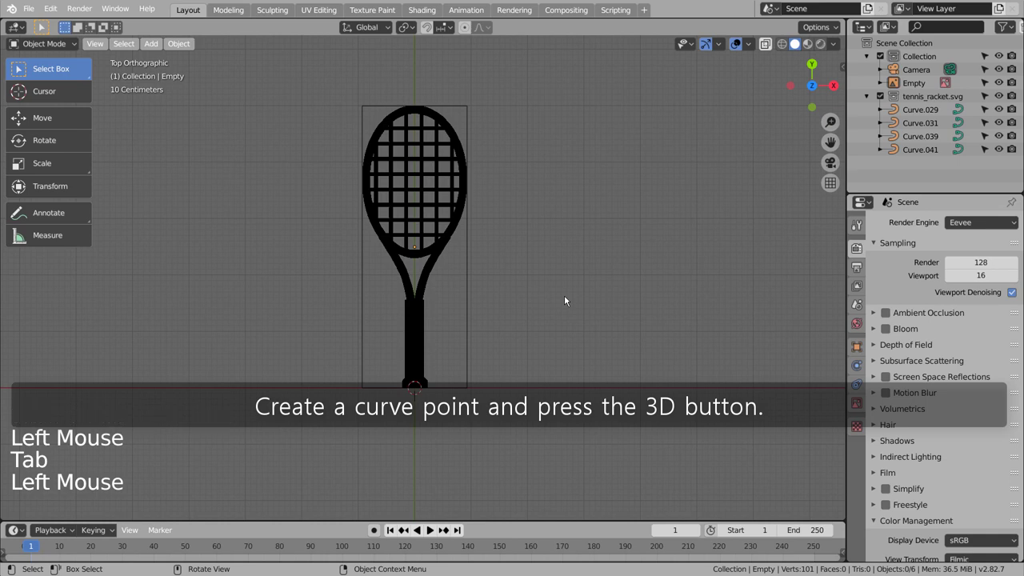
Add a point curve and extrude three points up the handle's side profile toward the throat
key(shift+a)
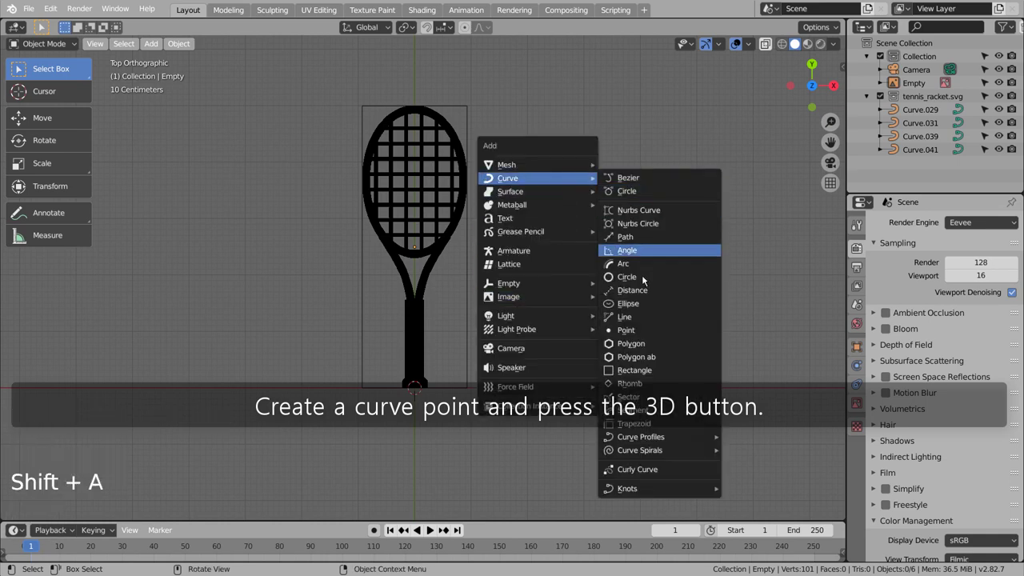
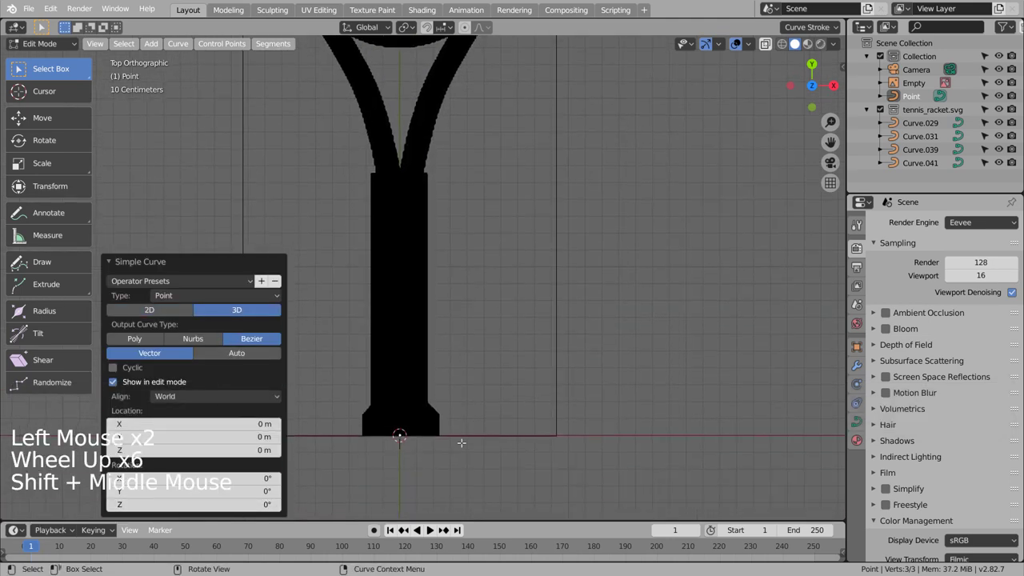
key(e)
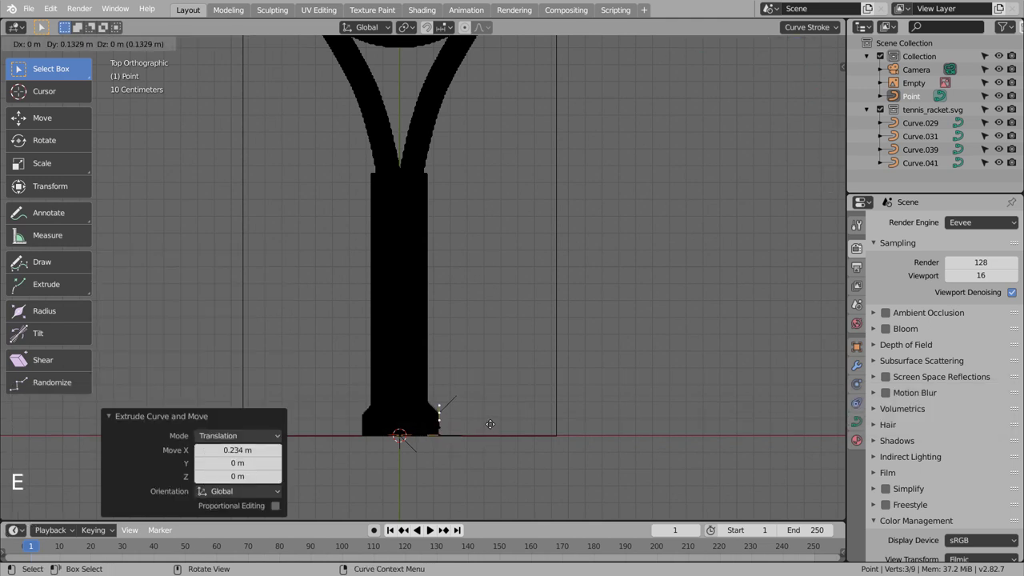
key(e)
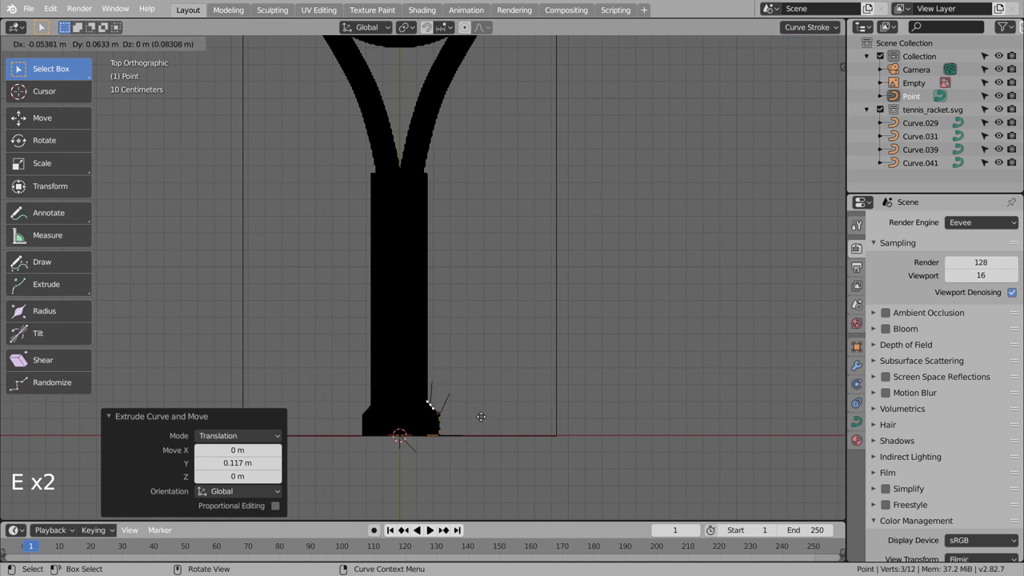
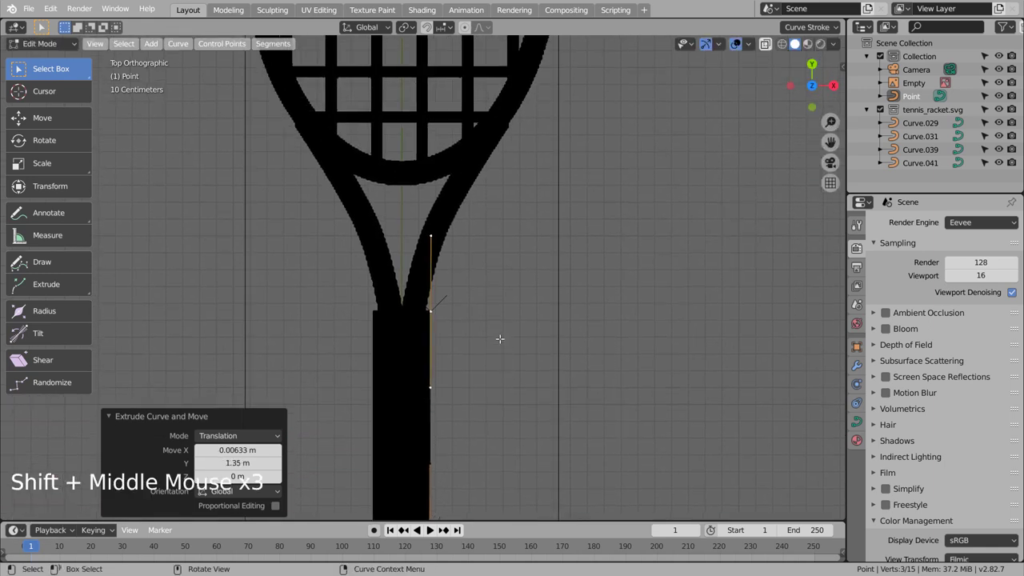
key(e)
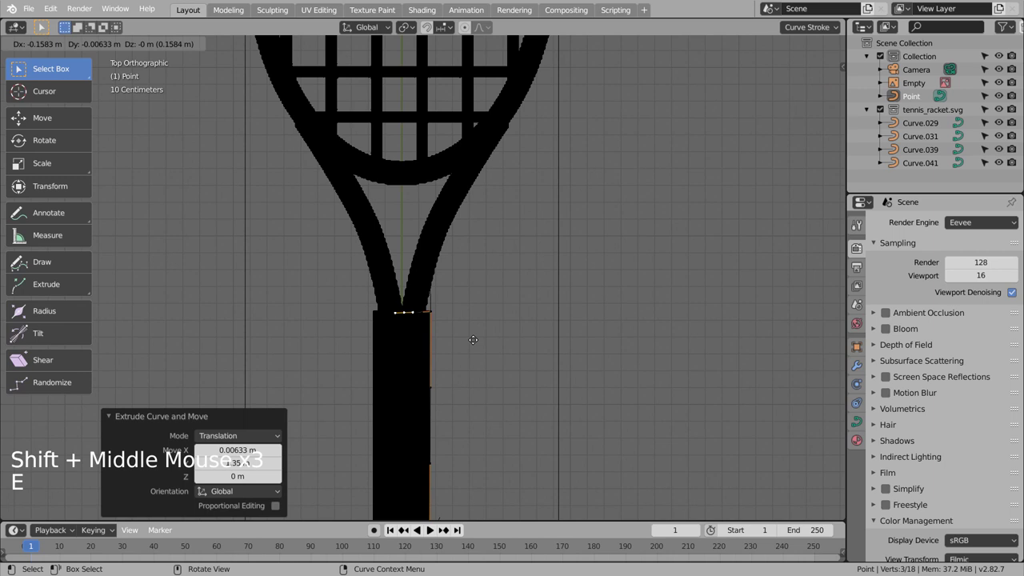
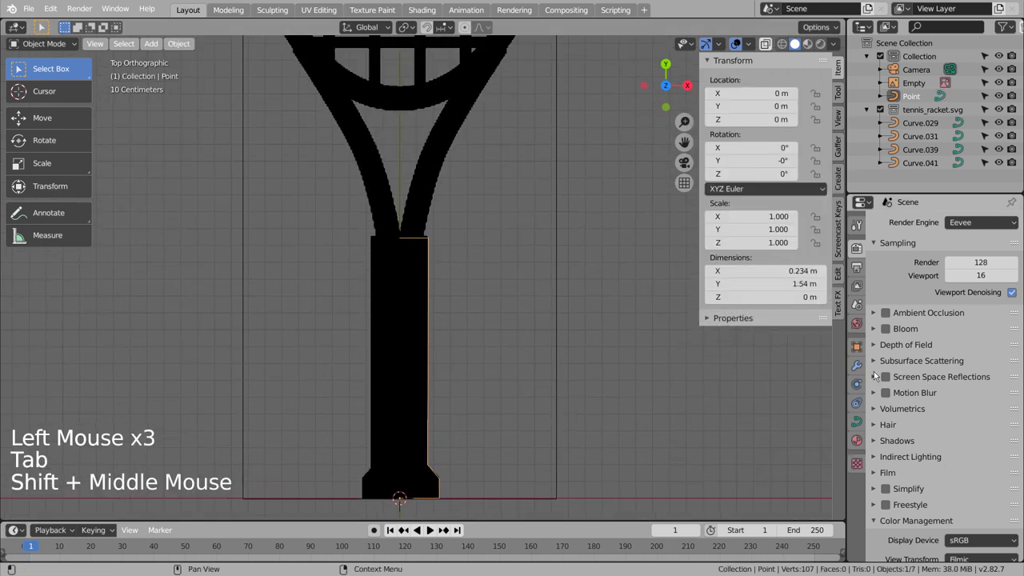
Add a Screw modifier on the Y axis to spin the profile into a round handle, then return to top view over the head
click(864, 363)
click(959, 223)
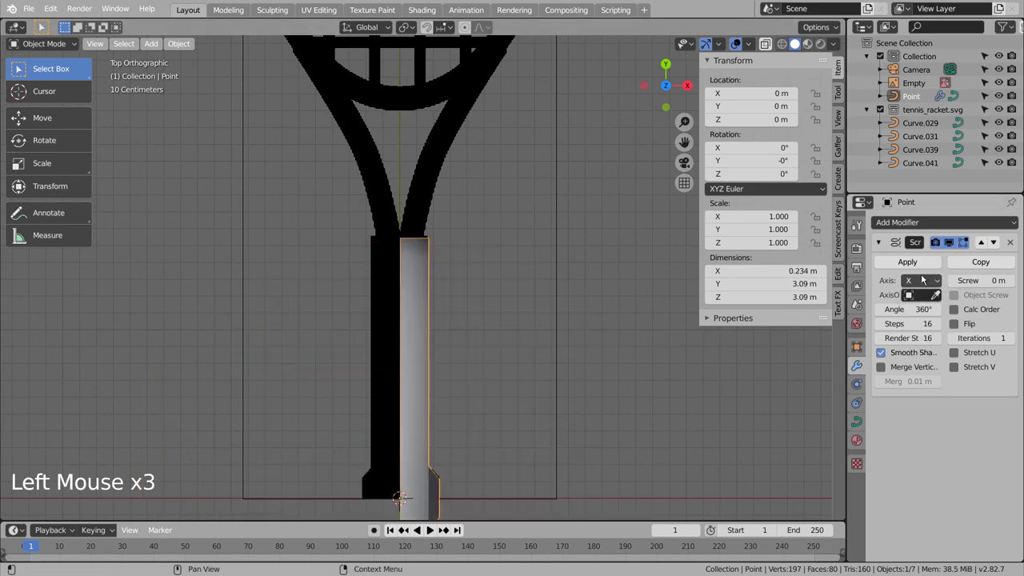
middle_click(647, 408)
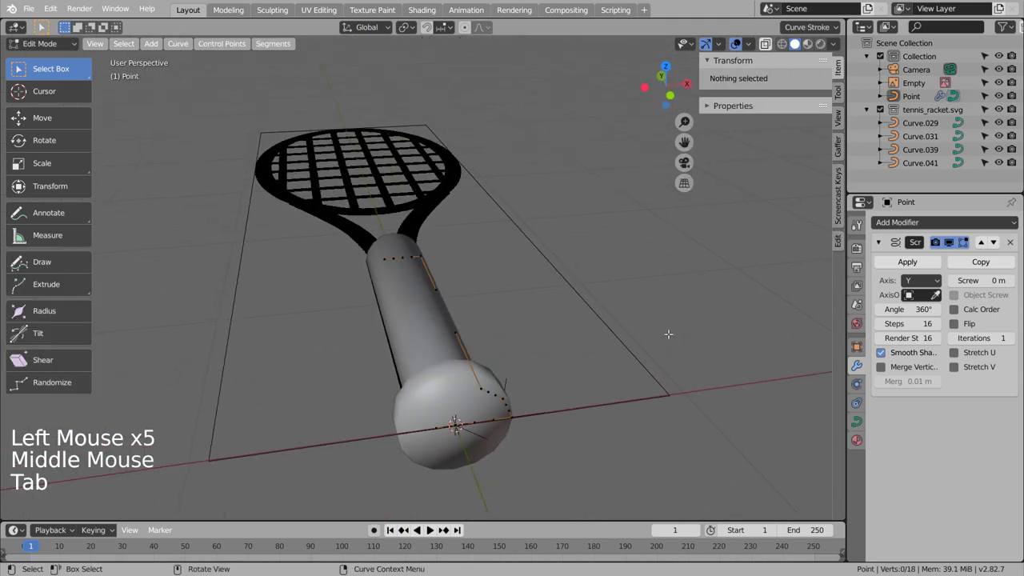
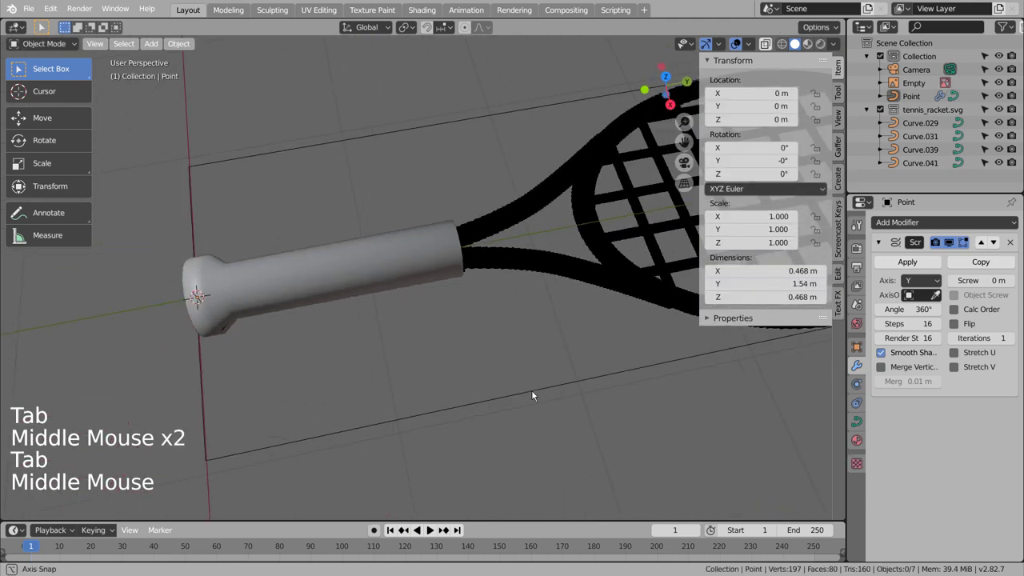
key(KP_1)
key(KP_7)
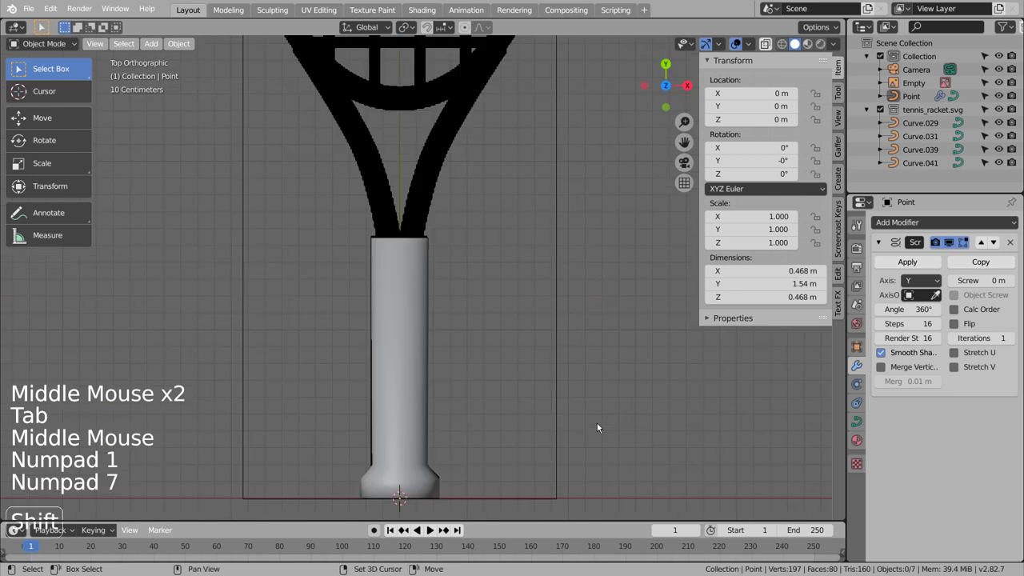
middle_click(530, 194)
scroll(down, 3)
middle_click(540, 272)
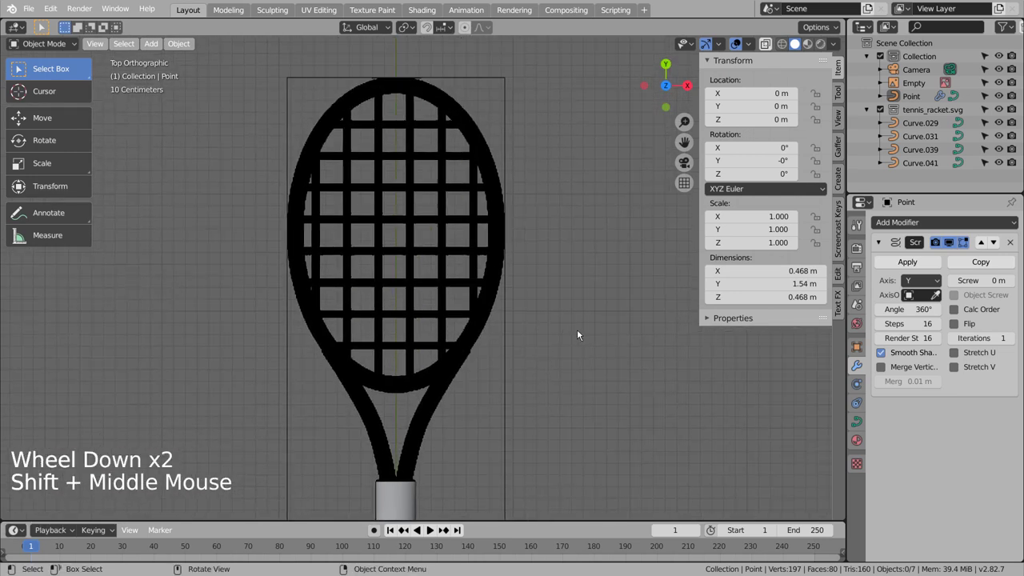
Add a second point curve and move it up to the racket throat
key(shift+a)
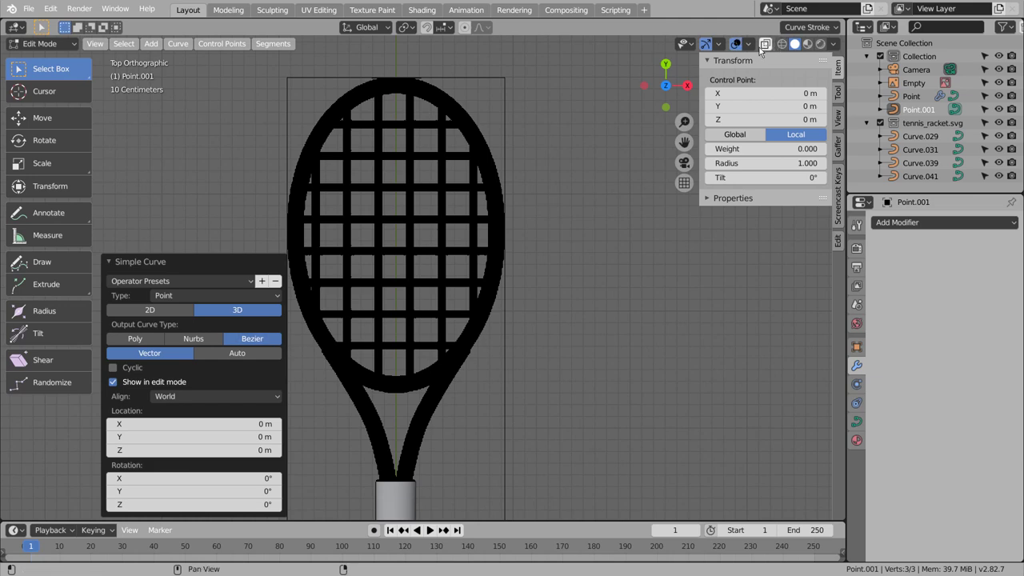
click(756, 49)
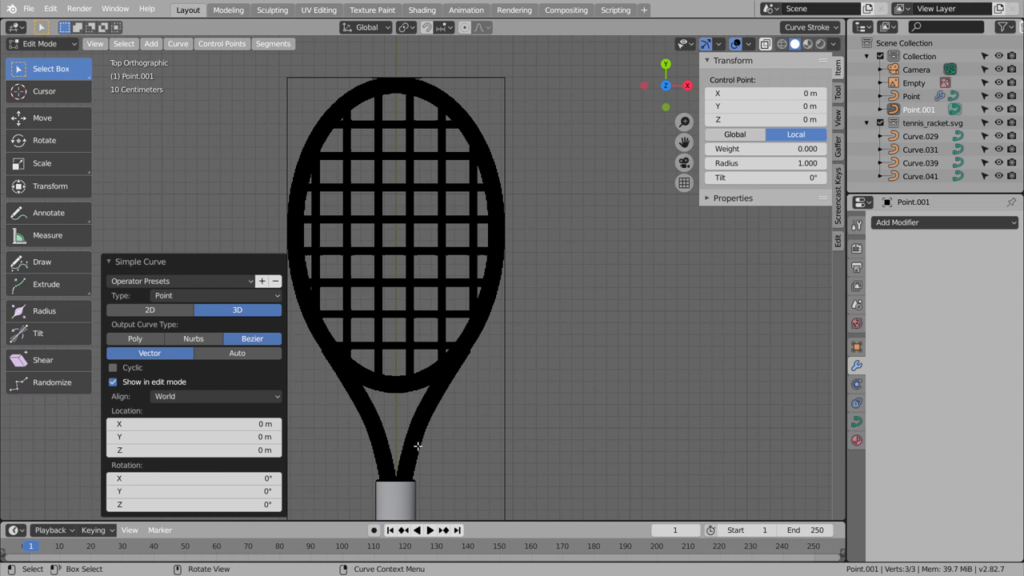
scroll(down, 3)
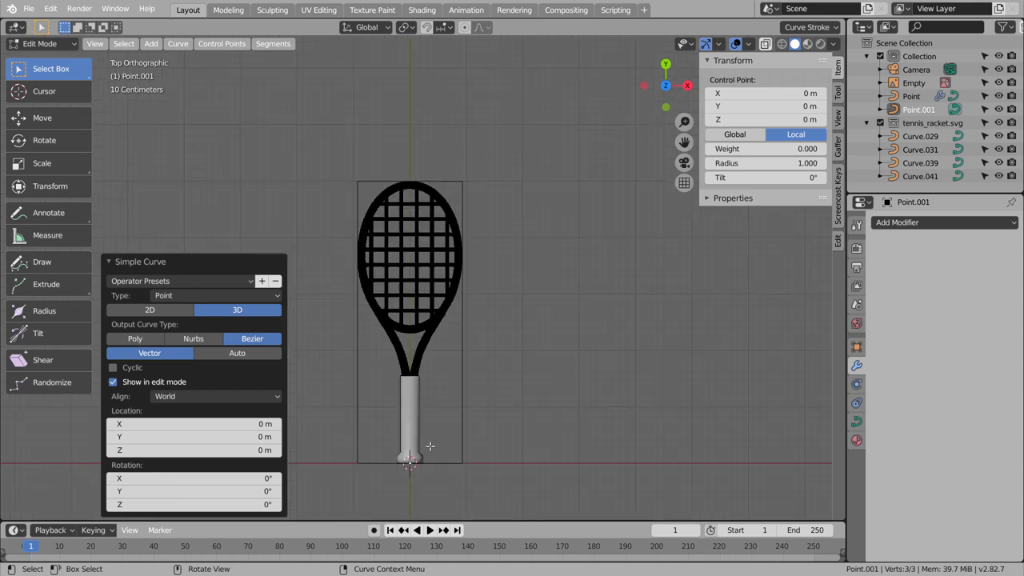
key(g)
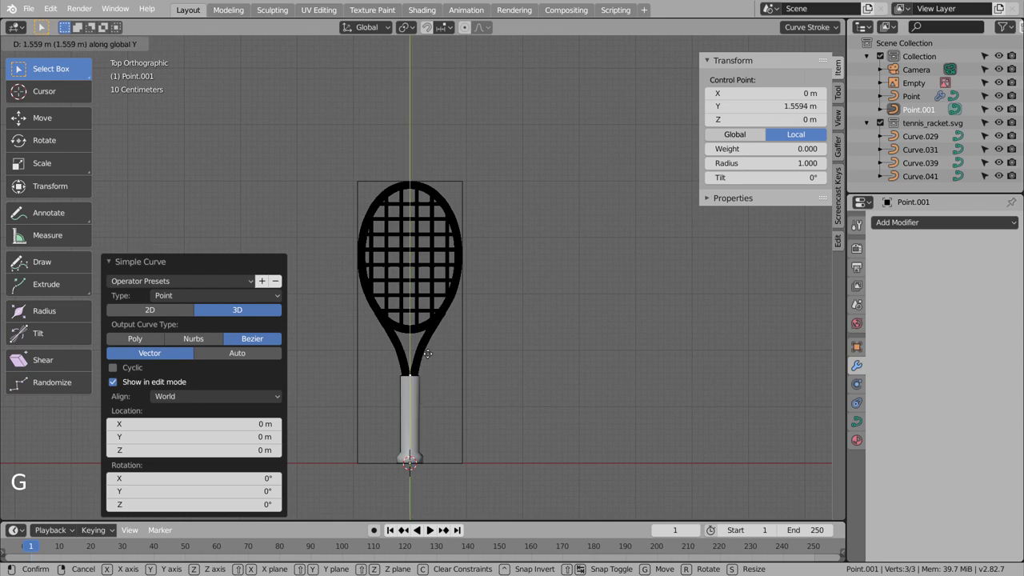
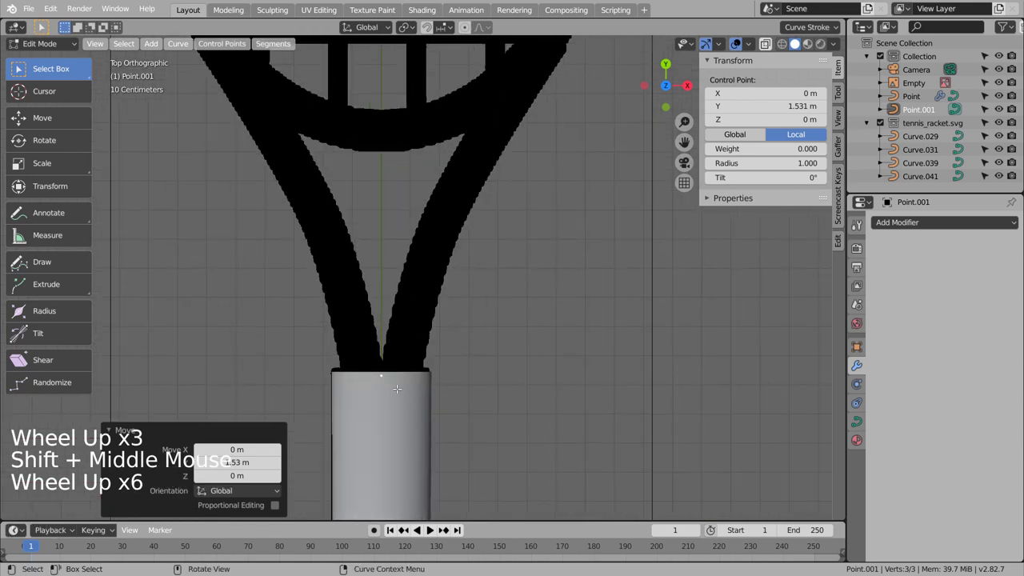
scroll(up, 3)
Extrude six points up the frame's right edge to the top centre and leave Edit Mode
key(e)
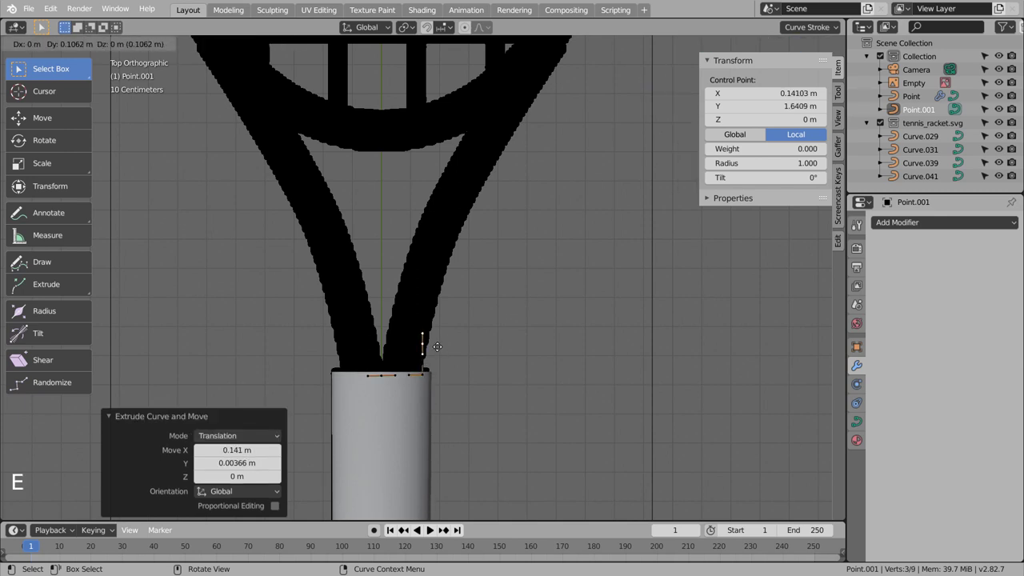
key(e)
key(e)
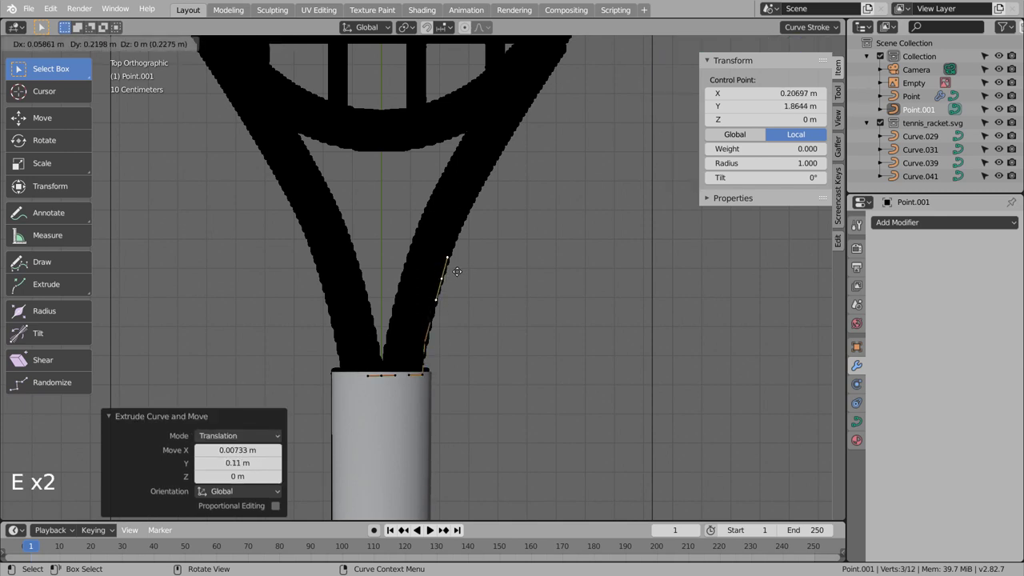
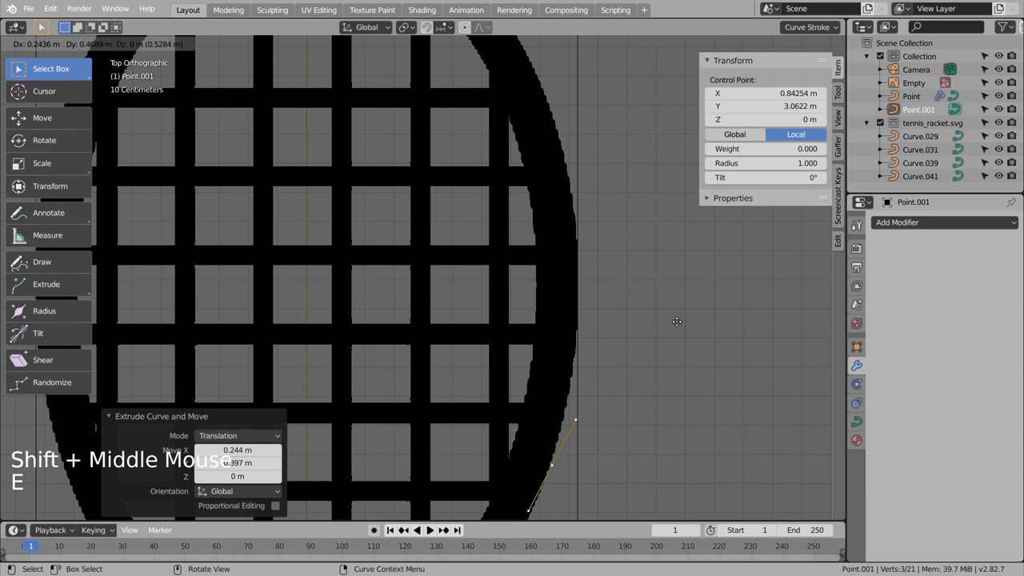
key(e)
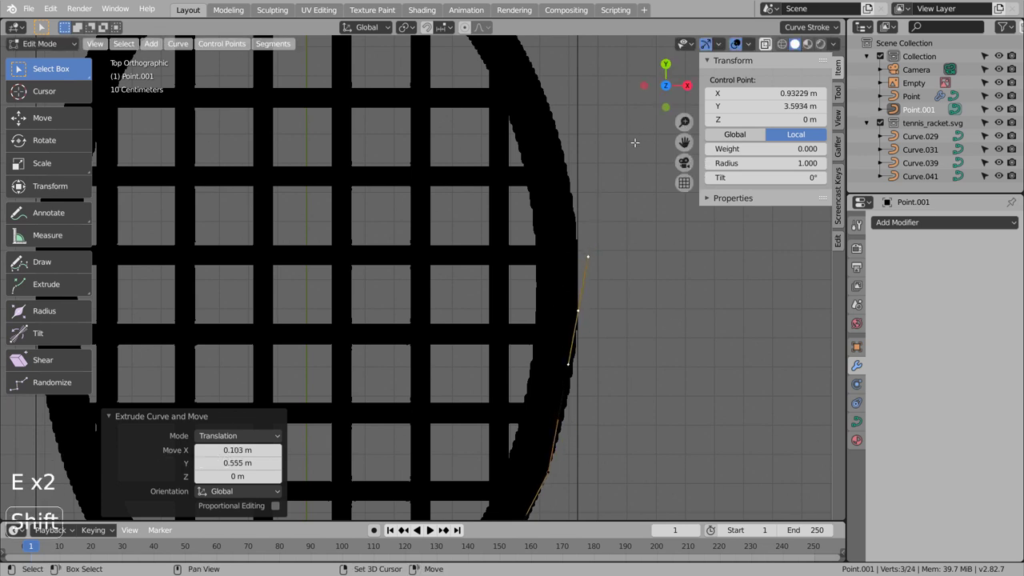
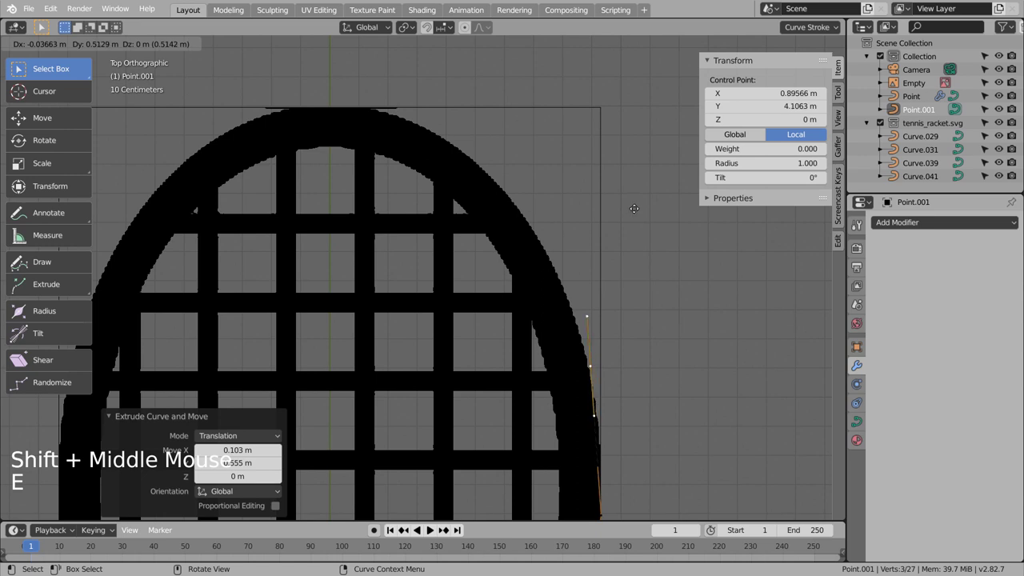
key(e)
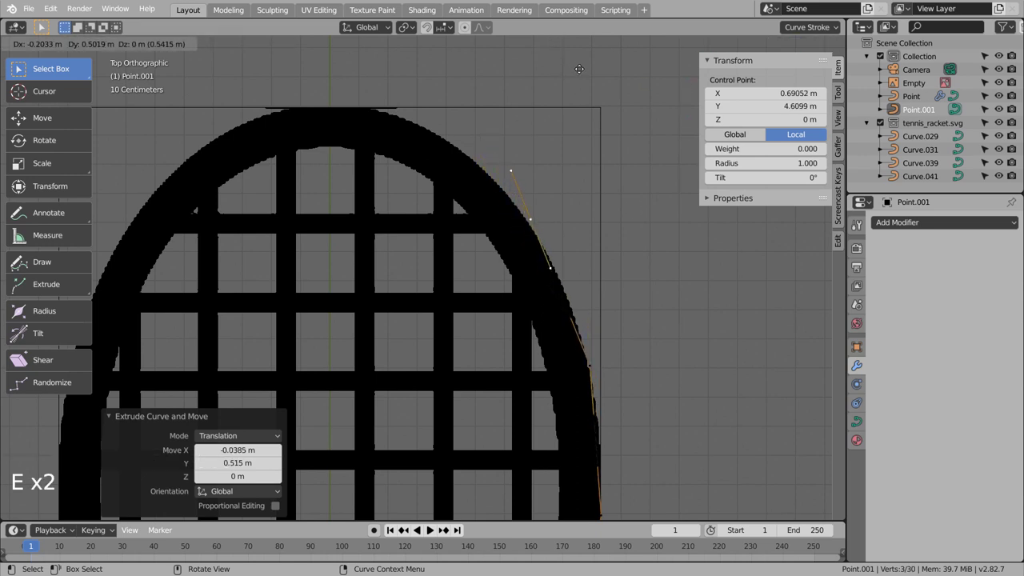
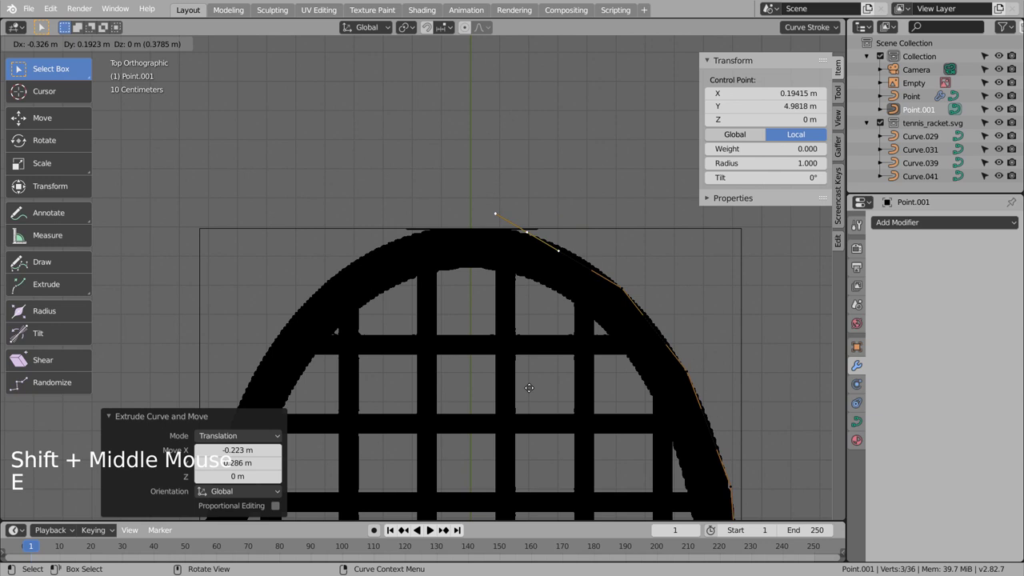
key(e)
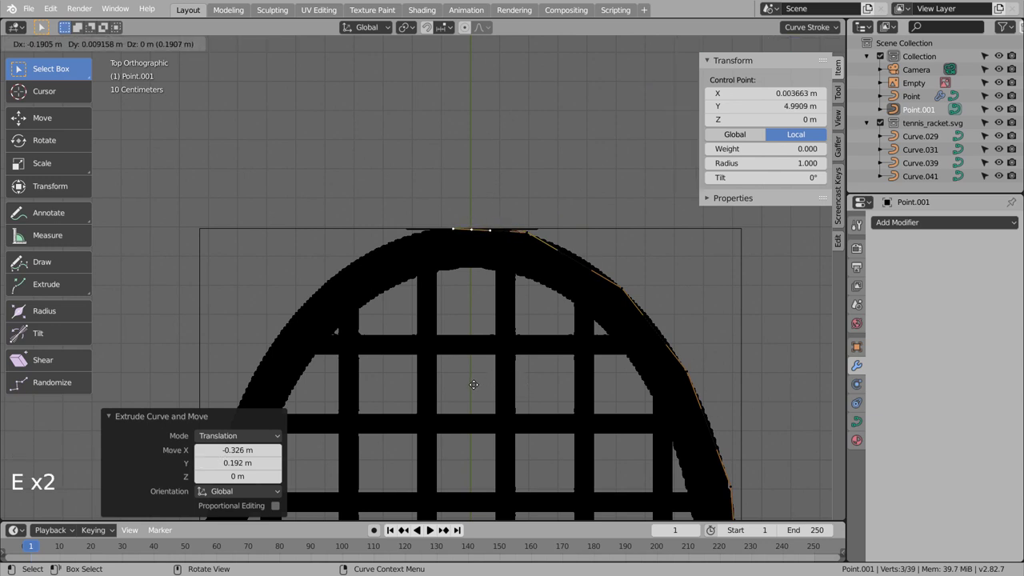
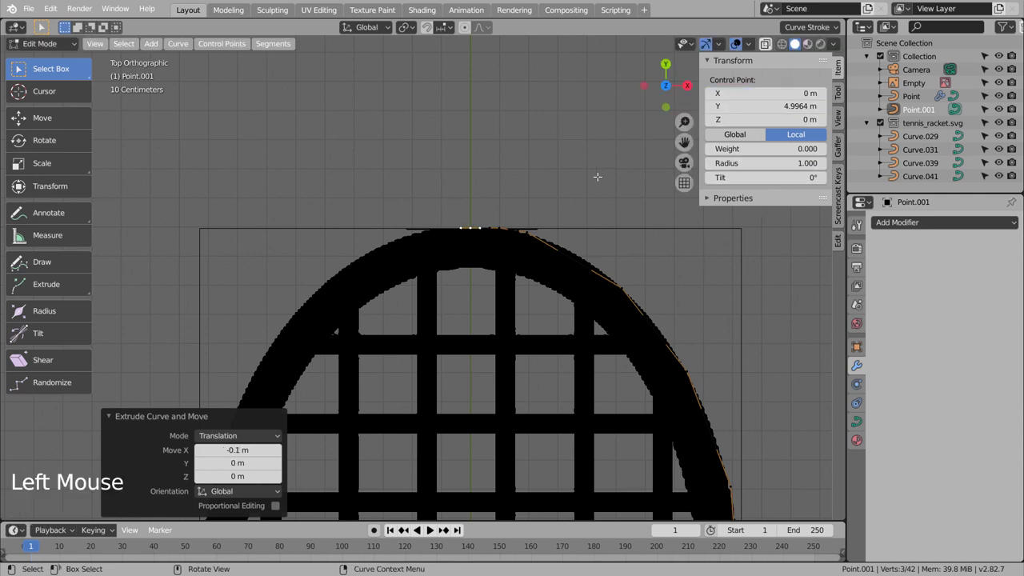
key(Tab)
scroll(down, 3)
middle_click(537, 401)
scroll(up, 3)
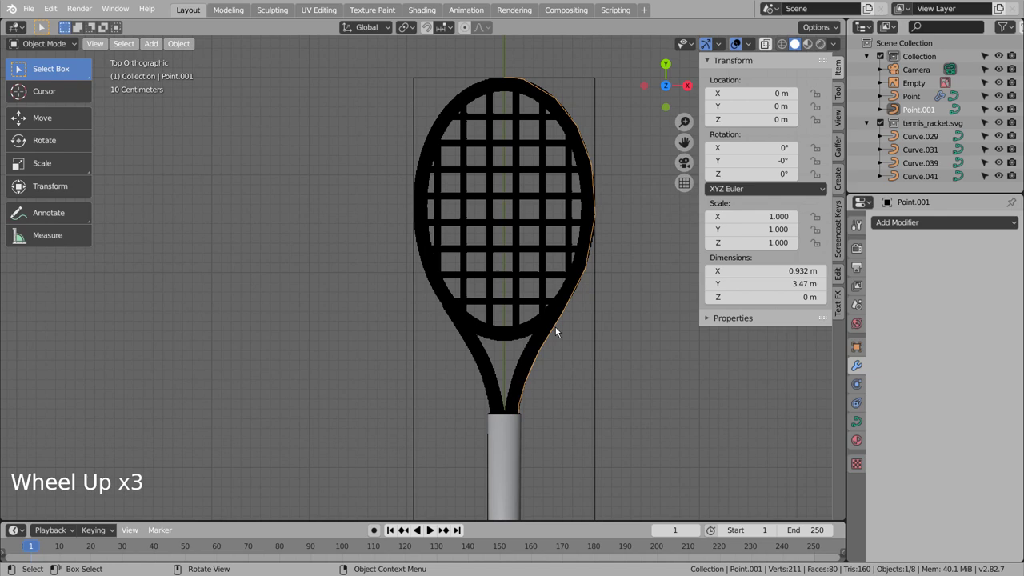
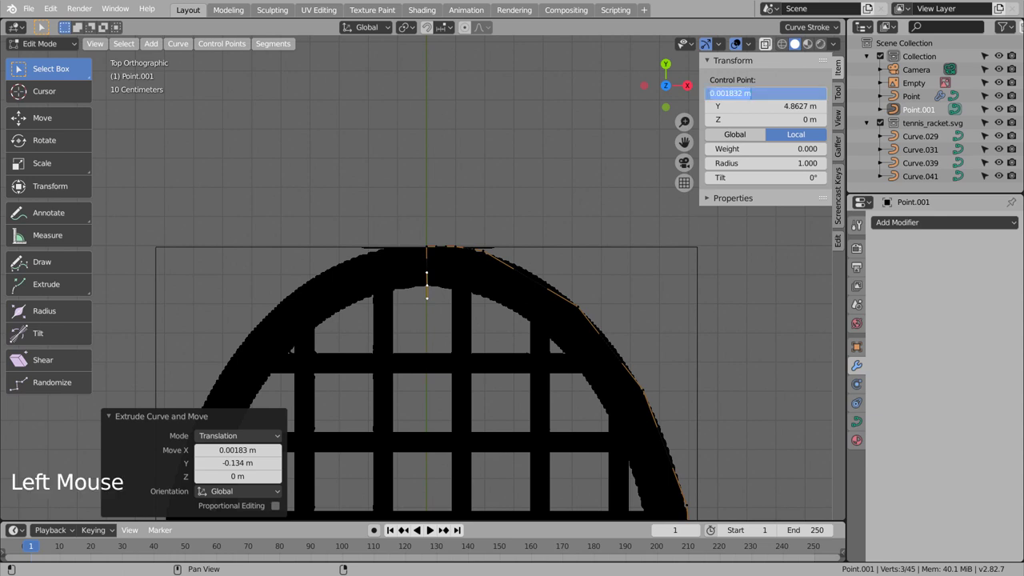
Extrude five more points back along the head's inner edge, ending at X 0 on the centre line
key(e)
key(e)
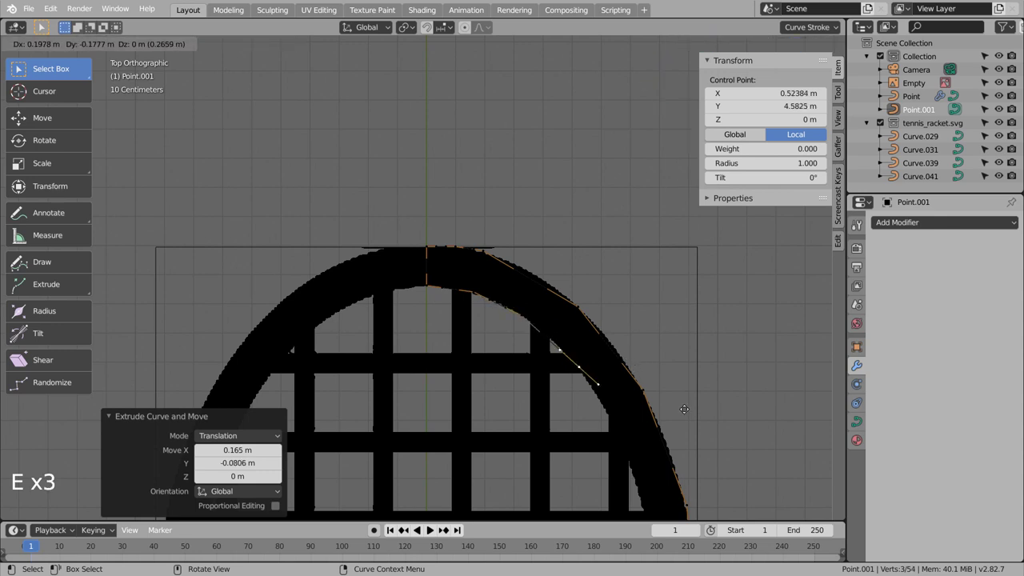
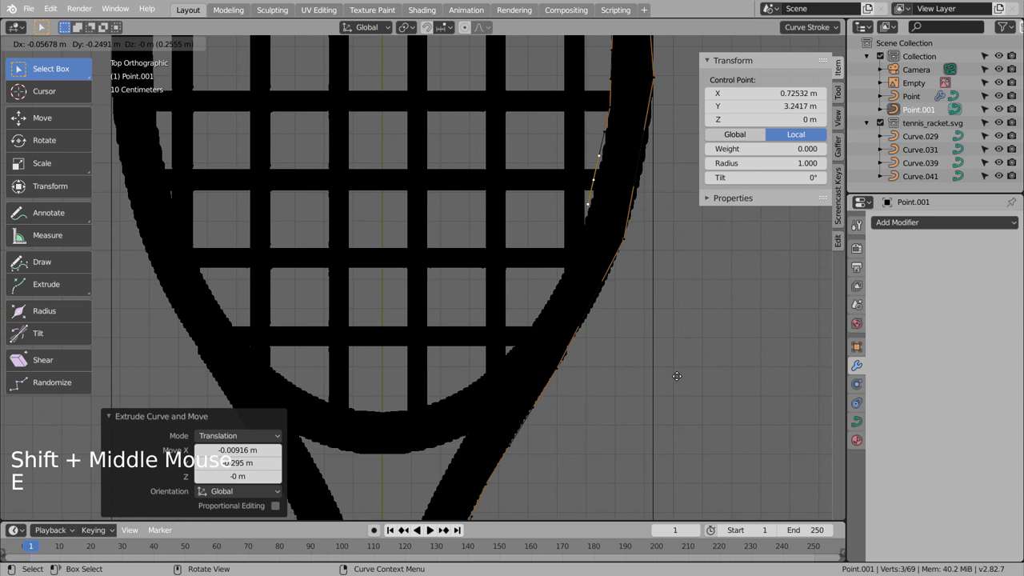
key(e)
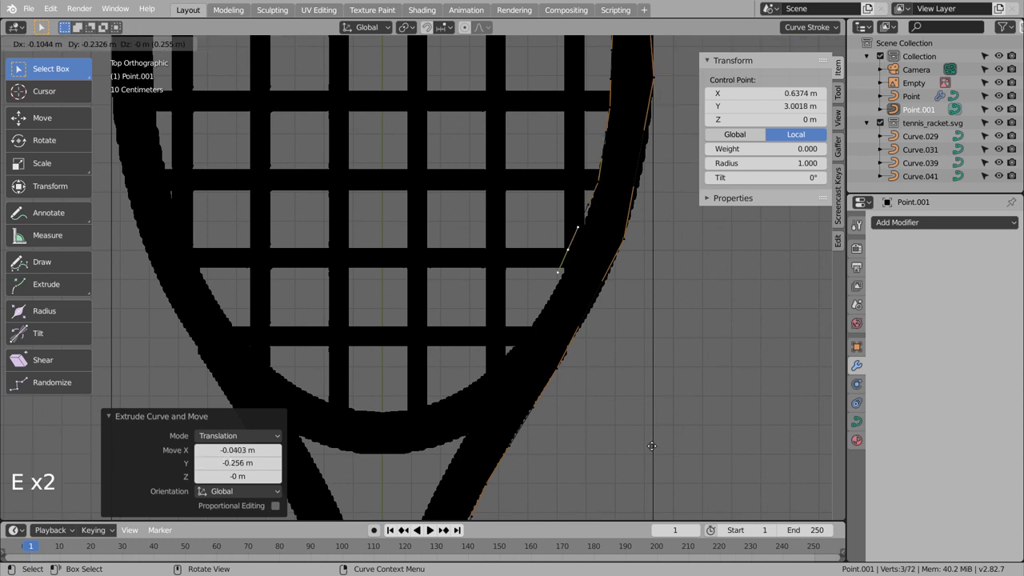
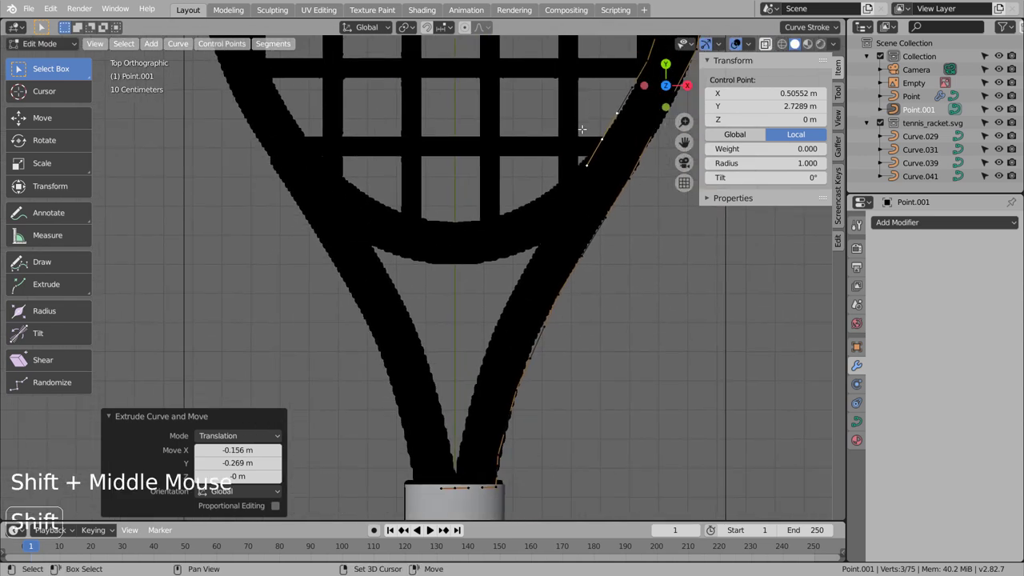
key(e)
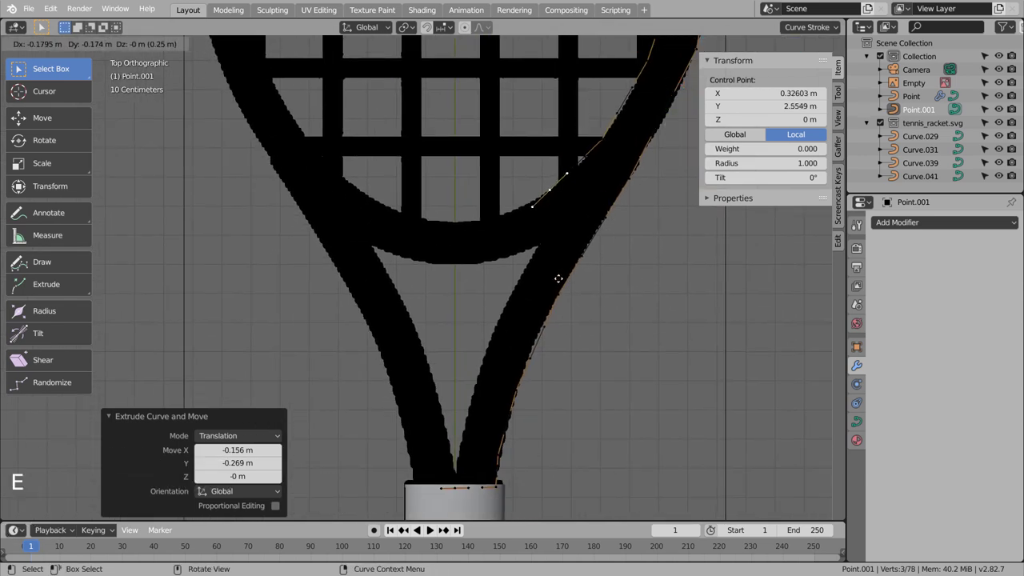
key(e)
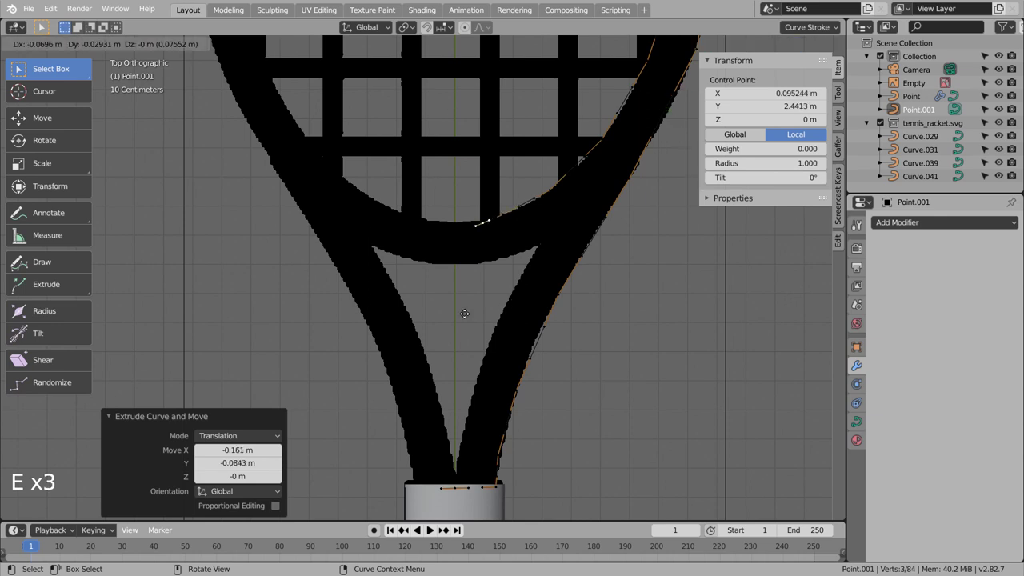
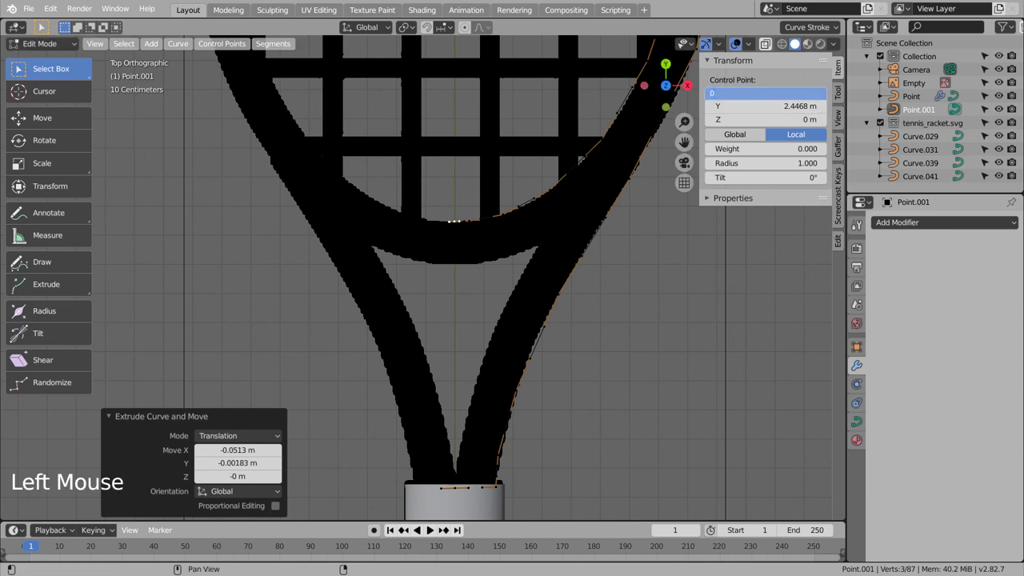
scroll(down, 3)
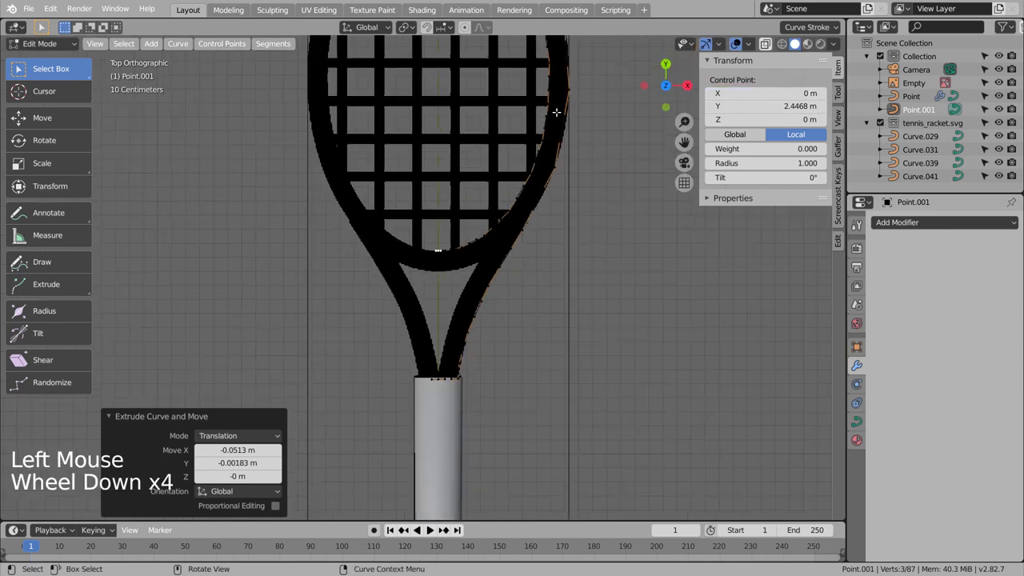
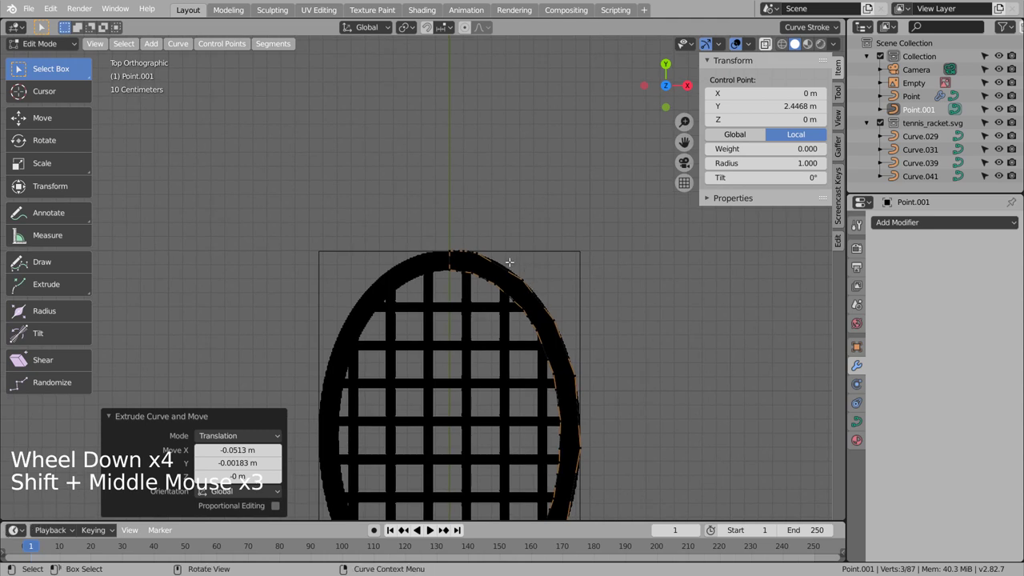
key(Tab)
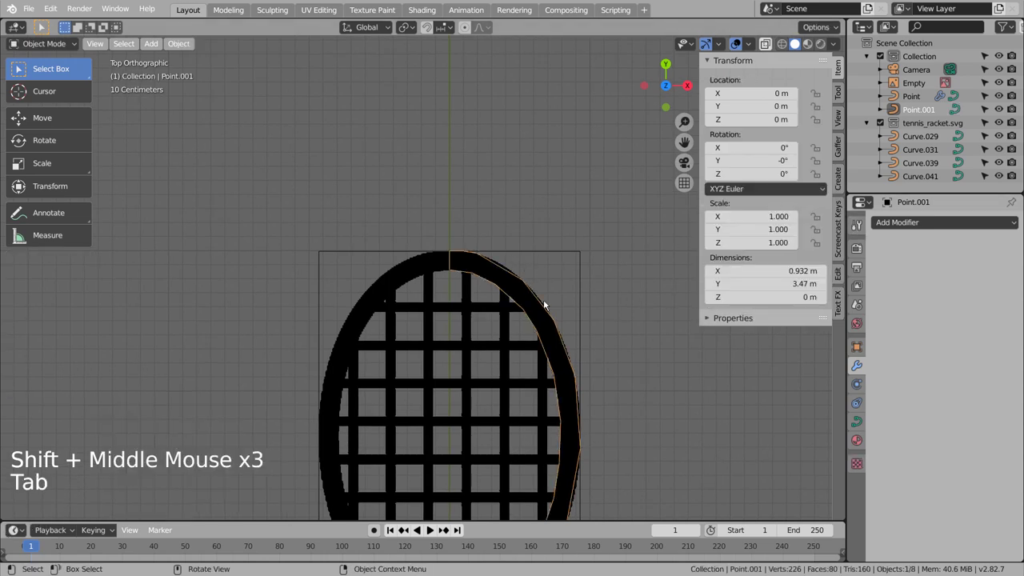
Add a Mirror modifier on X to Point.001 to complete the oval head outline and refine its points
click(929, 223)
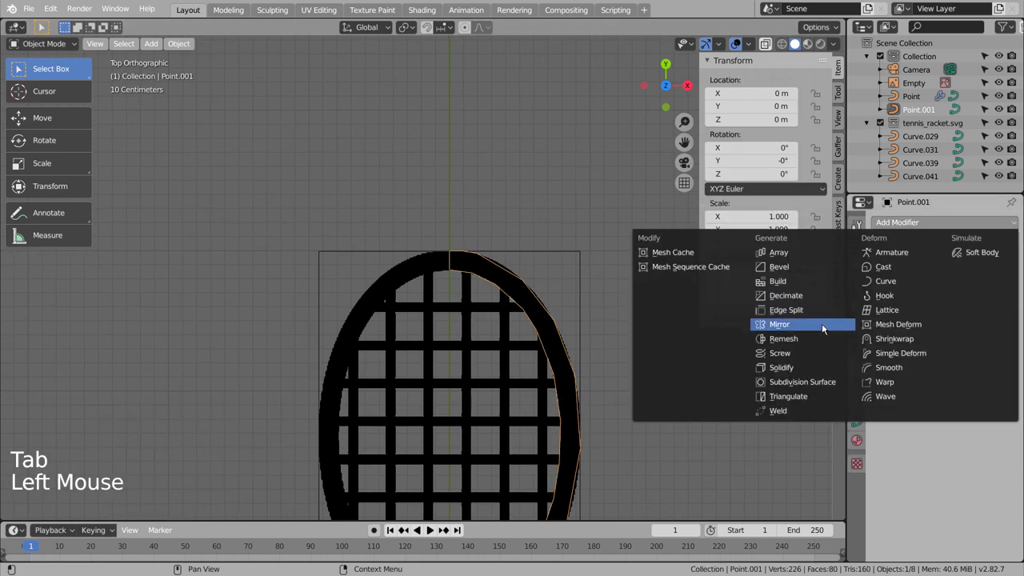
middle_click(614, 400)
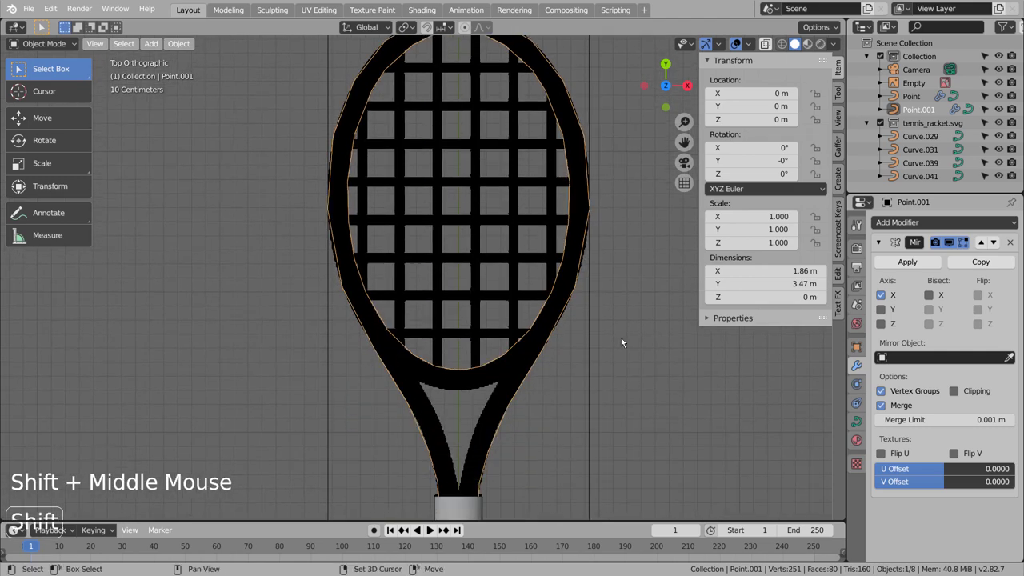
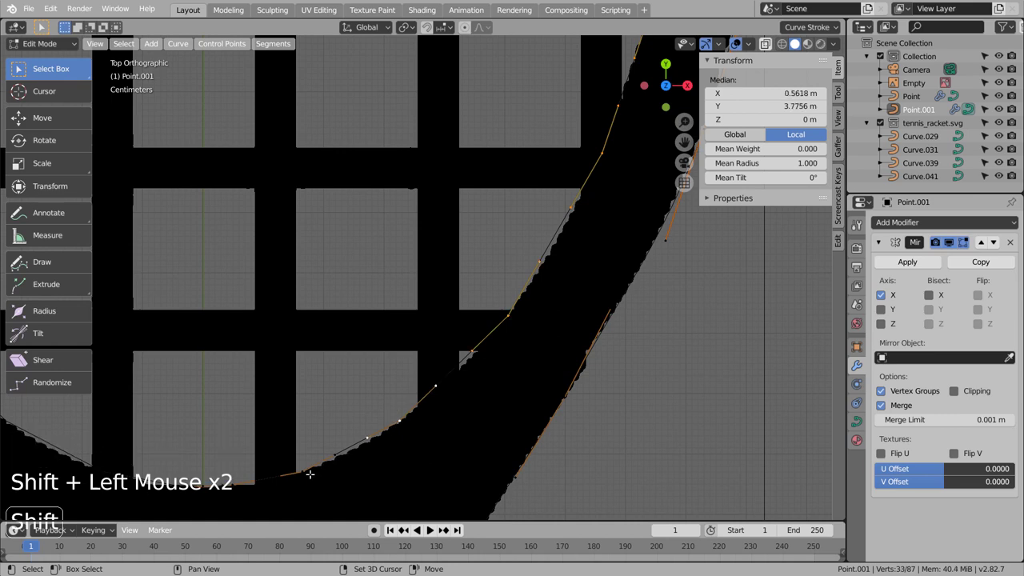
key(v)
key(Tab)
Adjust the top points where the mirrored halves meet, then frame the whole racket in view
scroll(down, 3)
scroll(down, 3)
middle_click(513, 171)
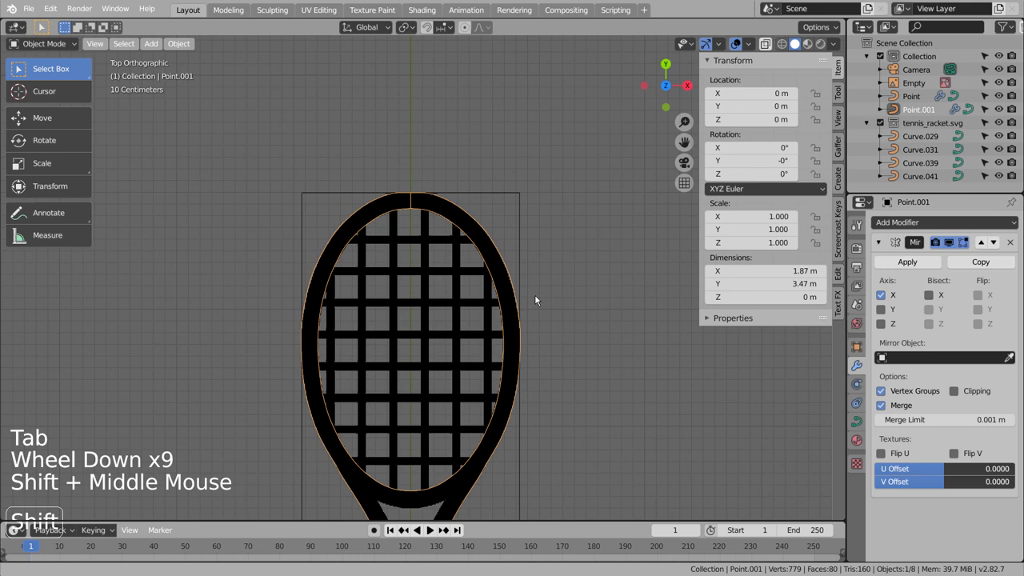
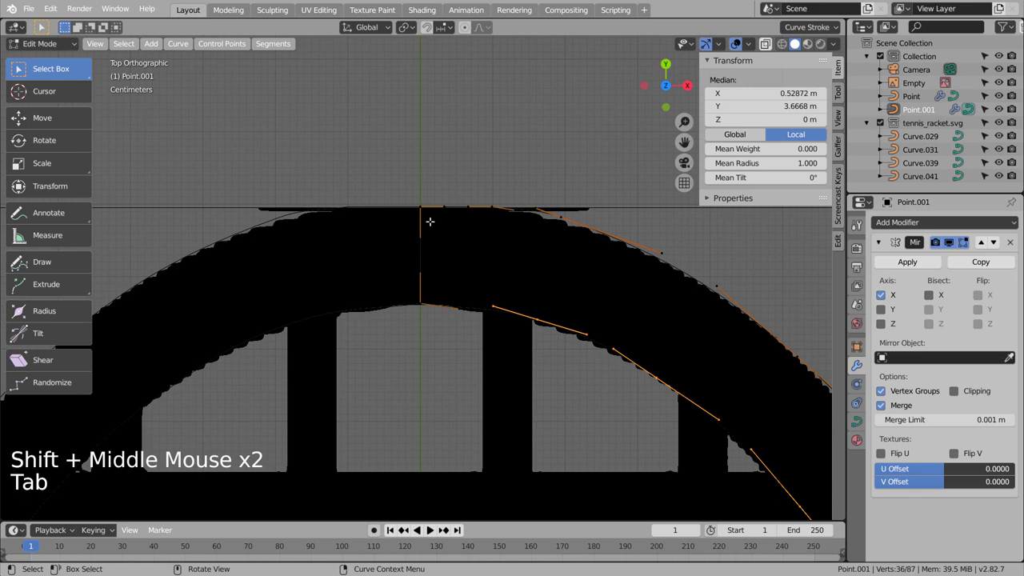
key(Tab)
scroll(down, 3)
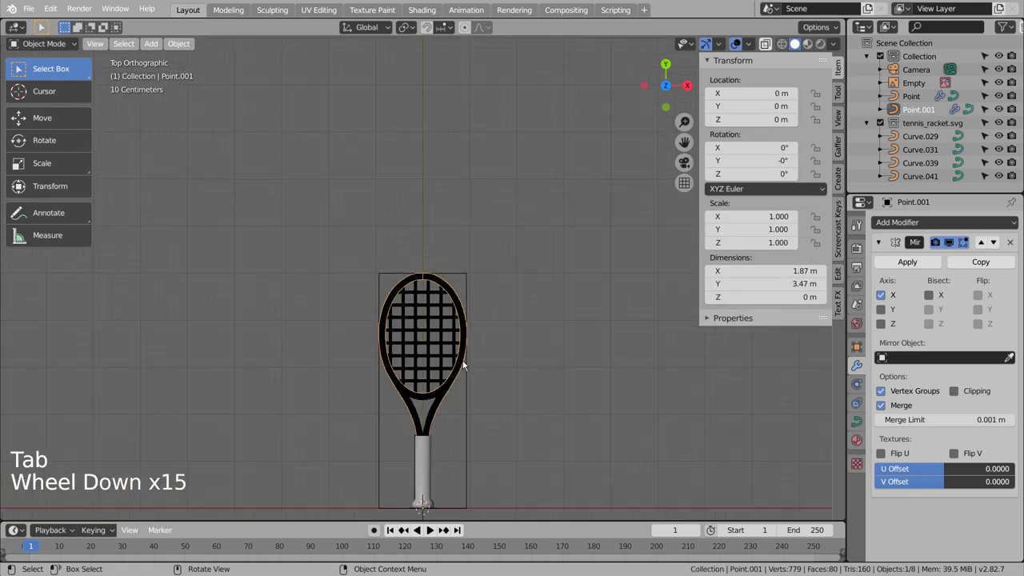
middle_click(473, 418)
middle_click(479, 205)
scroll(up, 3)
click(482, 377)
Add a single-point curve and move it up to the throat above the handle
key(shift+a)
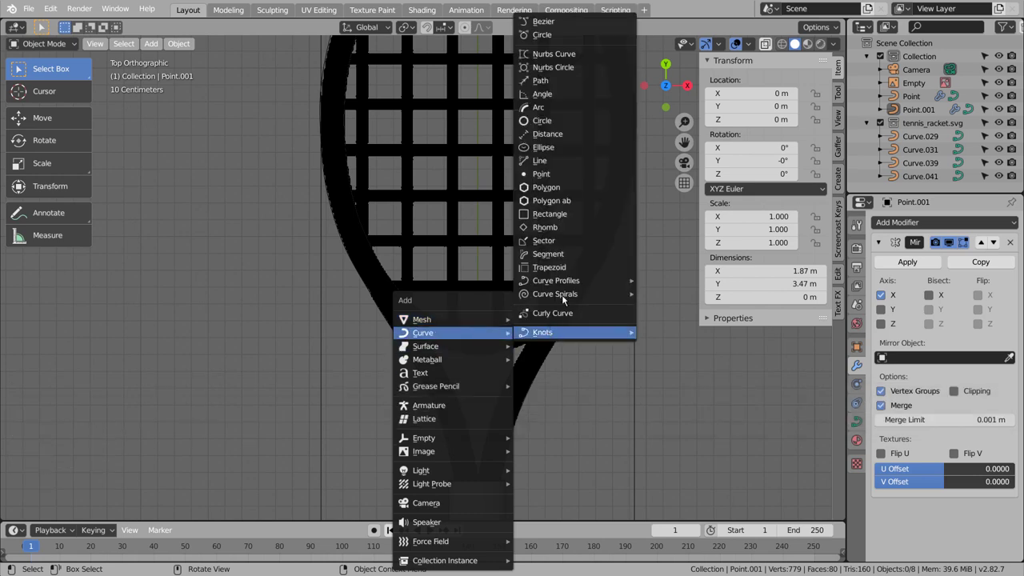
scroll(down, 3)
key(g)
scroll(down, 3)
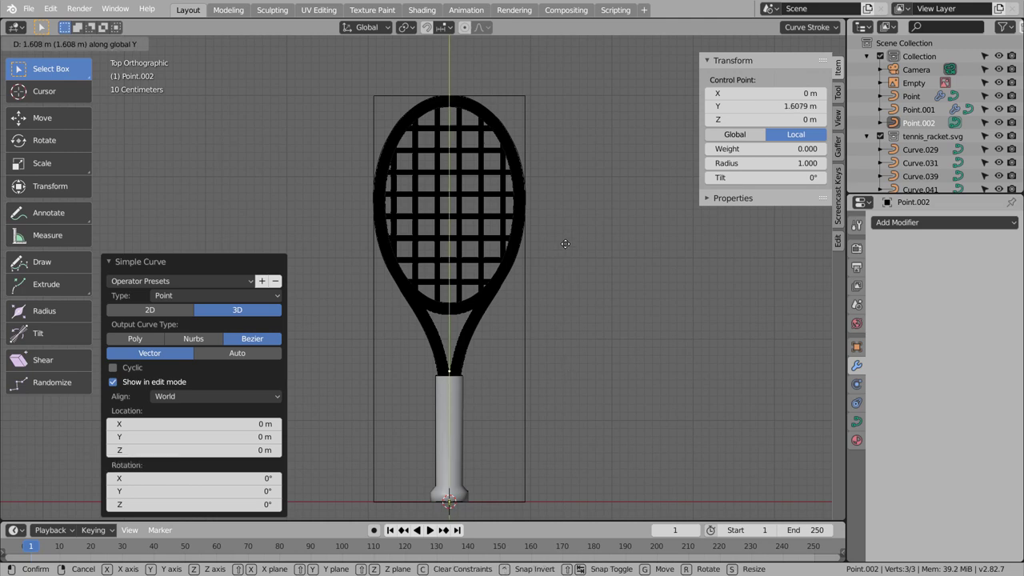
scroll(up, 3)
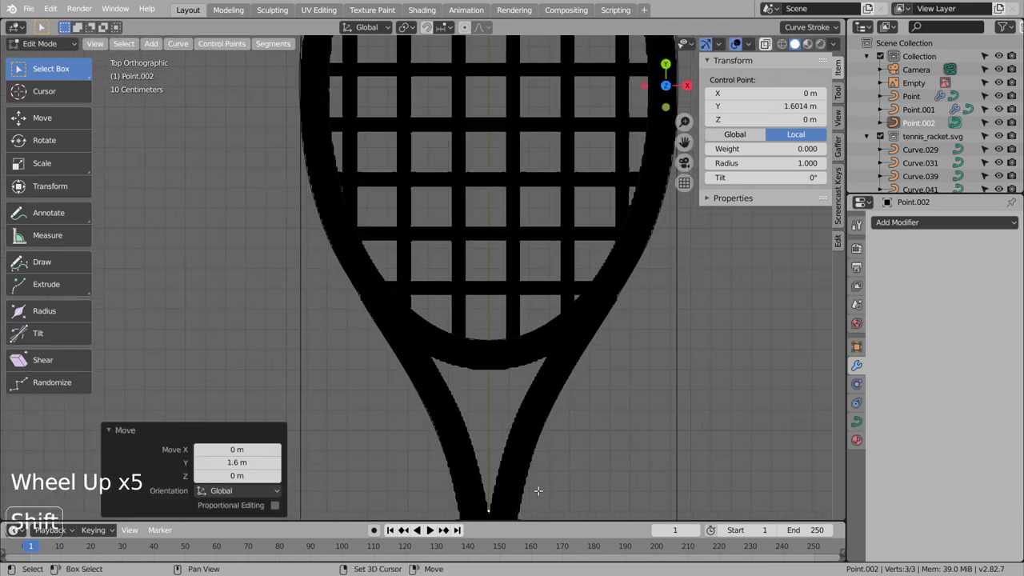
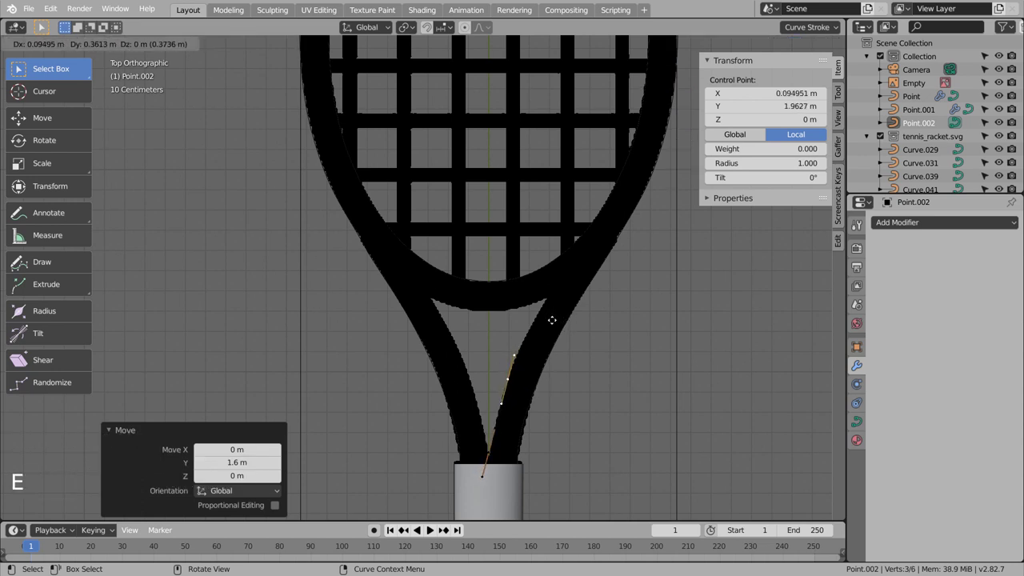
Extrude points along the throat edge and mirror them into the triangular throat opening
key(e)
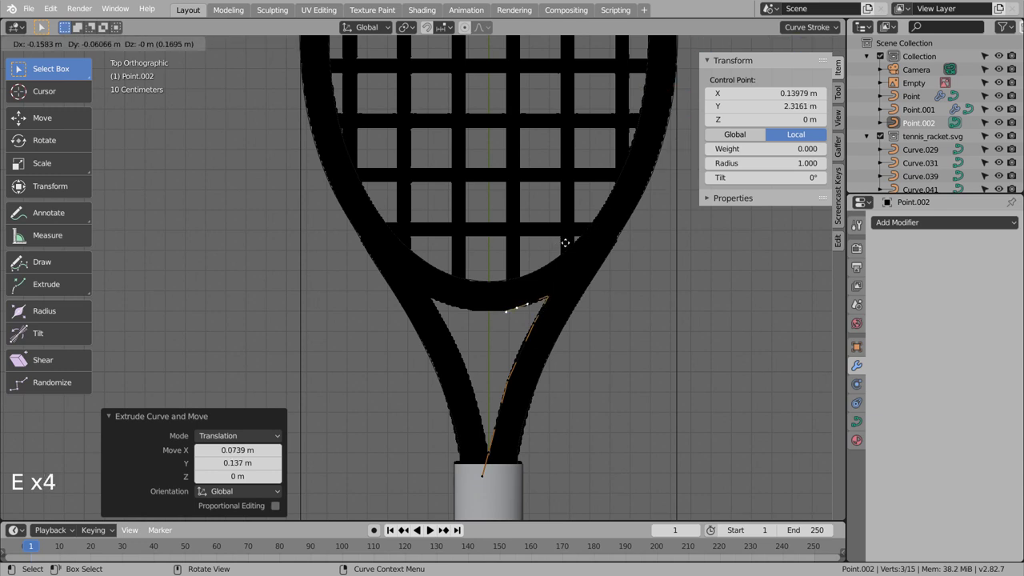
key(e)
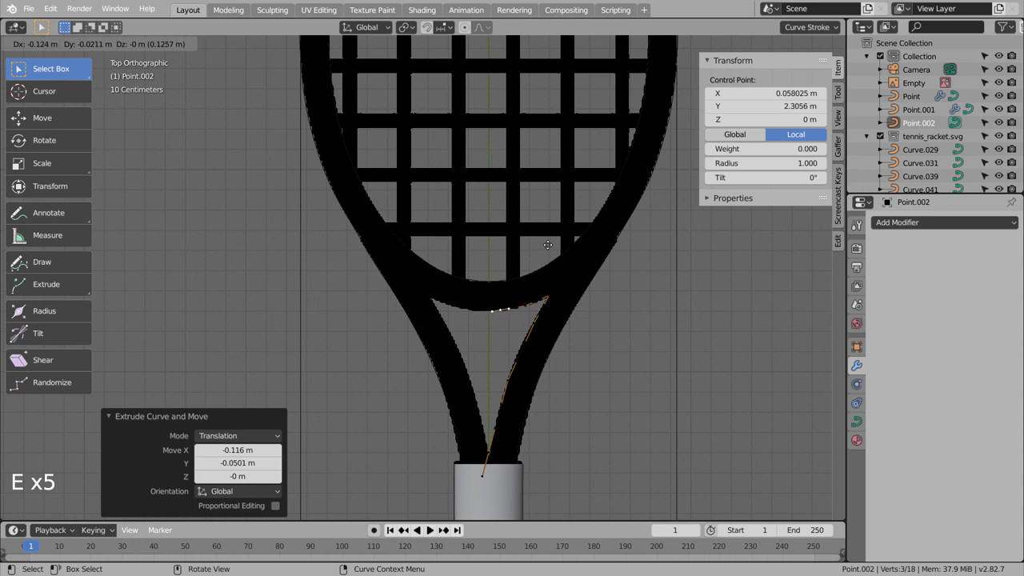
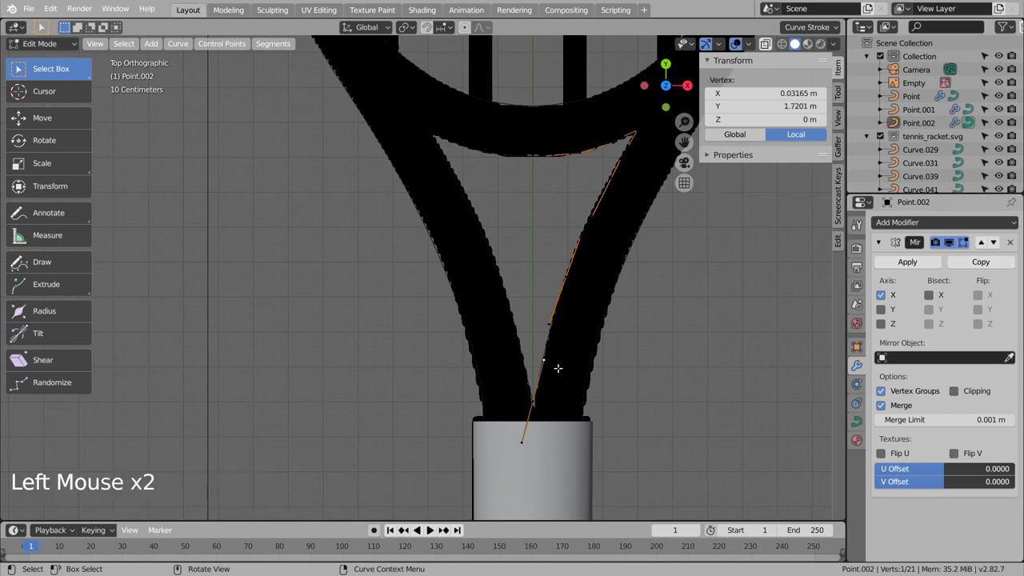
key(Tab)
key(Tab)
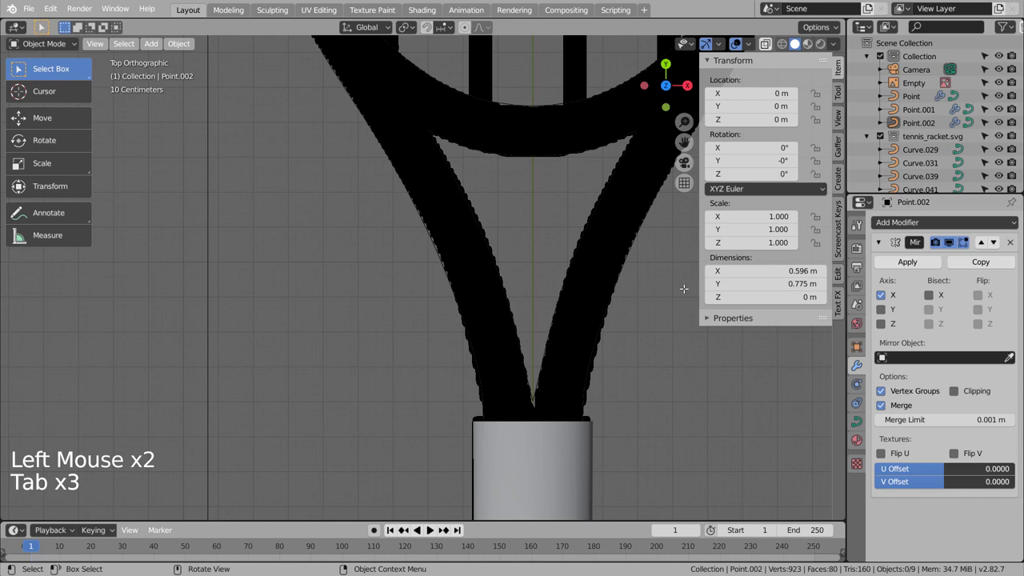
Add a mesh plane to the scene over the racket
click(607, 200)
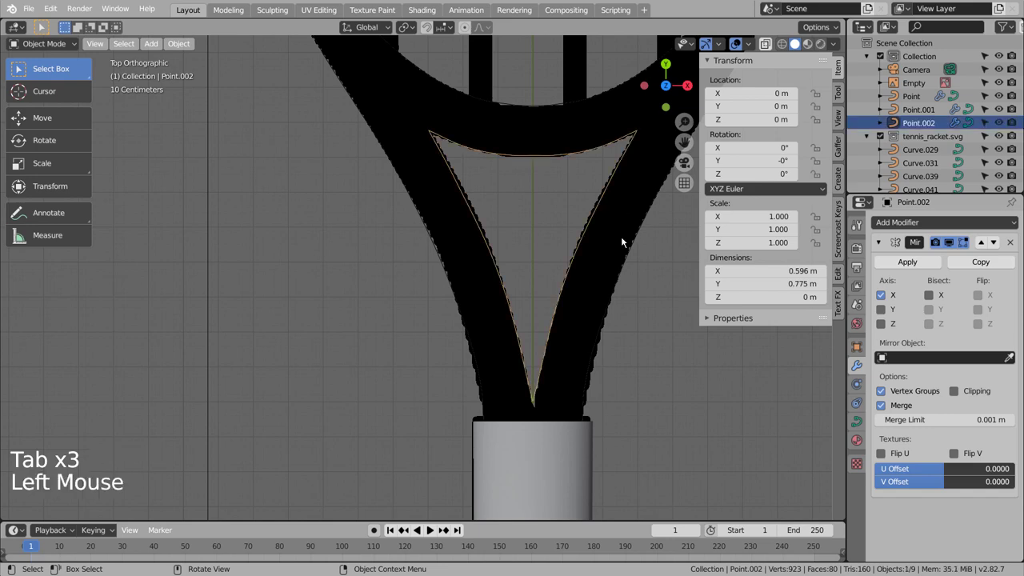
scroll(down, 3)
scroll(down, 3)
middle_click(587, 180)
click(588, 282)
key(shift+a)
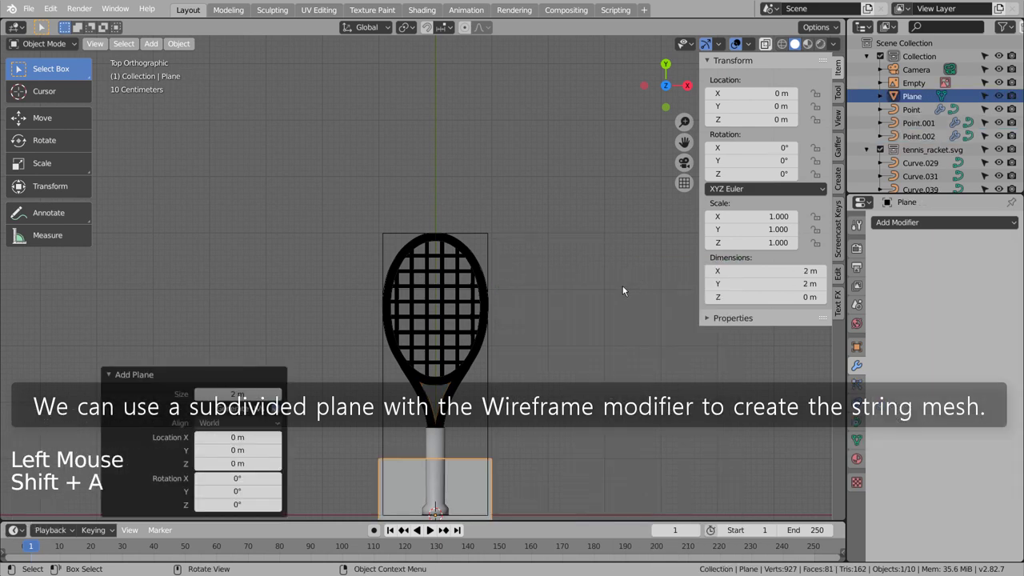
Move and scale the plane evenly to cover the racket head, then enter Edit Mode
key(g)
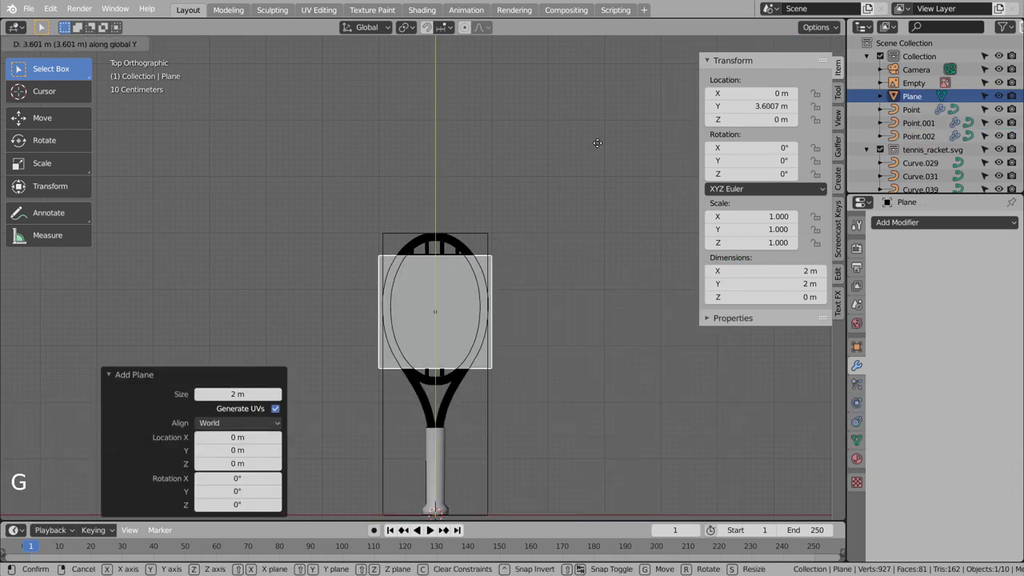
key(s)
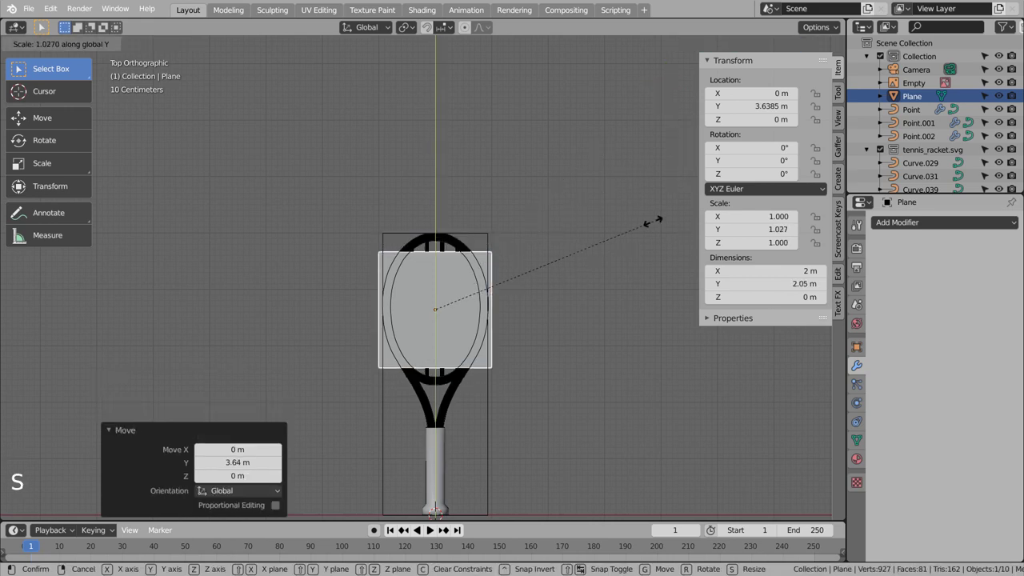
key(ctrl+z)
key(s)
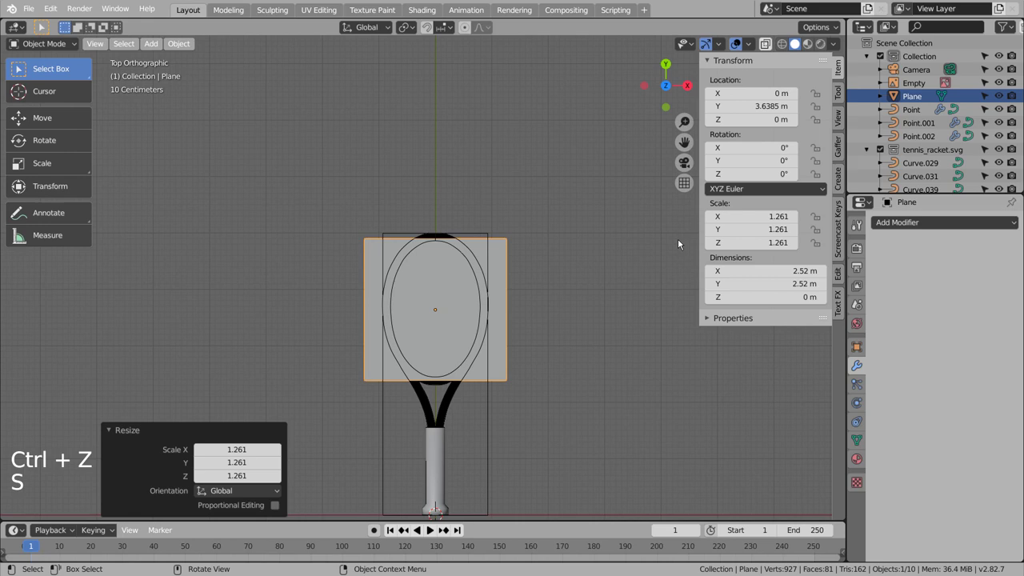
key(g)
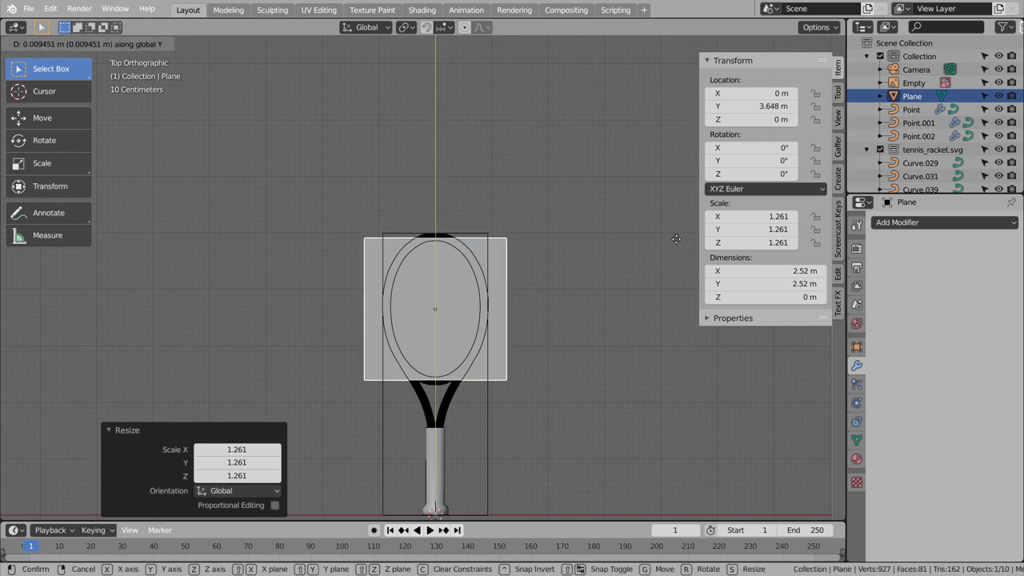
key(Tab)
Subdivide the plane into a fine grid of faces for the strings
right_click(563, 282)
right_click(562, 281)
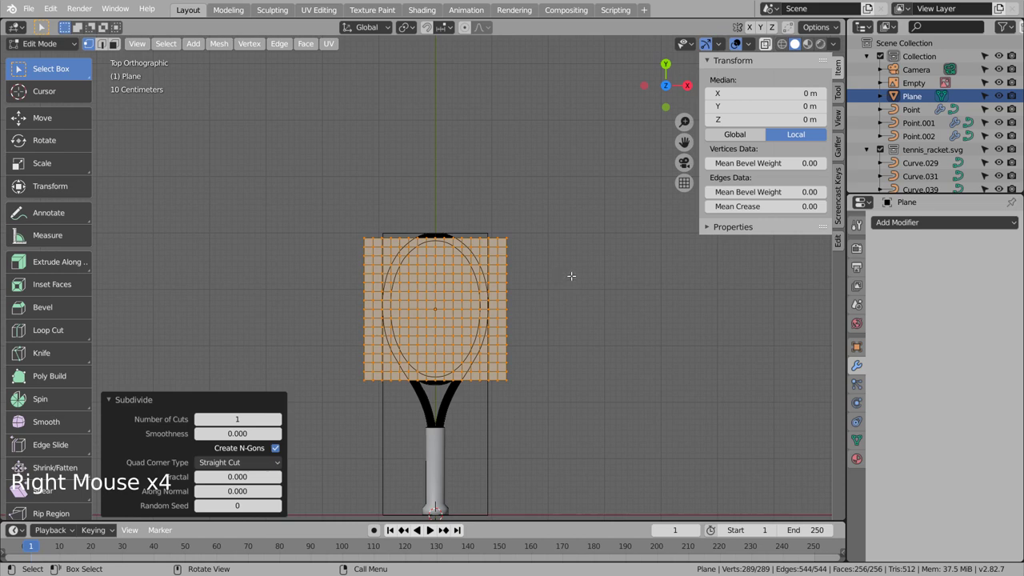
key(Tab)
key(Tab)
Set the Wireframe thickness to about 0.016 m, apply it as permanent string geometry and deselect all
click(957, 230)
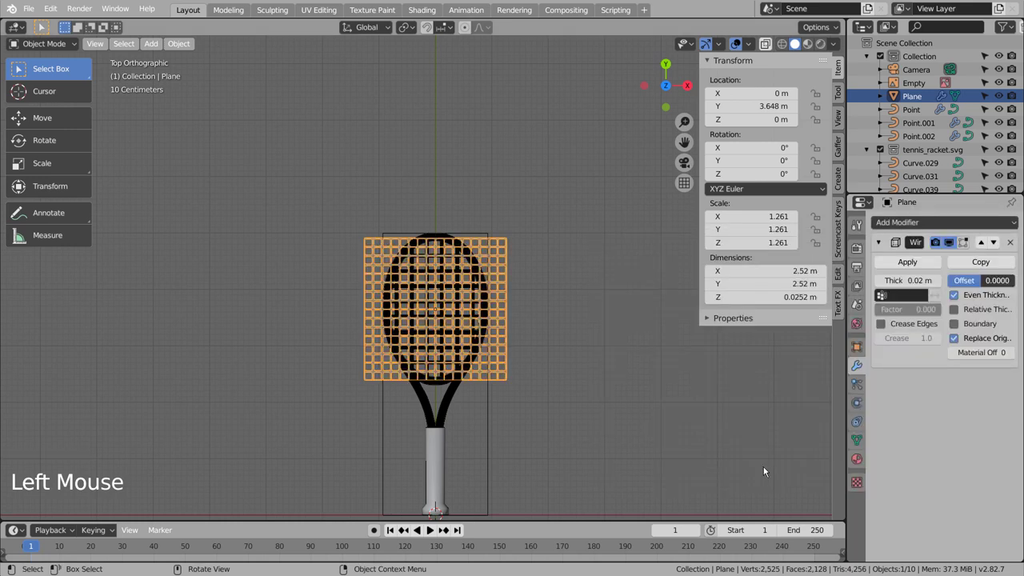
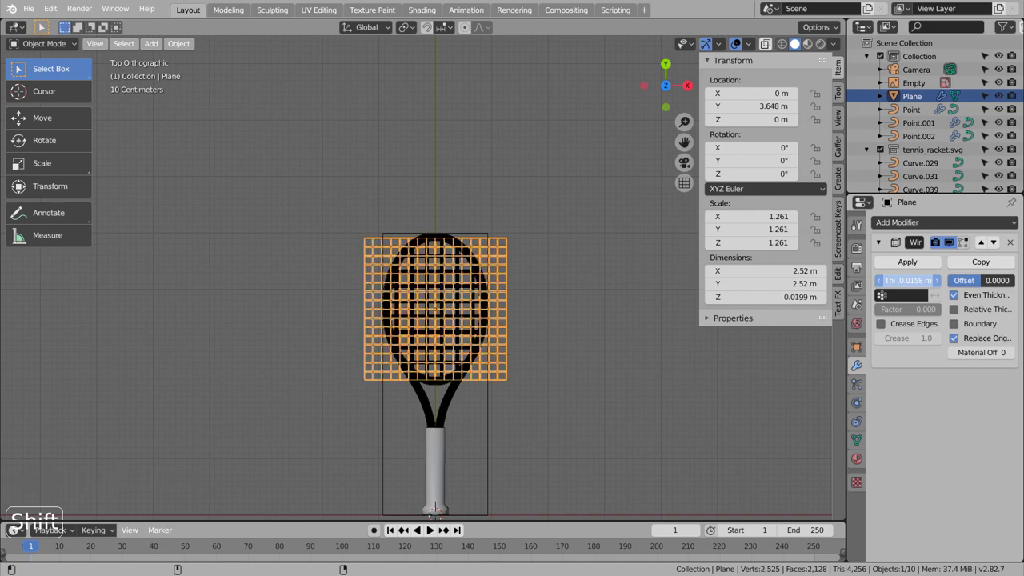
scroll(up, 3)
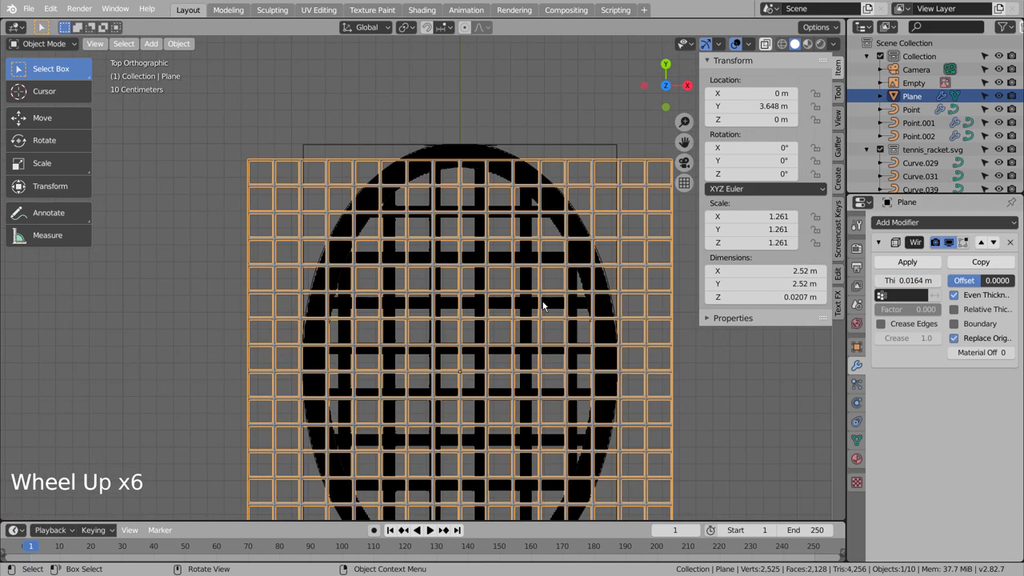
click(907, 260)
scroll(up, 3)
click(628, 319)
scroll(down, 3)
scroll(down, 3)
key(shift+z)
key(shift+z)
Orbit around the racket, select the string grid plane and hide it
click(711, 400)
middle_click(702, 415)
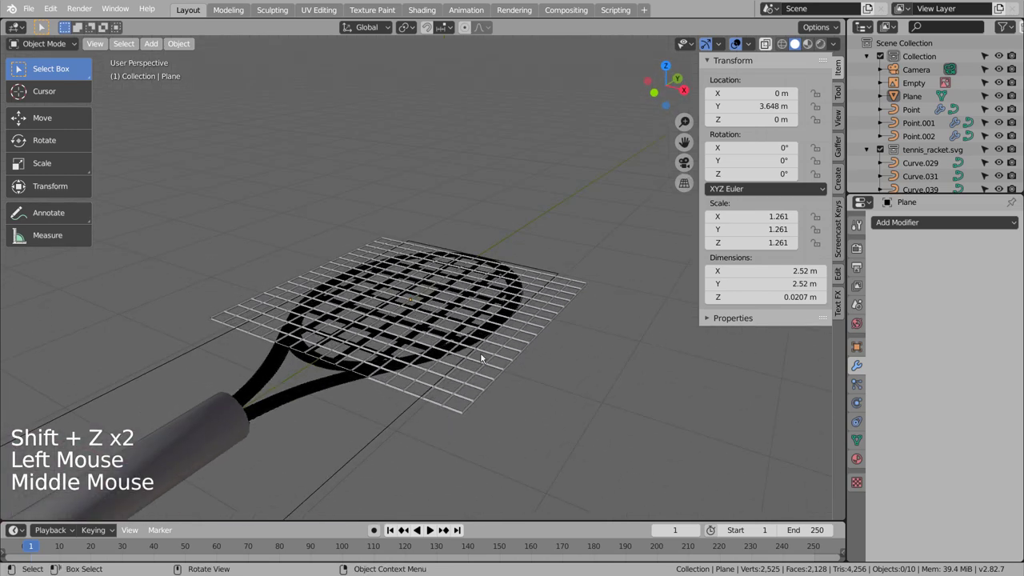
click(242, 403)
scroll(down, 3)
middle_click(382, 392)
click(480, 369)
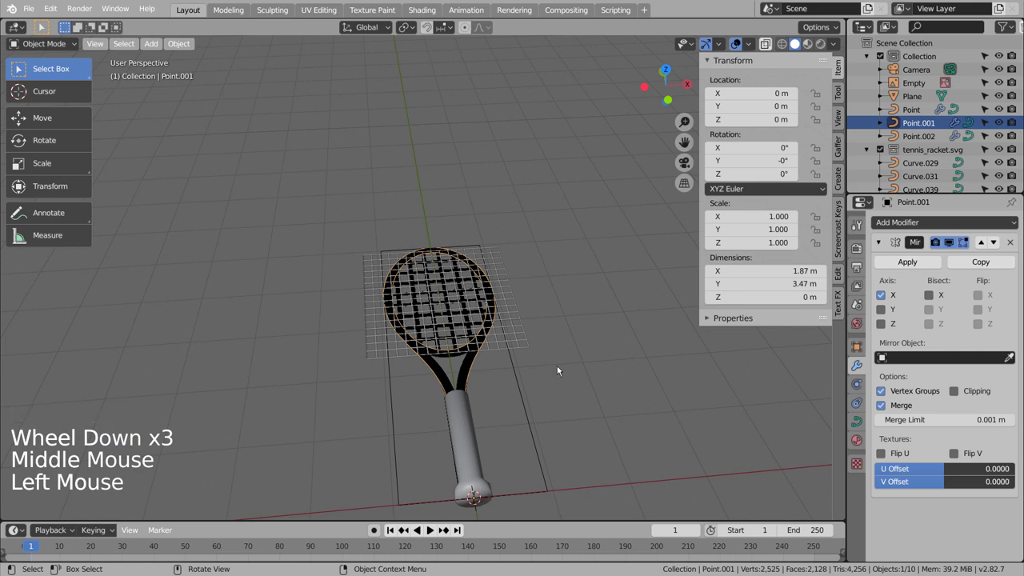
middle_click(620, 395)
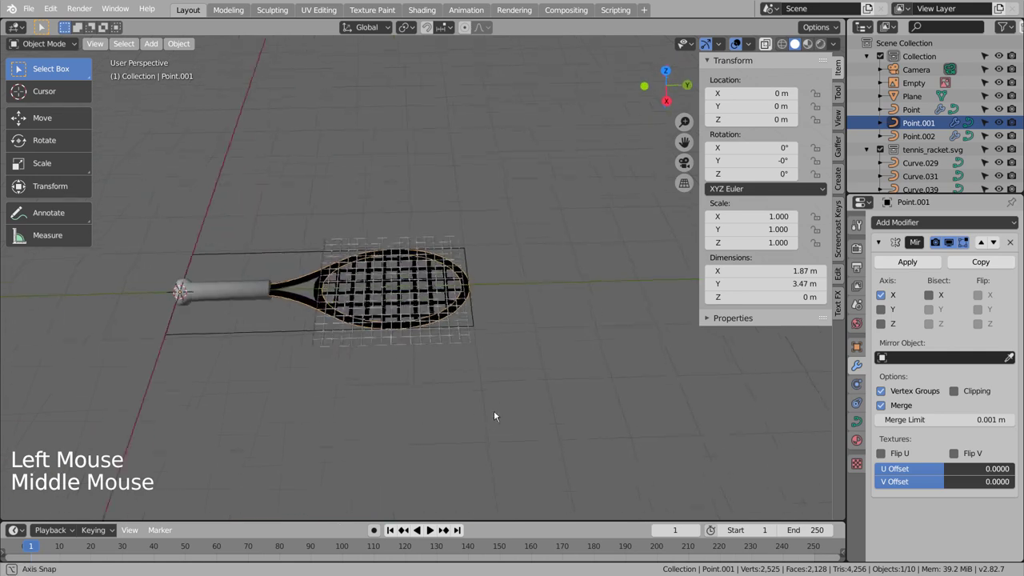
middle_click(498, 436)
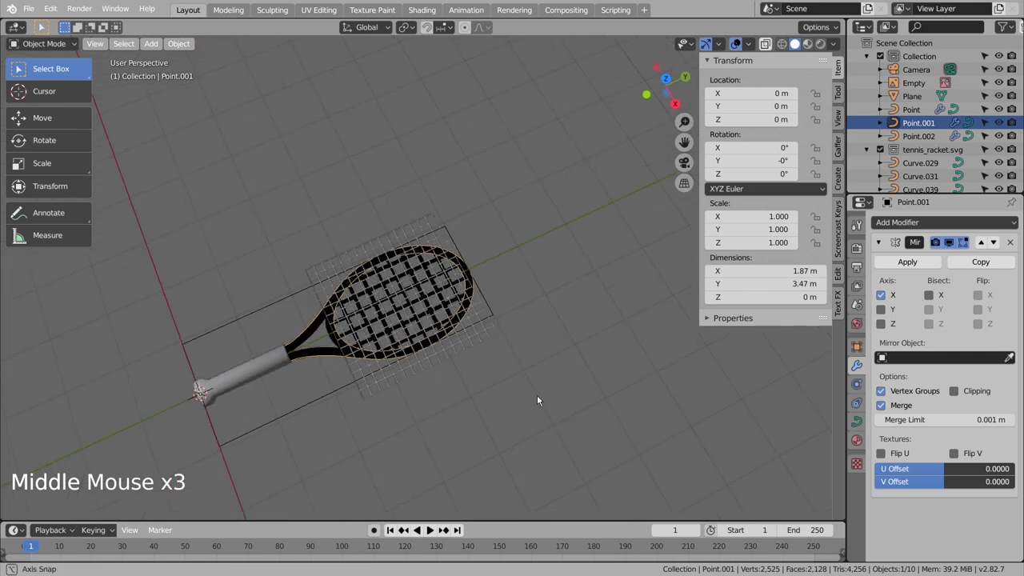
click(492, 324)
key(h)
Hide the Empty, orbit back to perspective and select the frame curve Point.001
middle_click(513, 385)
scroll(up, 3)
click(412, 347)
middle_click(582, 409)
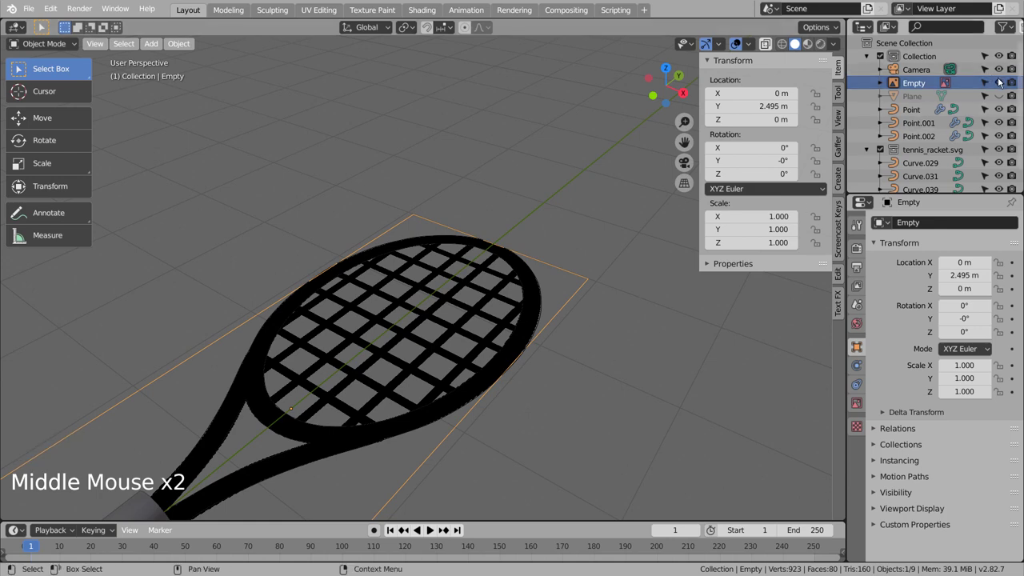
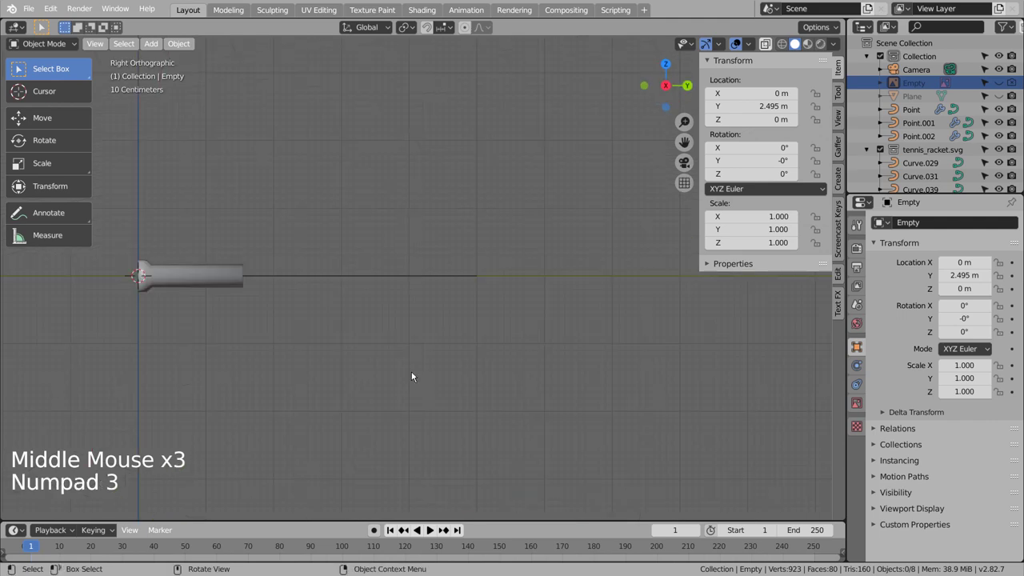
middle_click(374, 251)
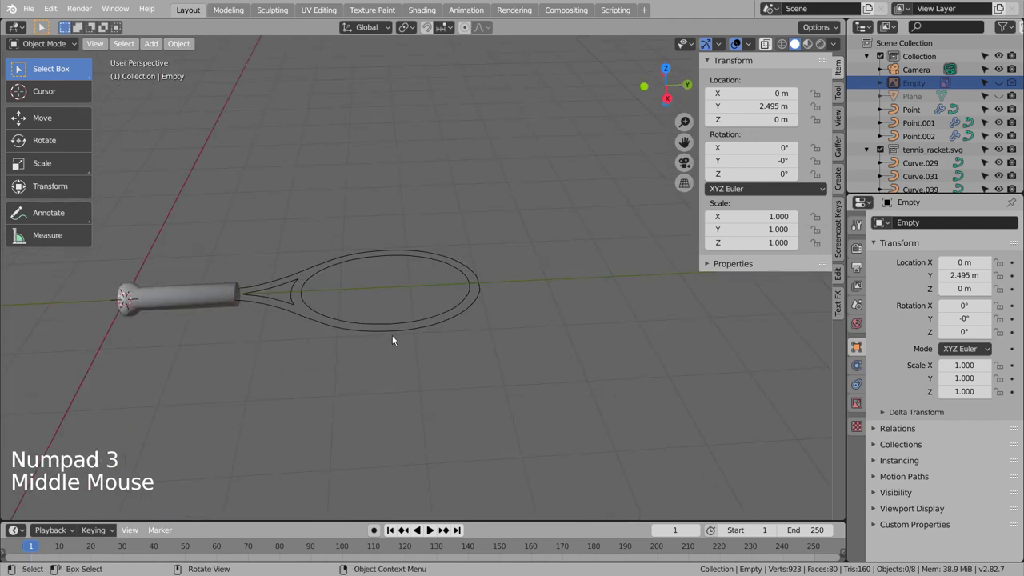
click(395, 334)
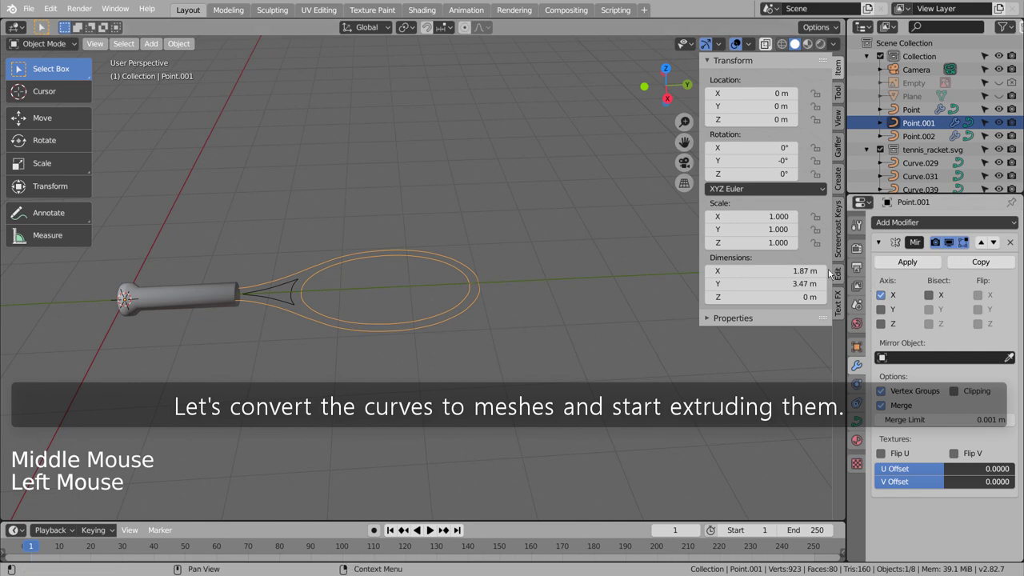
Convert the frame outline Point.001 and throat outline Point.002 from curves to meshes
right_click(463, 295)
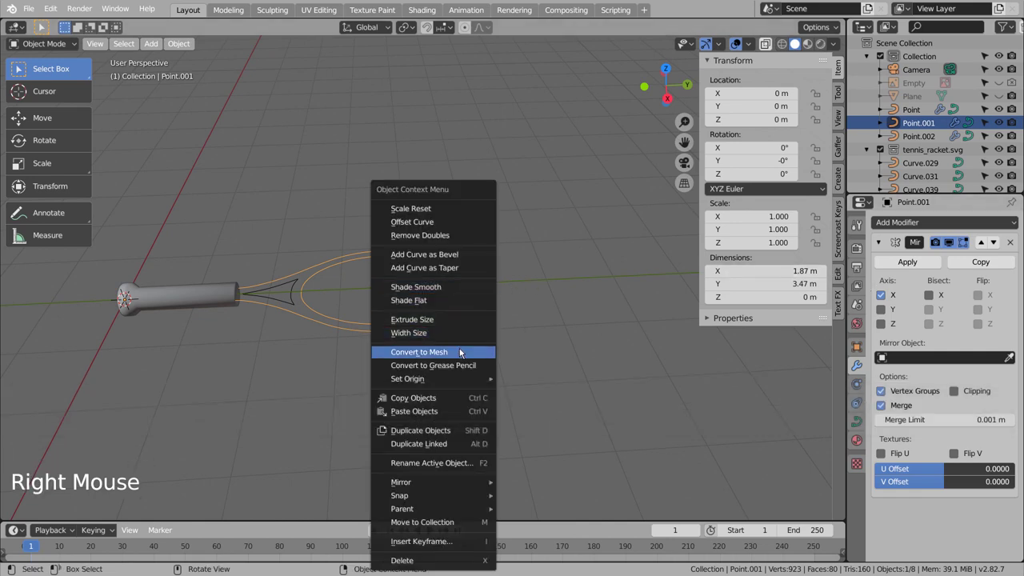
click(297, 285)
right_click(280, 286)
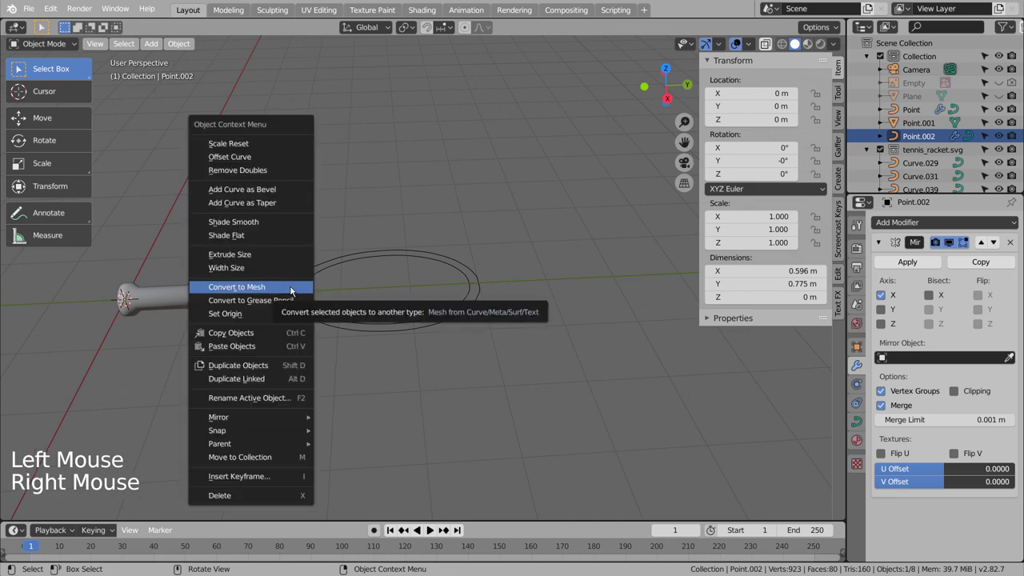
scroll(up, 3)
click(511, 288)
scroll(up, 3)
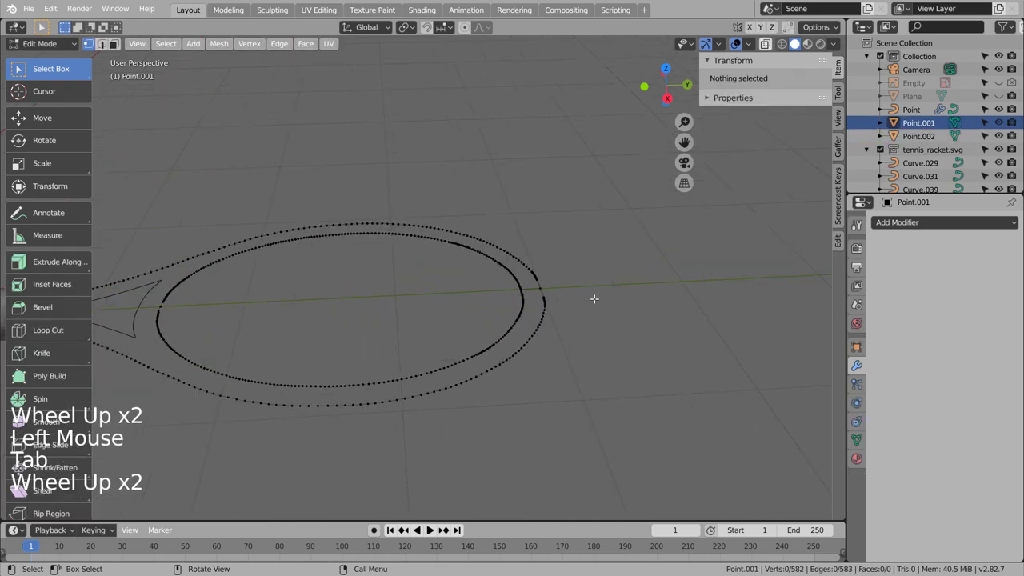
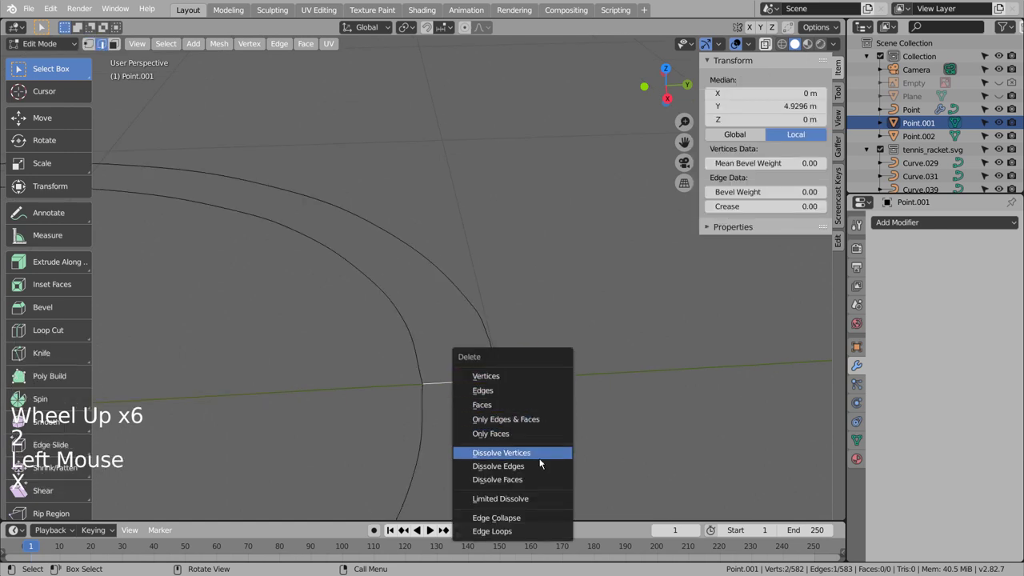
Dissolve stray vertices on the outlines, hide tennis_racket.svg, and reopen the frame mesh for editing
key(x)
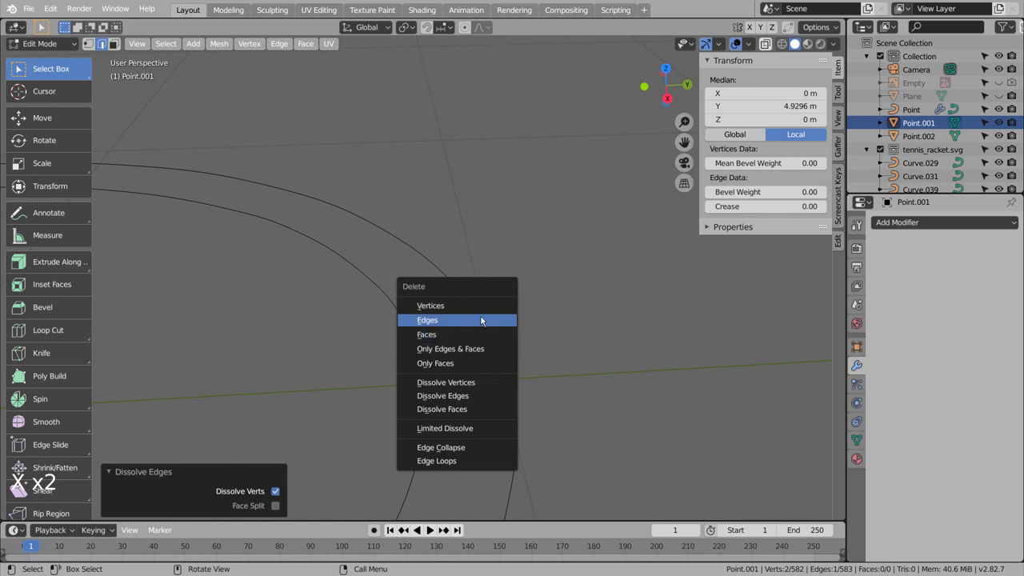
key(Tab)
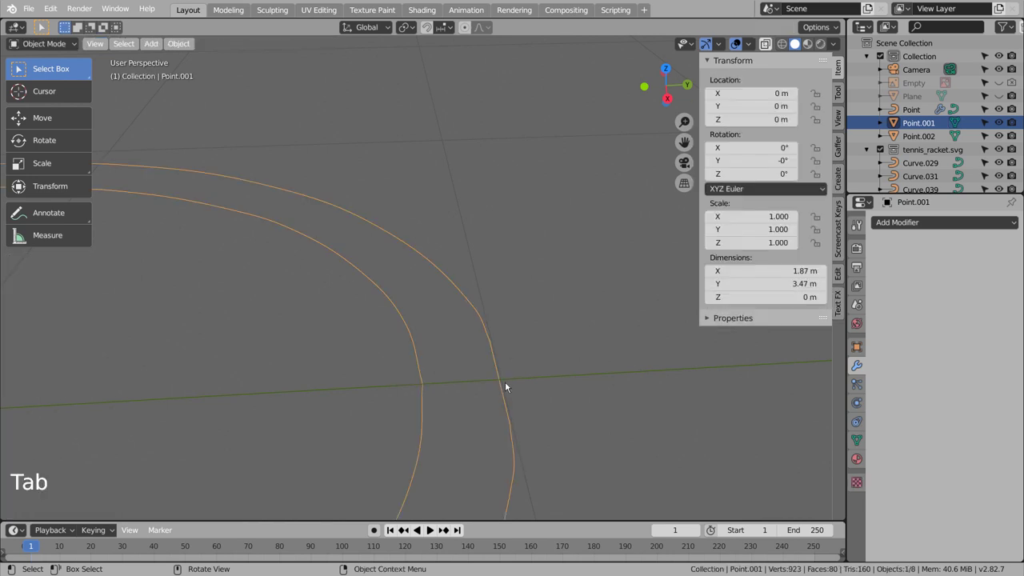
scroll(down, 3)
key(1)
scroll(down, 3)
key(Tab)
key(1)
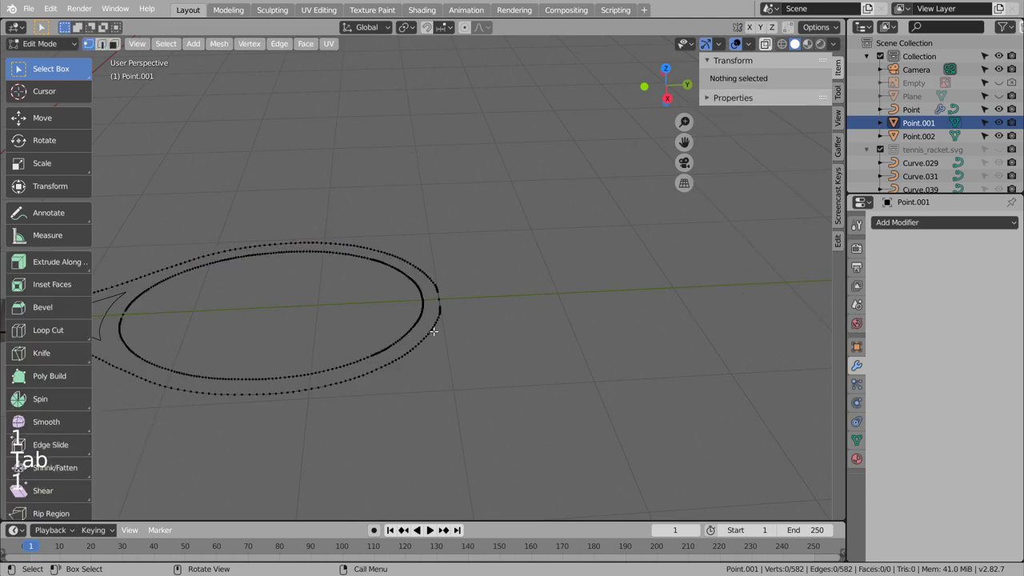
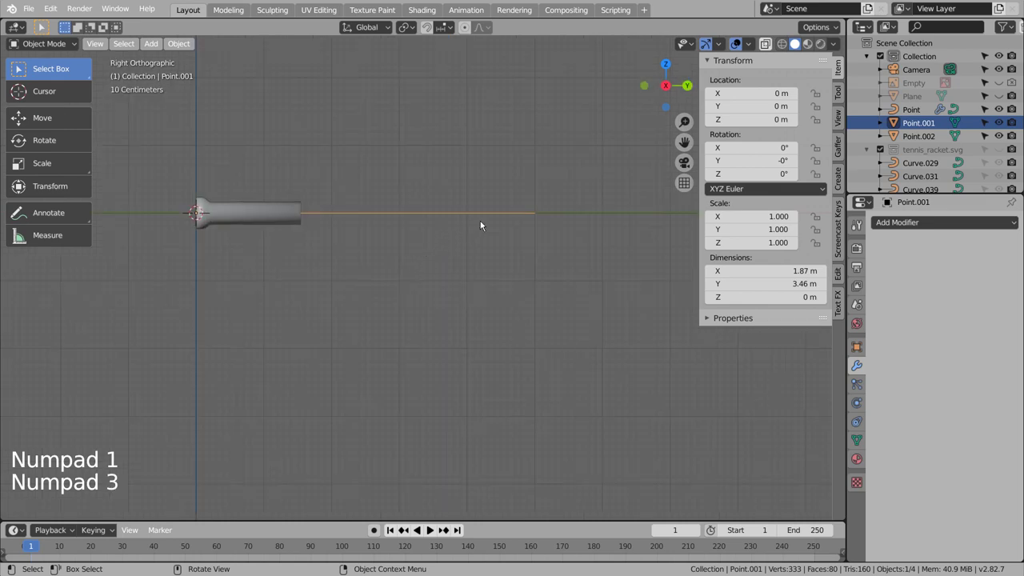
Lower the frame outline Point.001 slightly along Z in side view
scroll(up, 3)
middle_click(471, 217)
middle_click(488, 328)
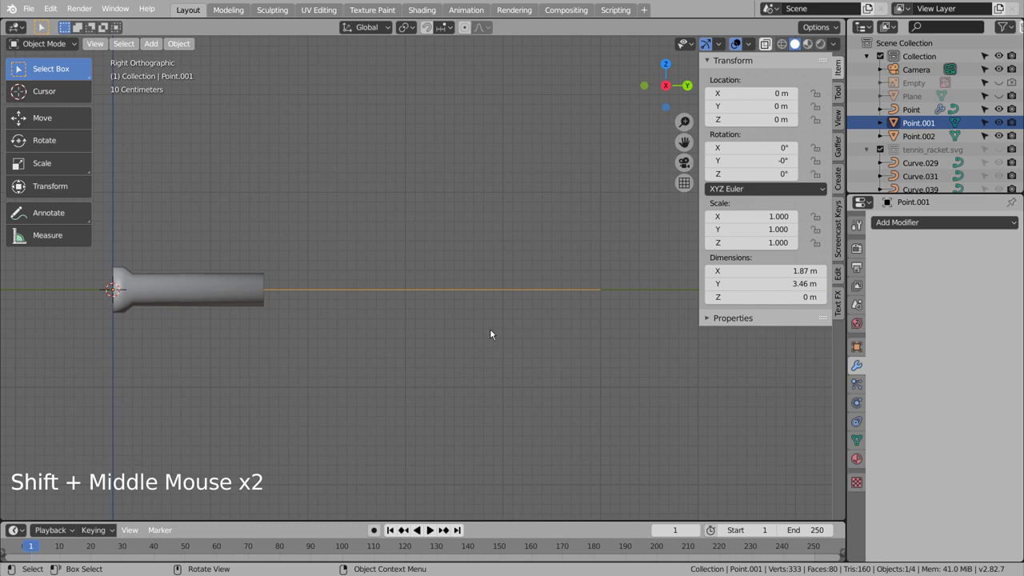
key(g)
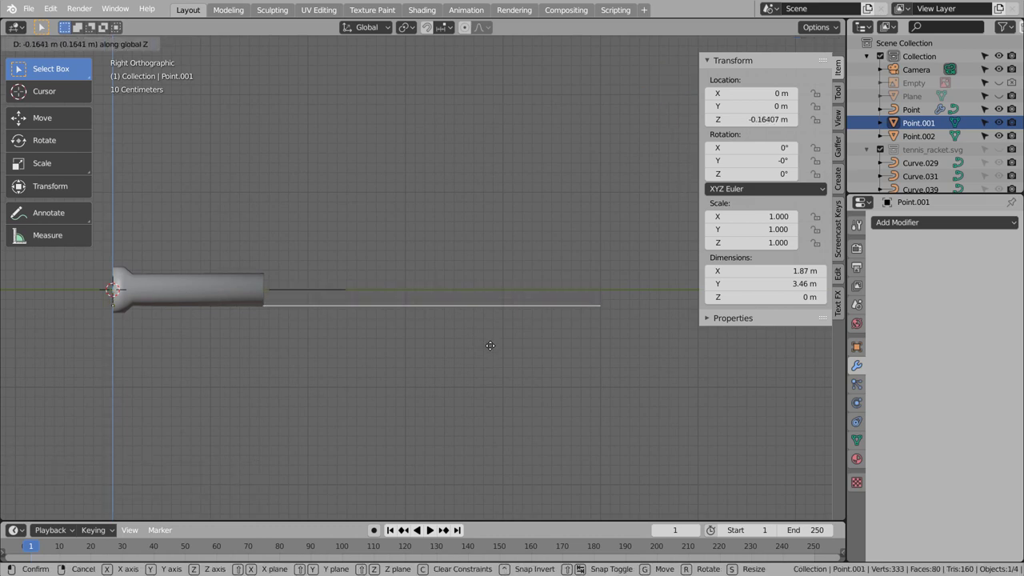
middle_click(529, 312)
key(a)
key(a)
Select all frame outline vertices and extrude them upward into a wall
click(528, 330)
click(575, 332)
key(Tab)
key(e)
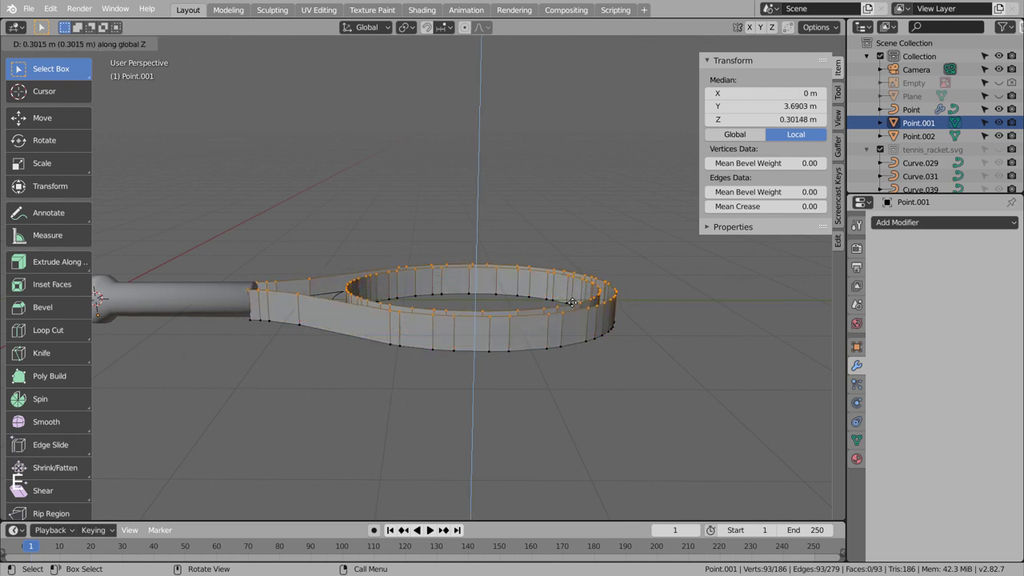
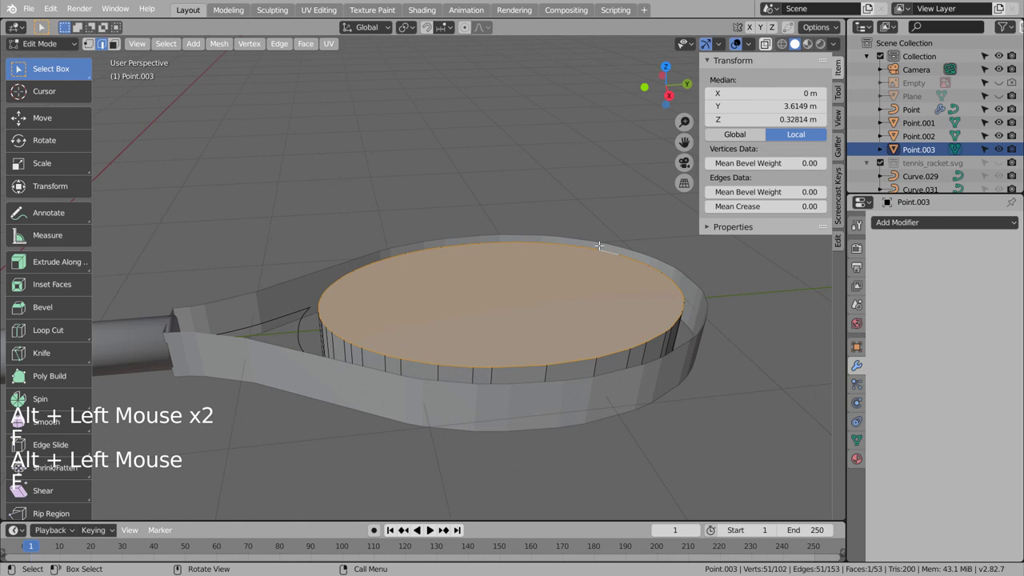
Select the throat piece Point.002 and extrude its whole outline upward
key(Tab)
click(303, 331)
right_click(308, 328)
key(Tab)
key(a)
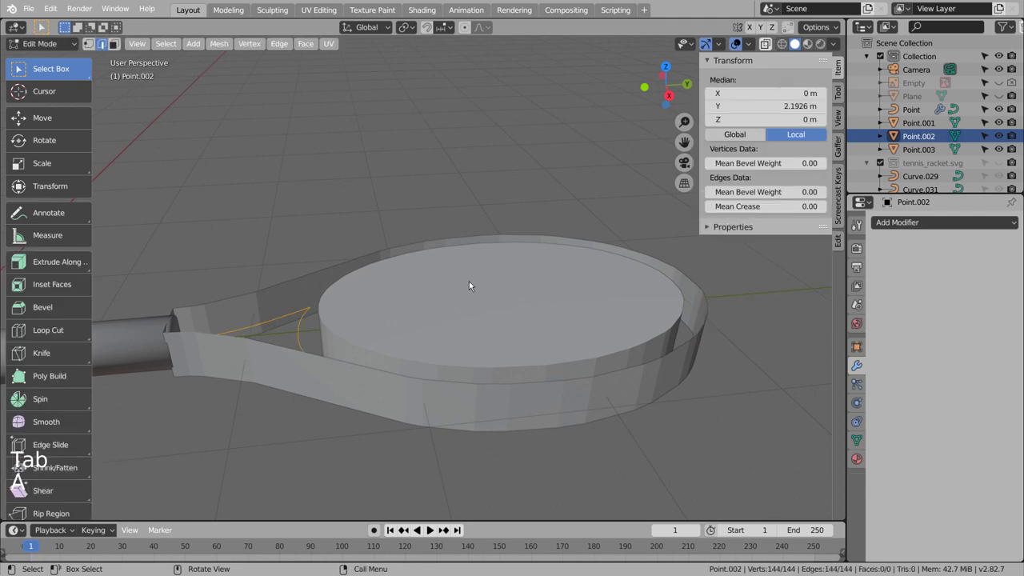
key(x)
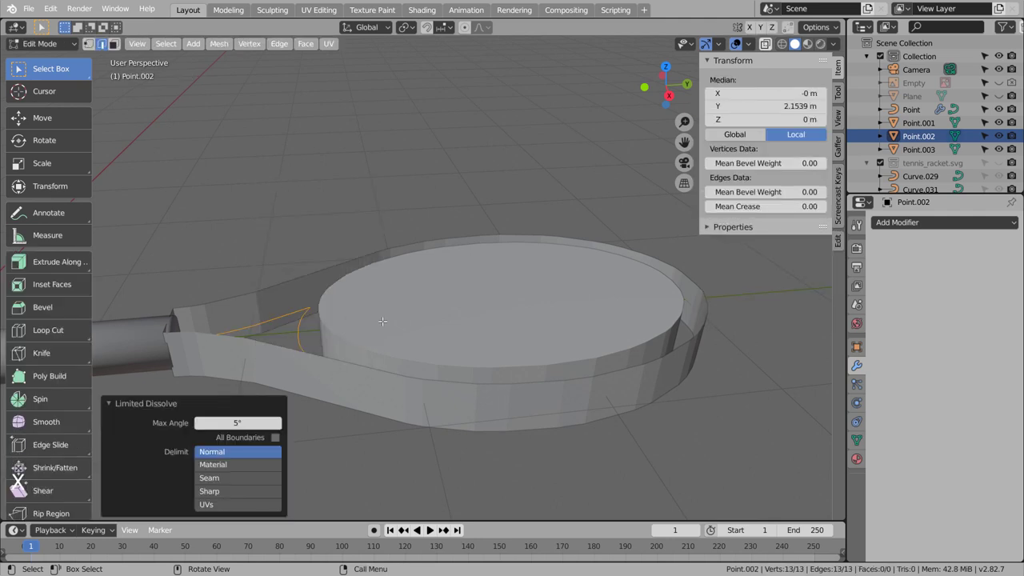
key(Tab)
Fill the throat outline into a solid wedge and stretch the oval piece Point.003 taller
key(Tab)
key(a)
key(1)
key(f)
key(Tab)
key(g)
key(Tab)
key(e)
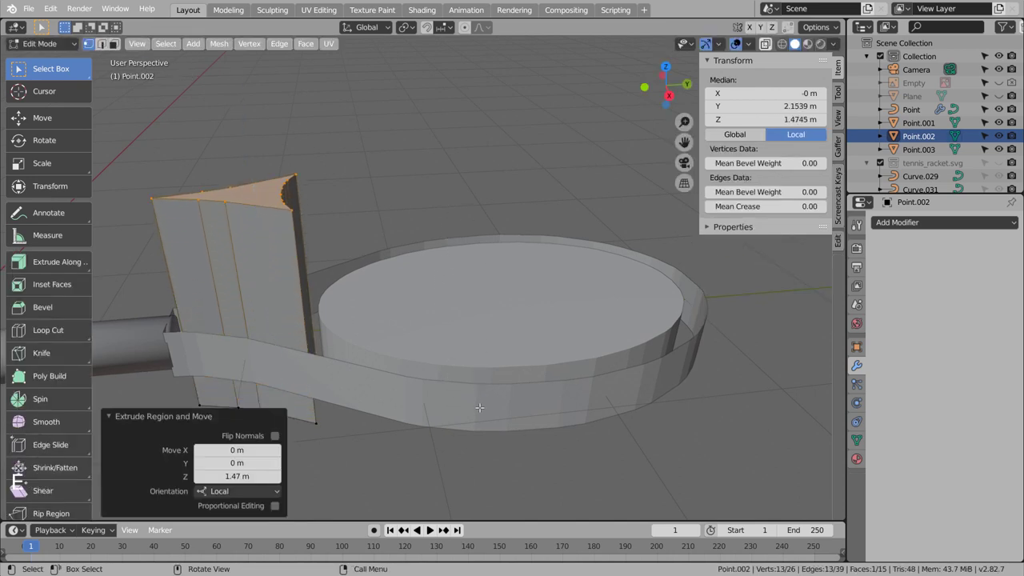
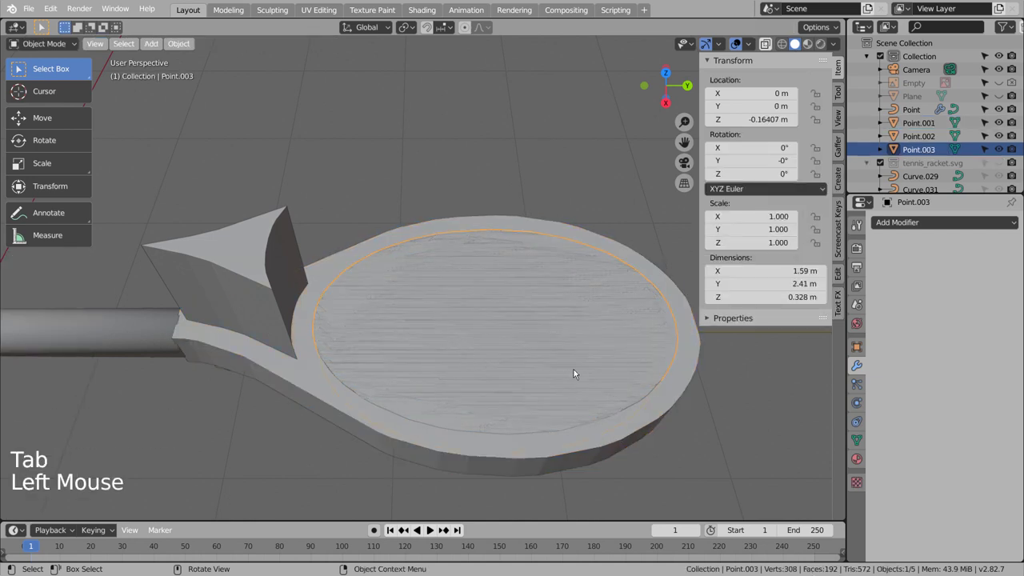
Finish stretching the oval piece, smooth-shade the pieces and join them with Ctrl+J
key(s)
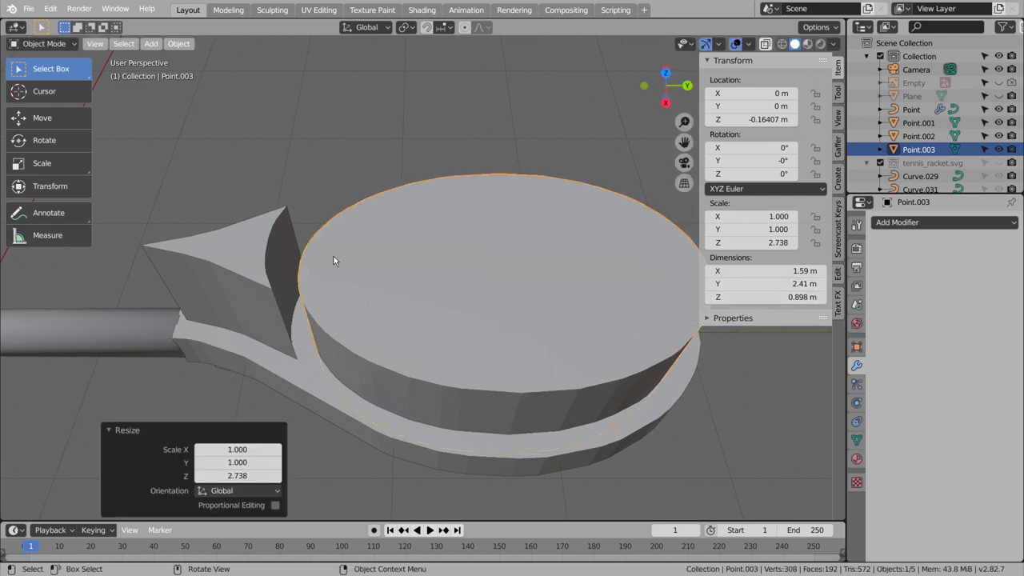
middle_click(288, 320)
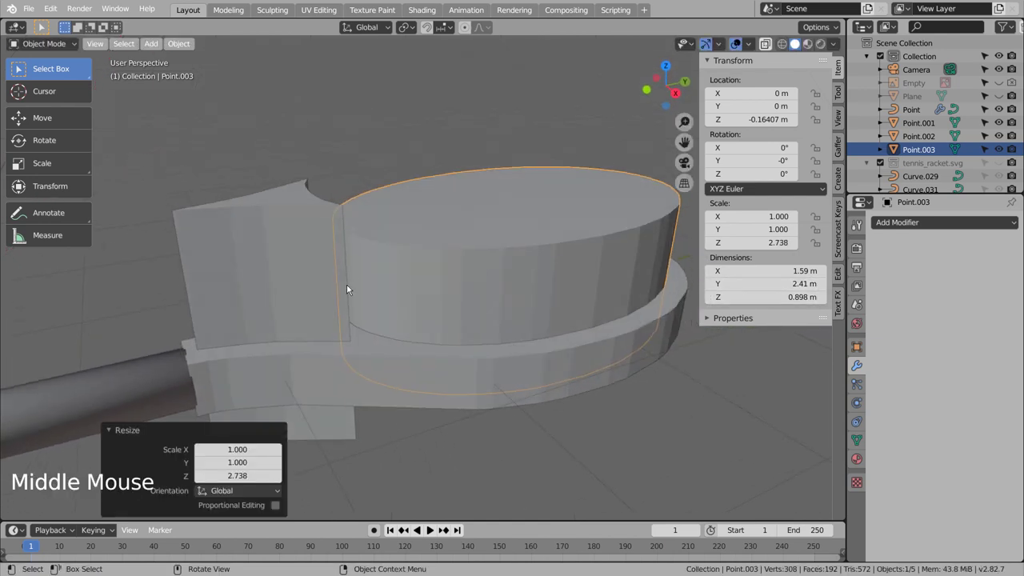
right_click(423, 267)
click(261, 268)
right_click(262, 268)
click(392, 388)
right_click(392, 388)
click(470, 278)
click(293, 272)
key(ctrl+j)
Try moving the inner cutter block down, then undo back and reselect the frame wall
click(469, 389)
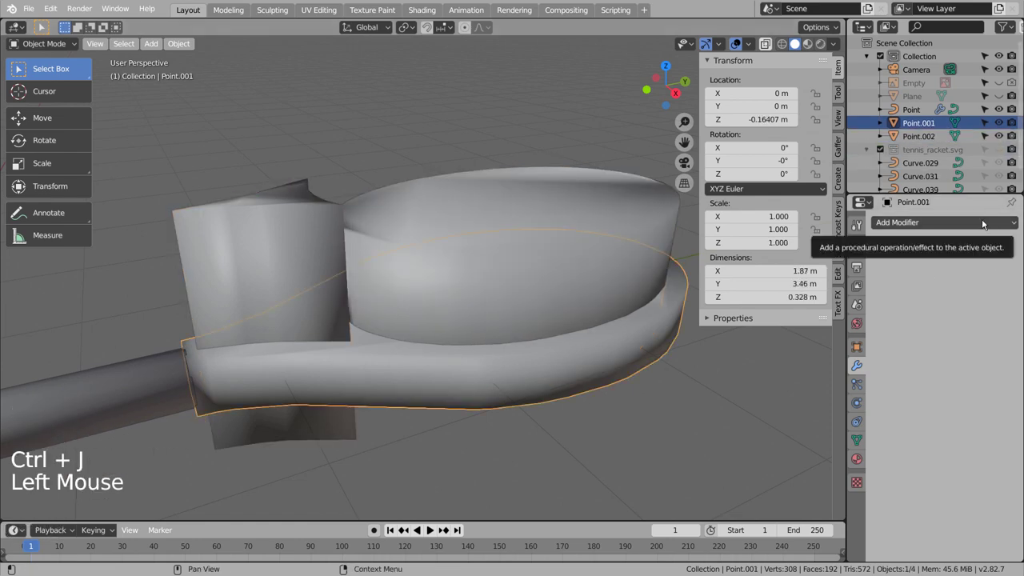
click(985, 222)
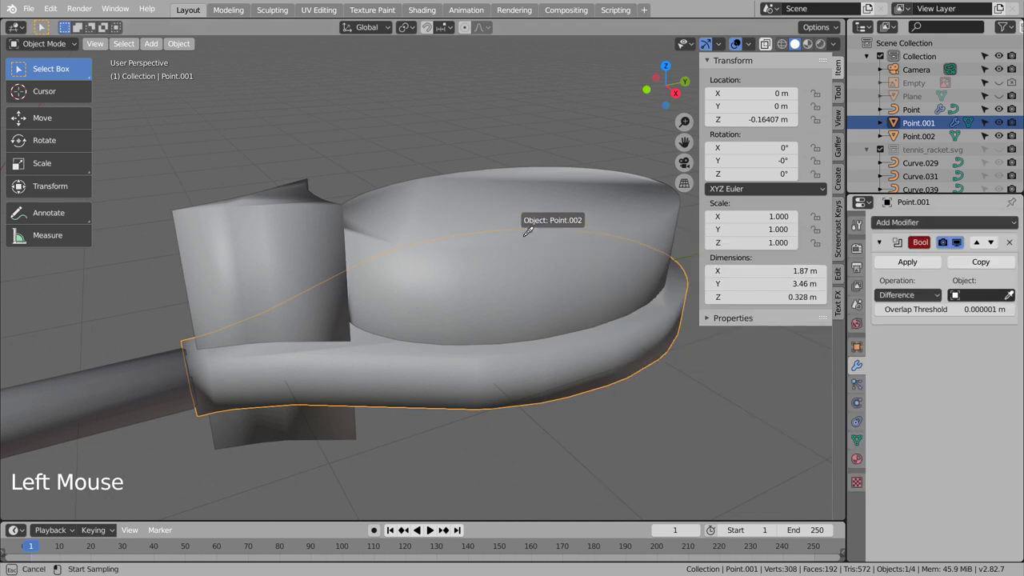
click(912, 266)
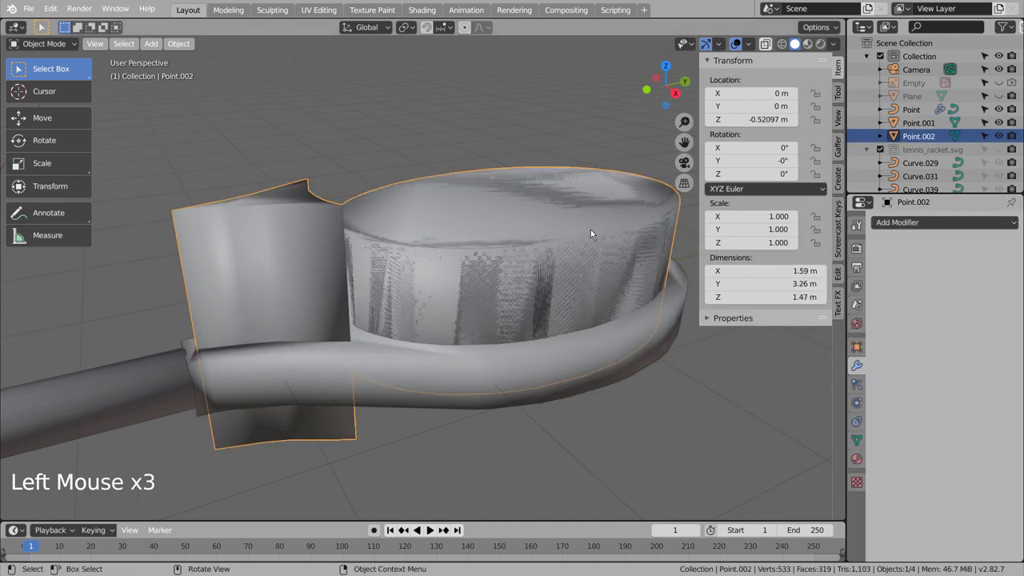
key(x)
middle_click(597, 303)
key(ctrl+z)
middle_click(555, 206)
key(ctrl+z)
key(ctrl+z)
middle_click(605, 338)
Add a Boolean Difference to Point.001 using Point.002 as cutter and apply it
click(594, 357)
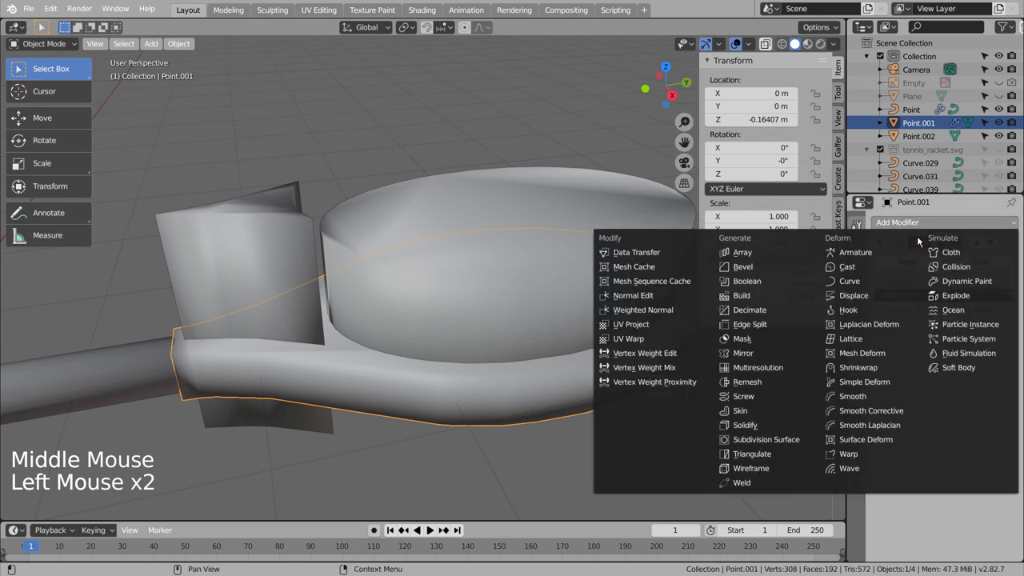
click(760, 412)
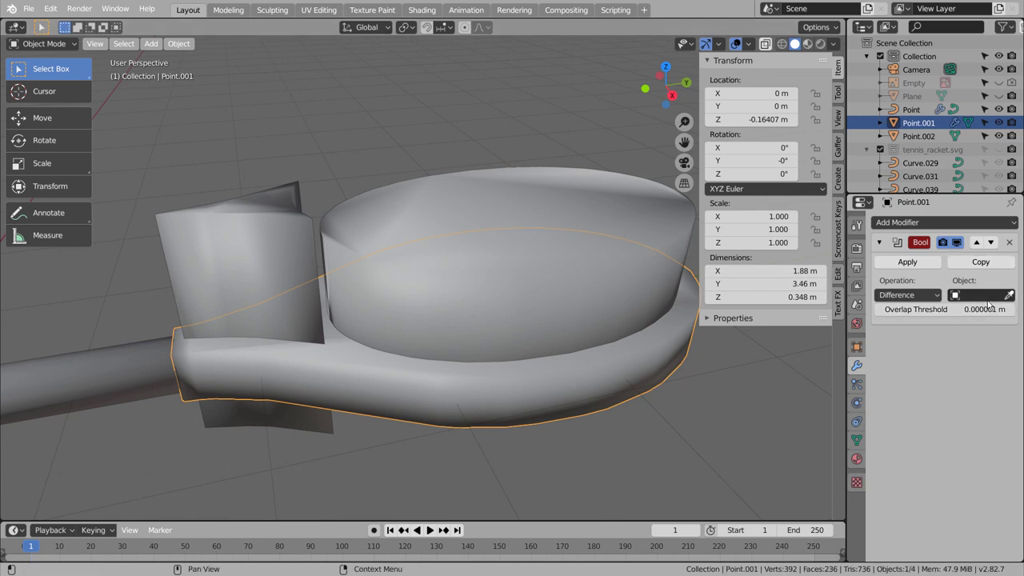
click(1014, 299)
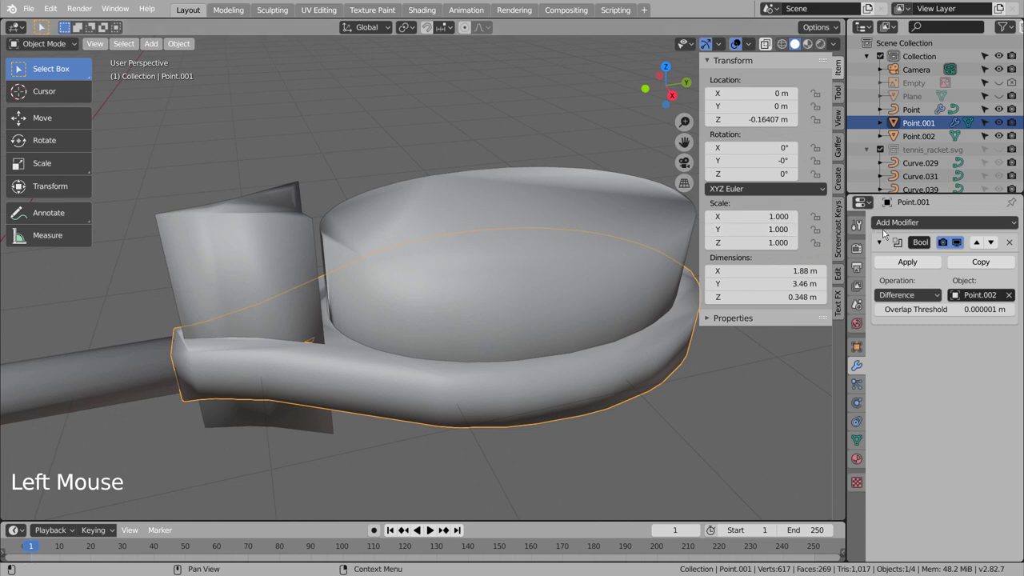
click(911, 263)
Delete the leftover cutter and inspect the frame mesh from underneath
key(x)
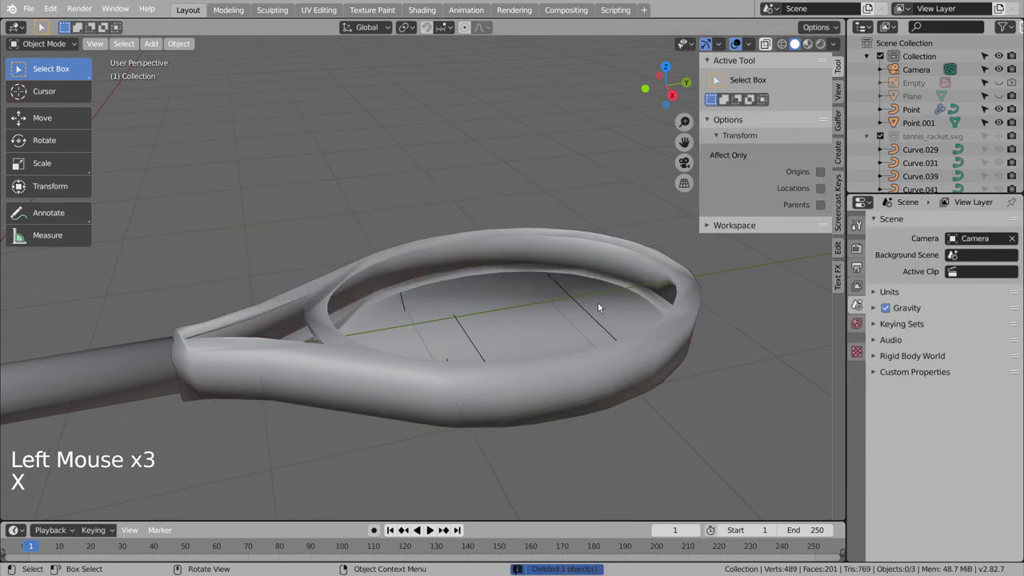
middle_click(561, 322)
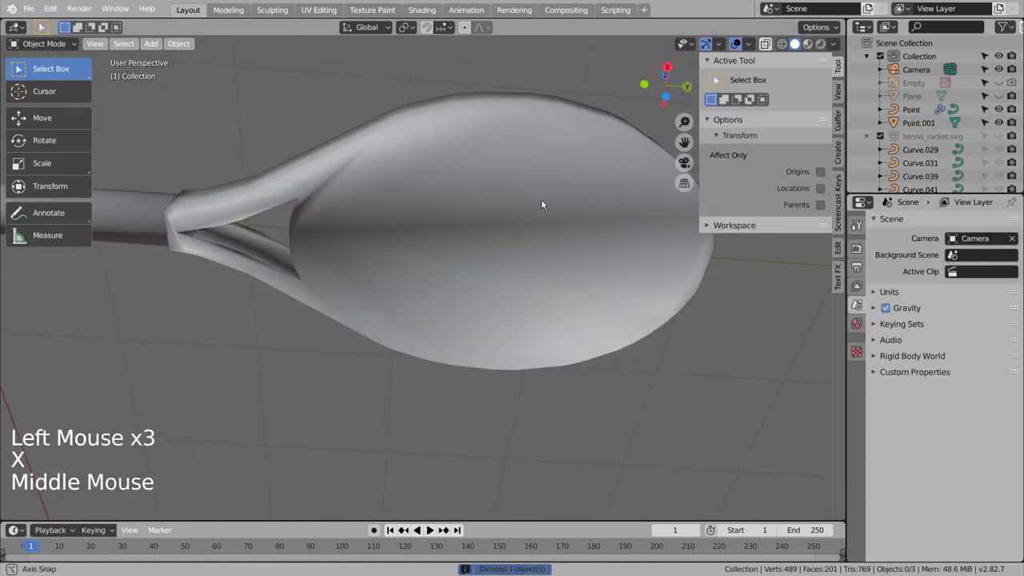
key(Tab)
click(544, 227)
key(Tab)
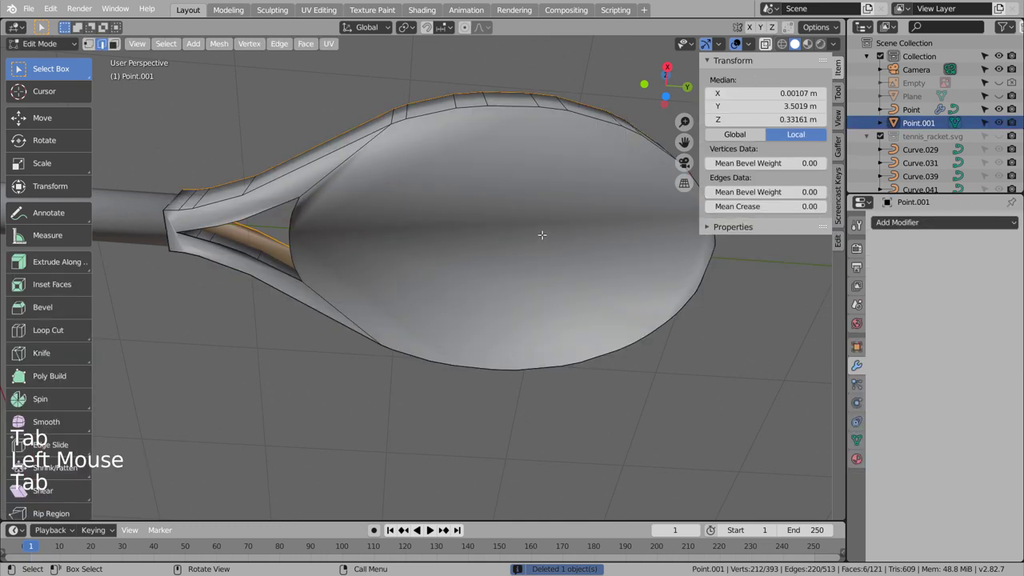
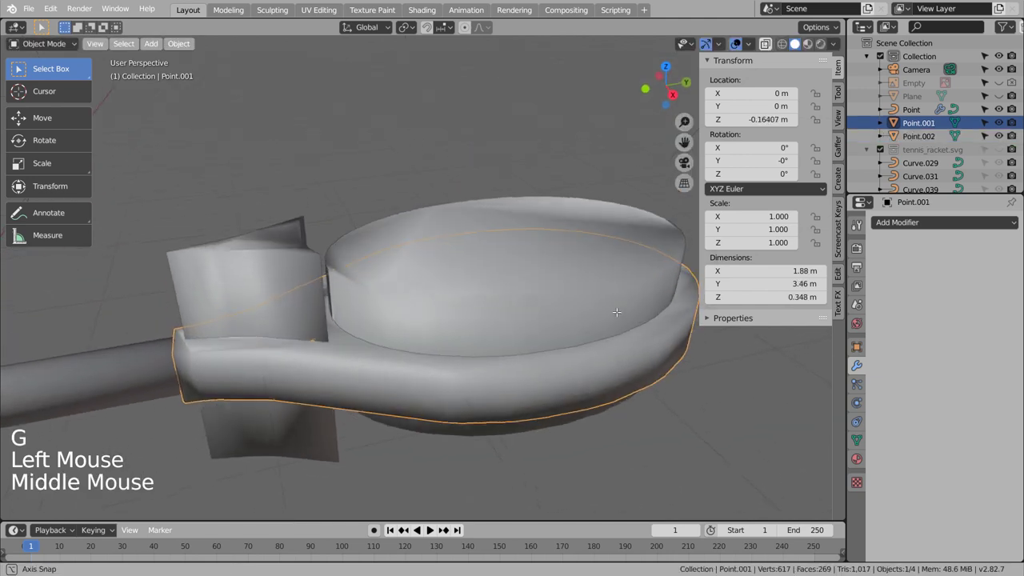
Undo the cut, push Point.002 lower on Z, redo the Boolean Difference and delete the cutter
key(ctrl+z)
key(ctrl+z)
key(ctrl+z)
key(ctrl+z)
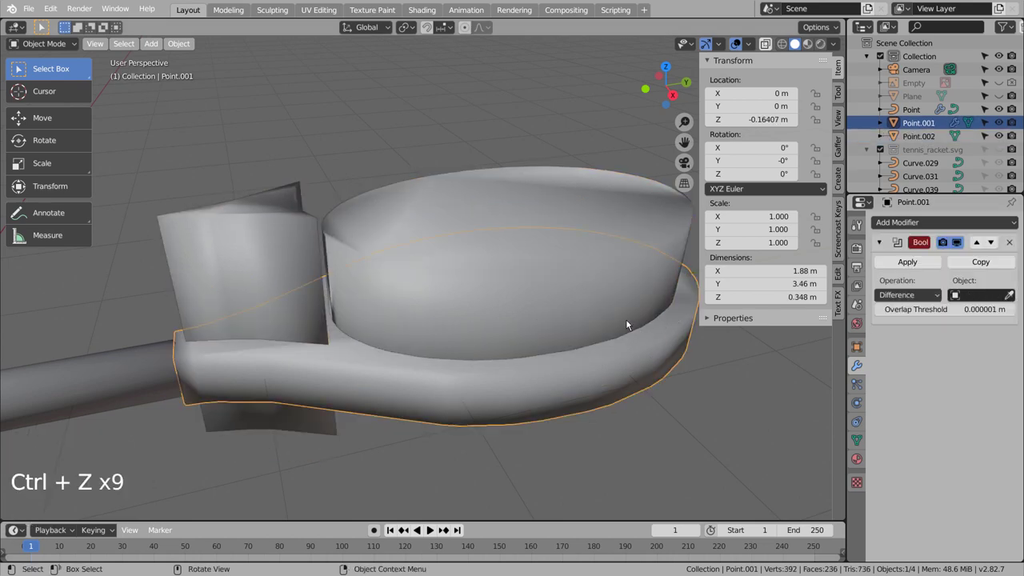
click(605, 203)
key(g)
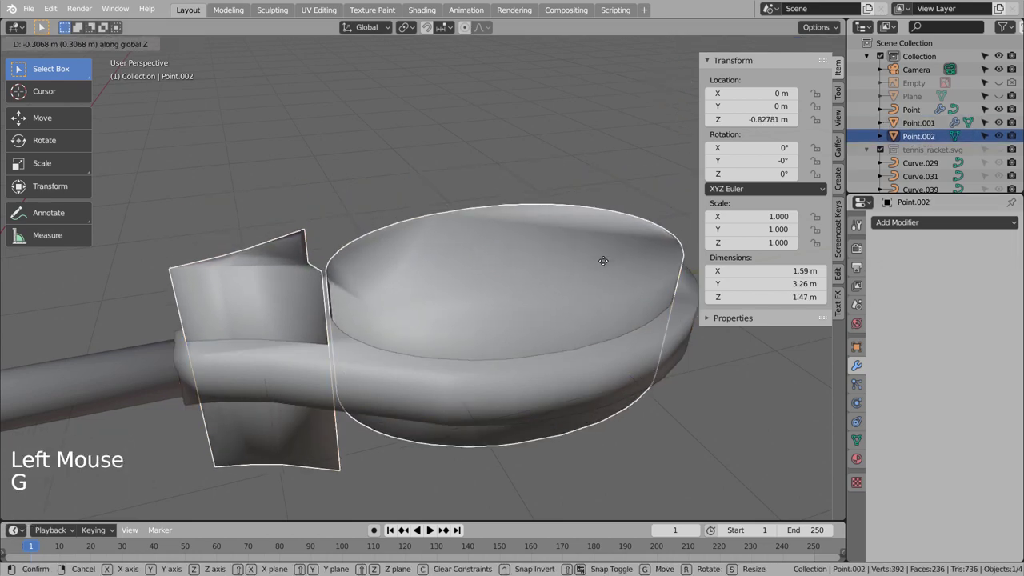
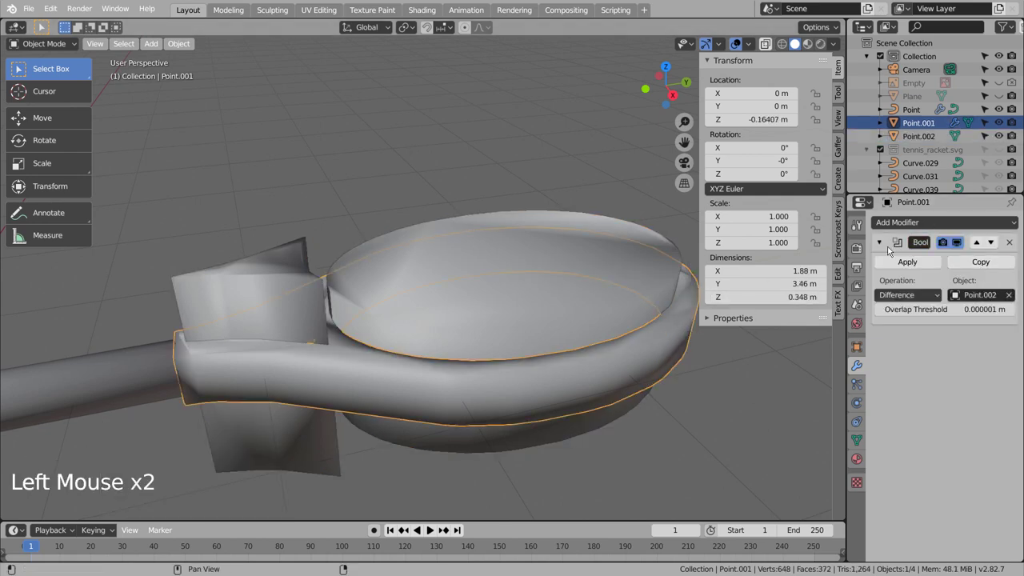
key(x)
middle_click(450, 308)
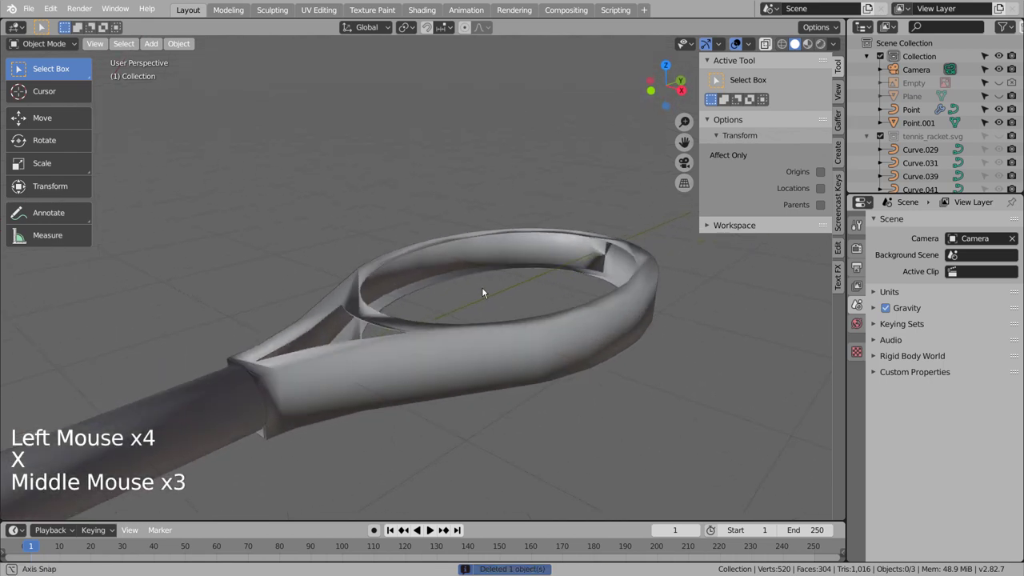
Switch the frame to wireframe and front orthographic view
scroll(up, 3)
middle_click(450, 308)
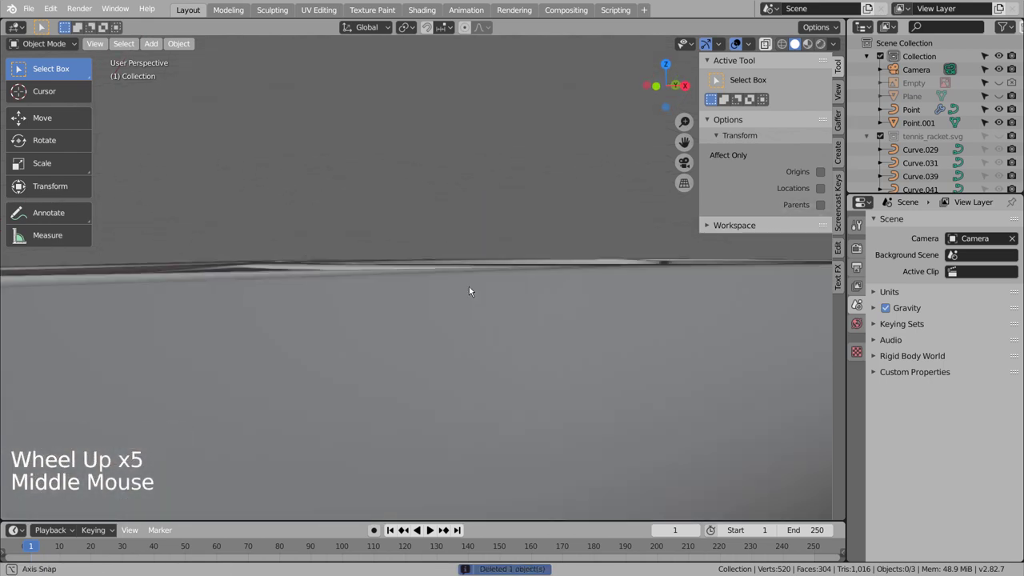
scroll(down, 3)
middle_click(573, 312)
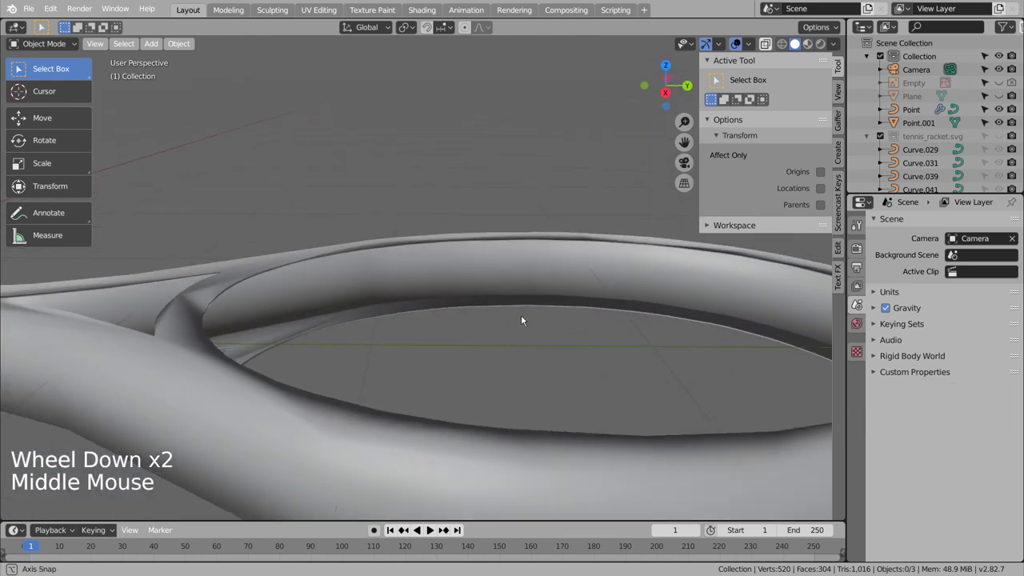
key(shift+z)
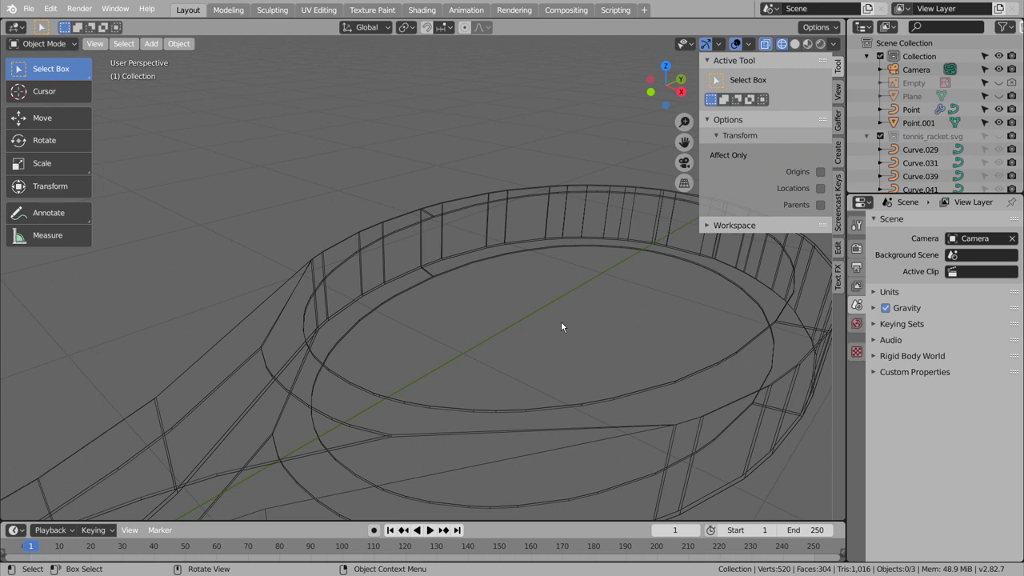
key(KP_1)
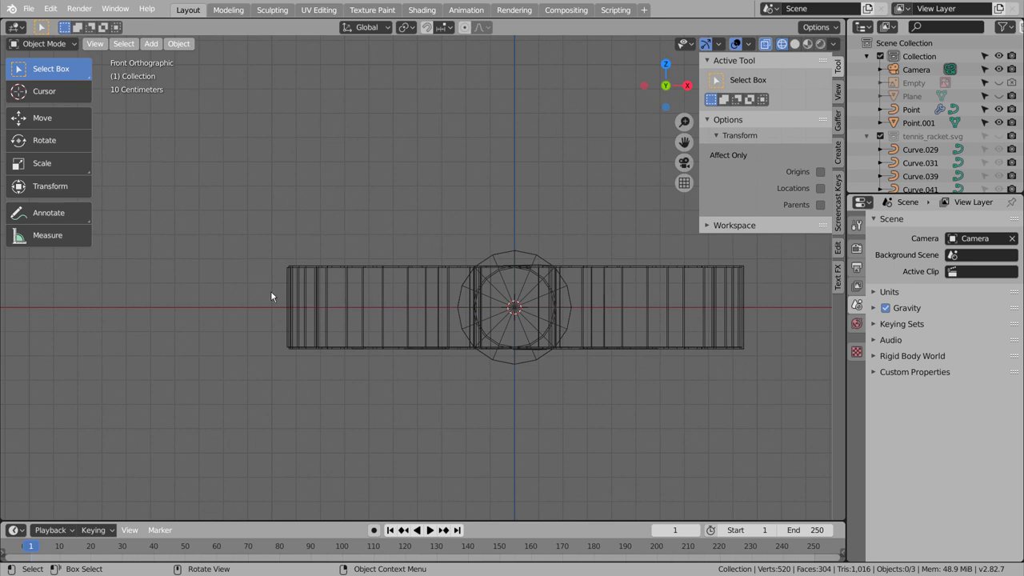
Box-select and delete the frame's upper geometry, leaving the flat base outline
key(Tab)
click(304, 286)
key(Tab)
key(1)
key(b)
key(x)
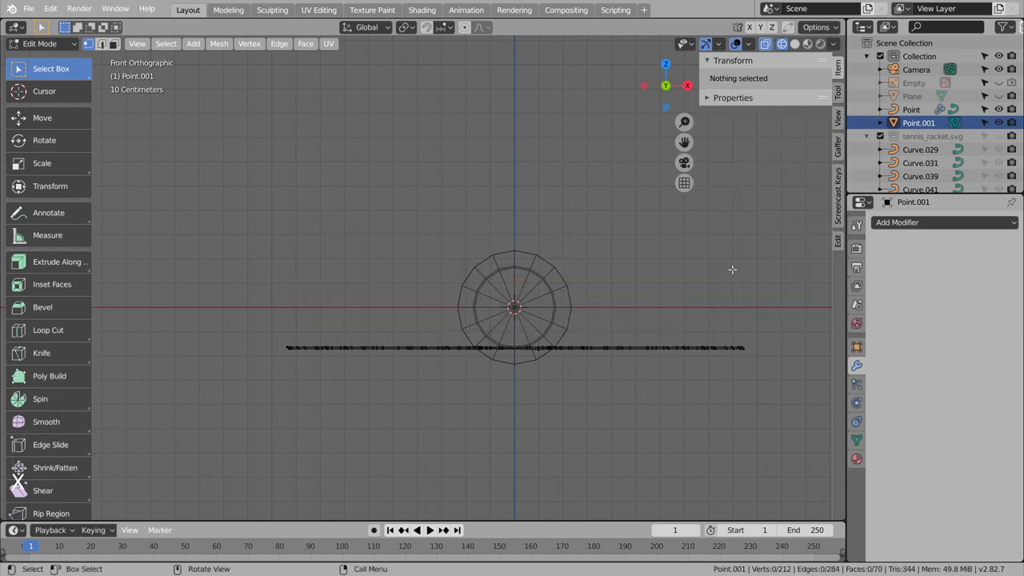
Extrude the outline upward, then box-select and delete stray bottom geometry in right view
key(e)
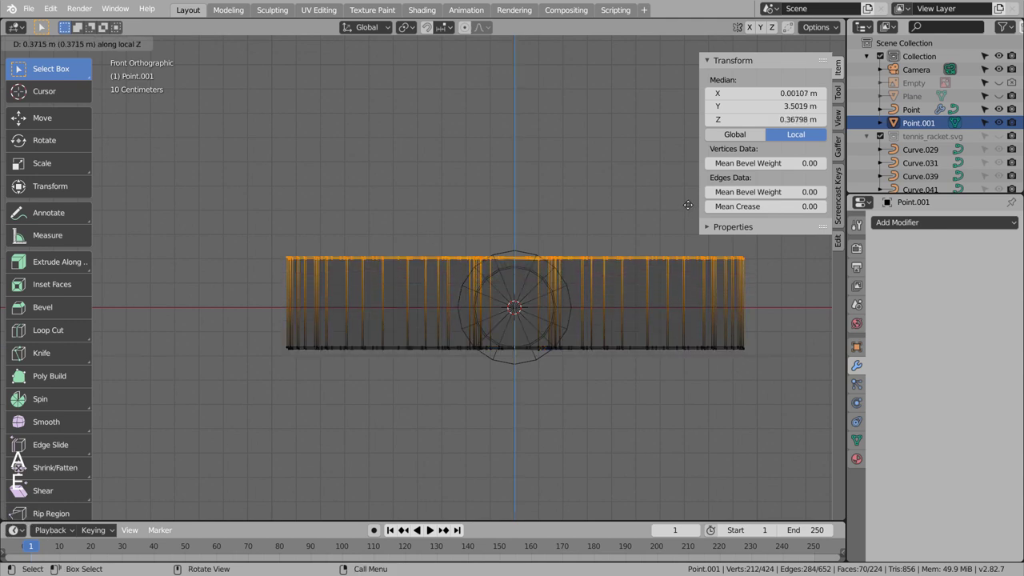
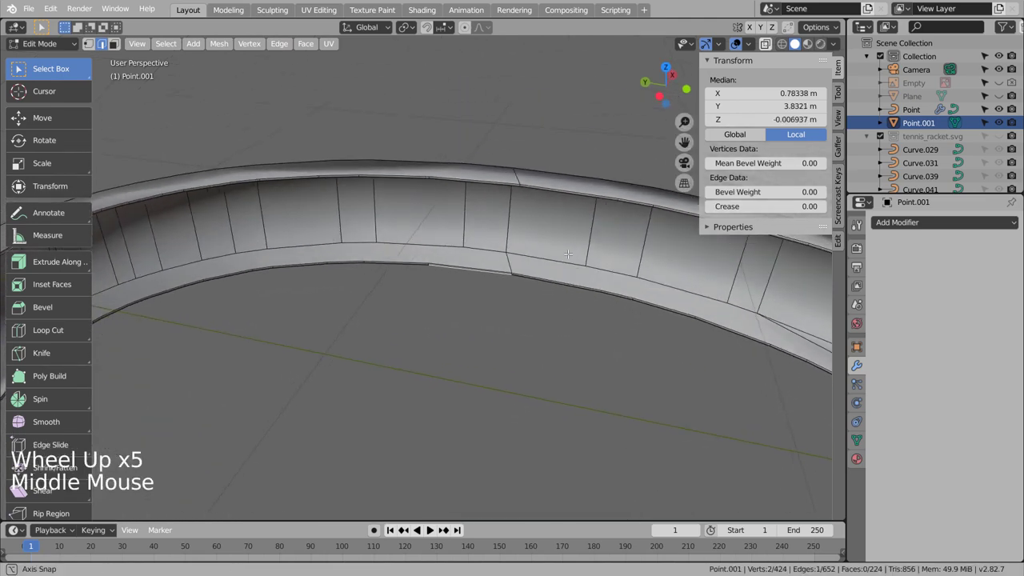
key(KP_3)
scroll(up, 3)
scroll(down, 3)
scroll(down, 3)
scroll(down, 3)
scroll(down, 3)
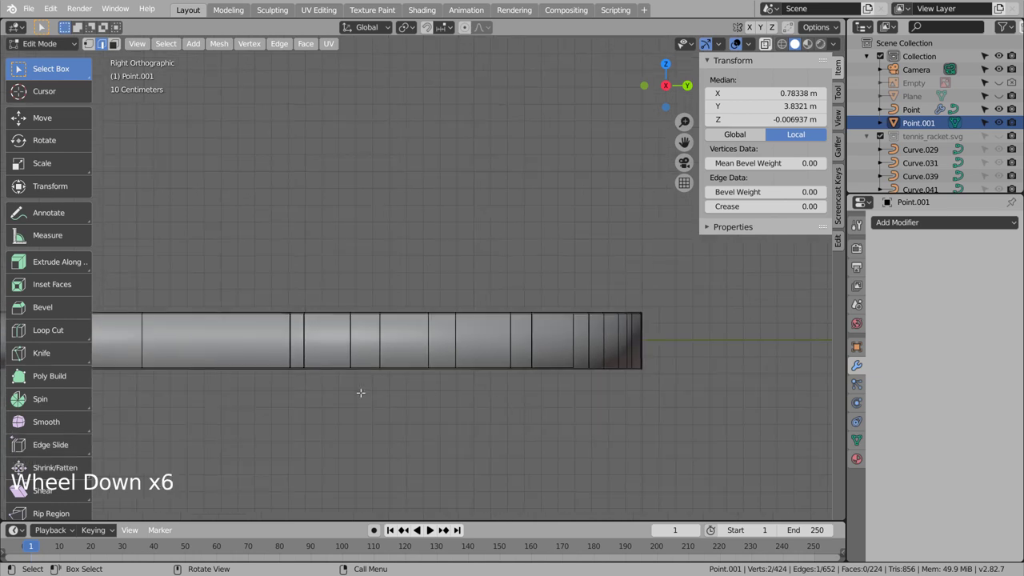
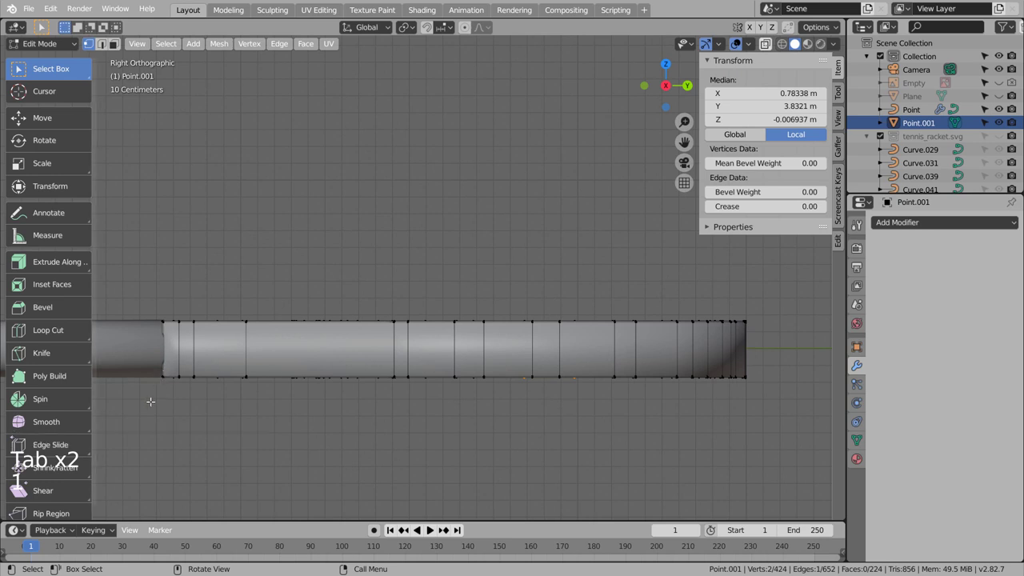
key(b)
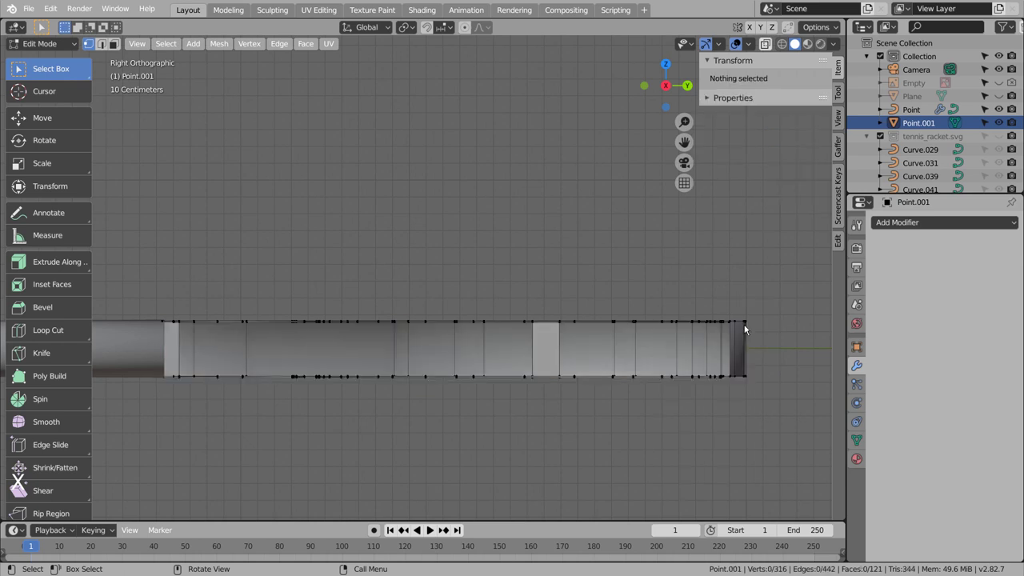
key(shift+z)
key(b)
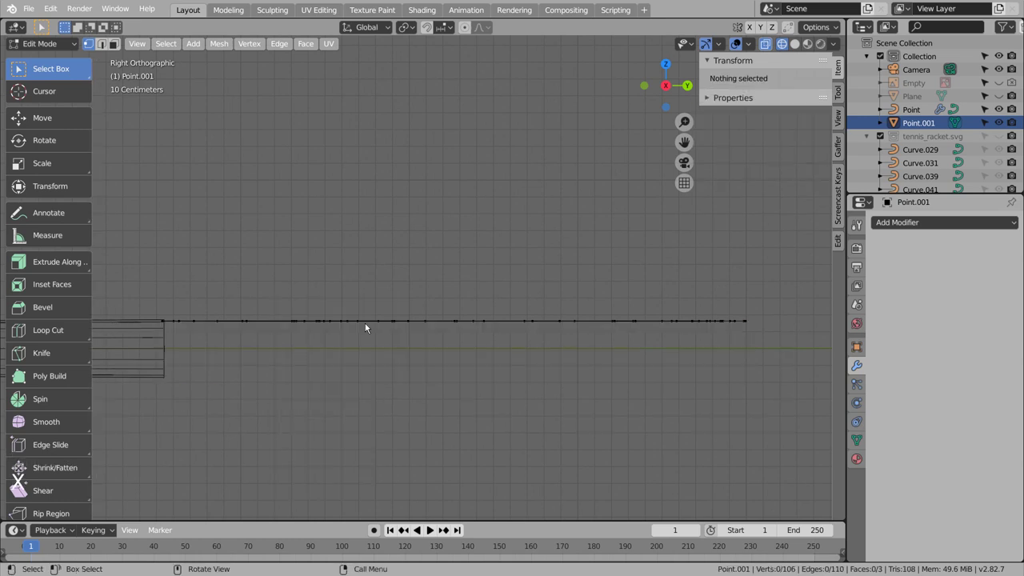
Extrude the whole outline up into a wall about 0.33 m tall and return to object mode
key(a)
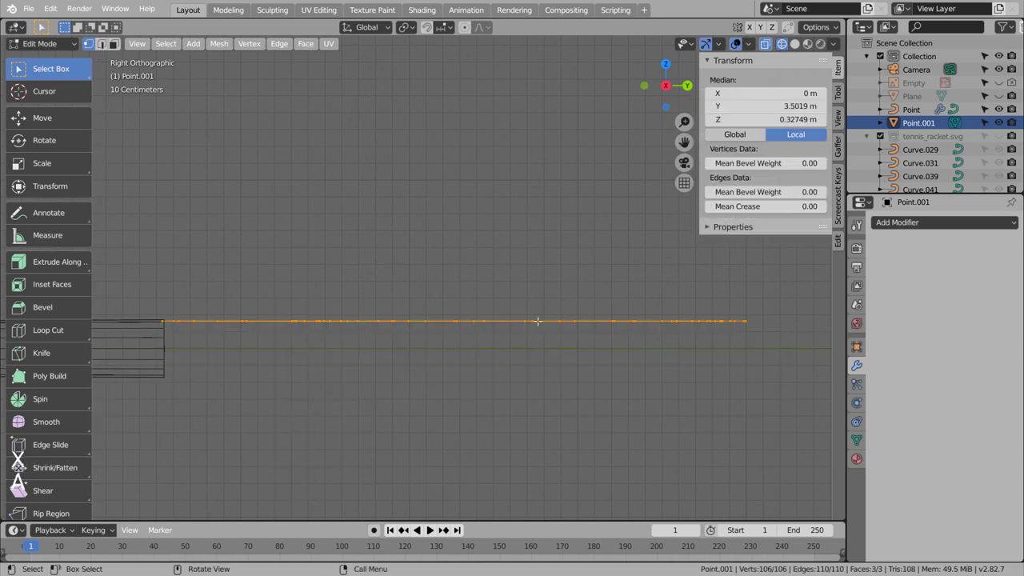
key(e)
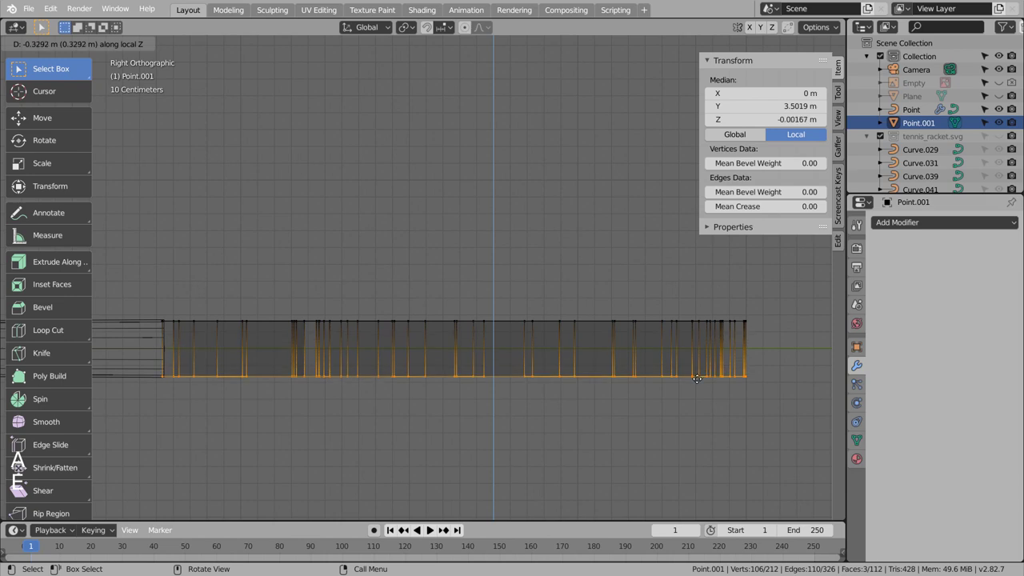
key(Tab)
middle_click(659, 324)
key(shift+z)
middle_click(529, 348)
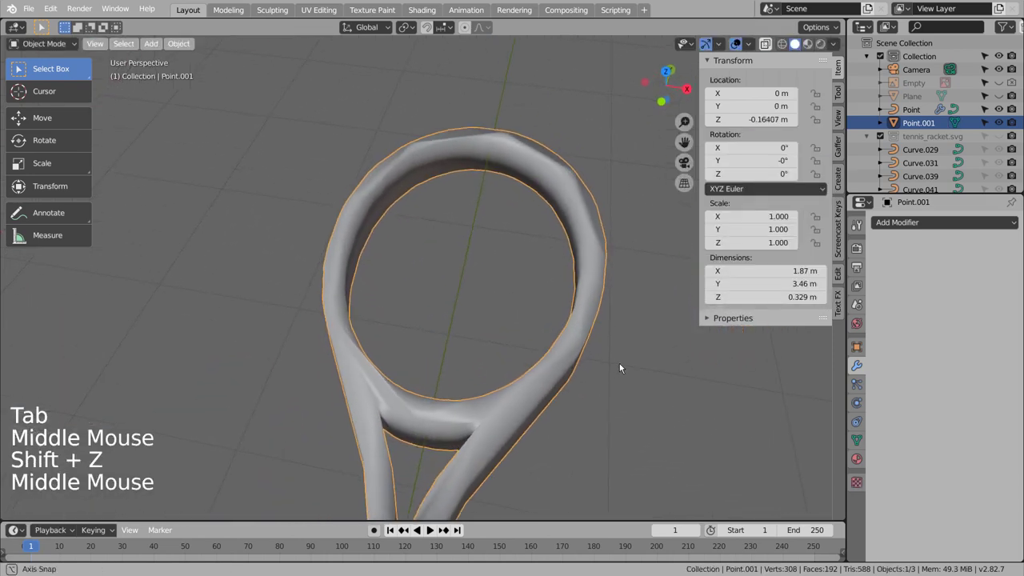
Enable 30° auto smooth on the rebuilt frame, then select the rim object Point.001
middle_click(601, 353)
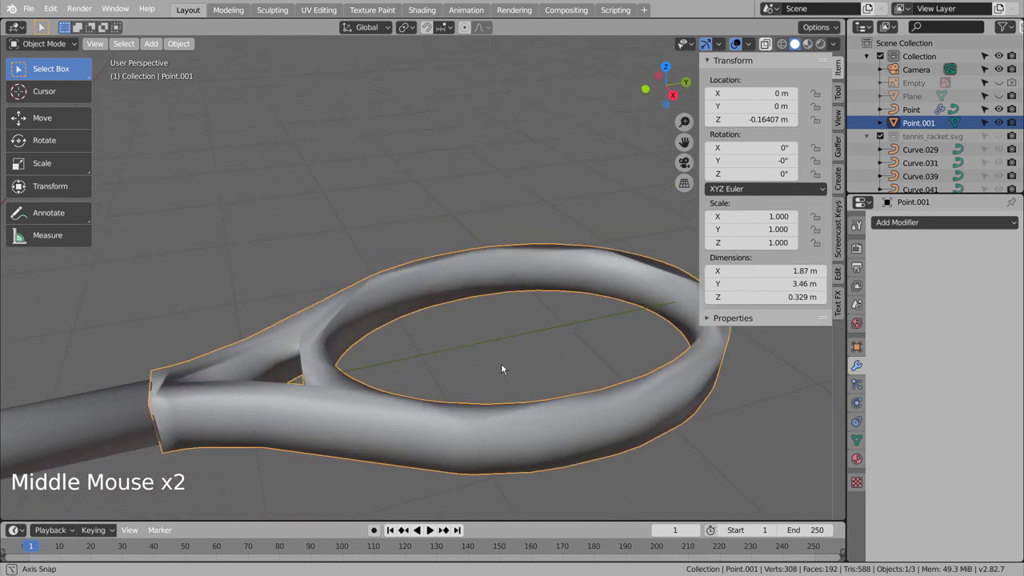
click(859, 440)
click(882, 445)
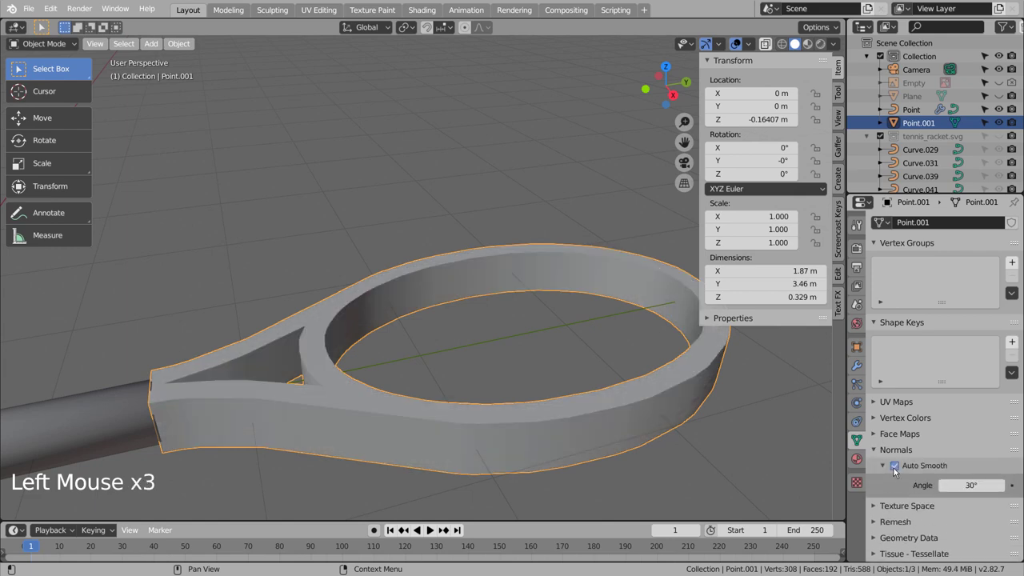
middle_click(498, 430)
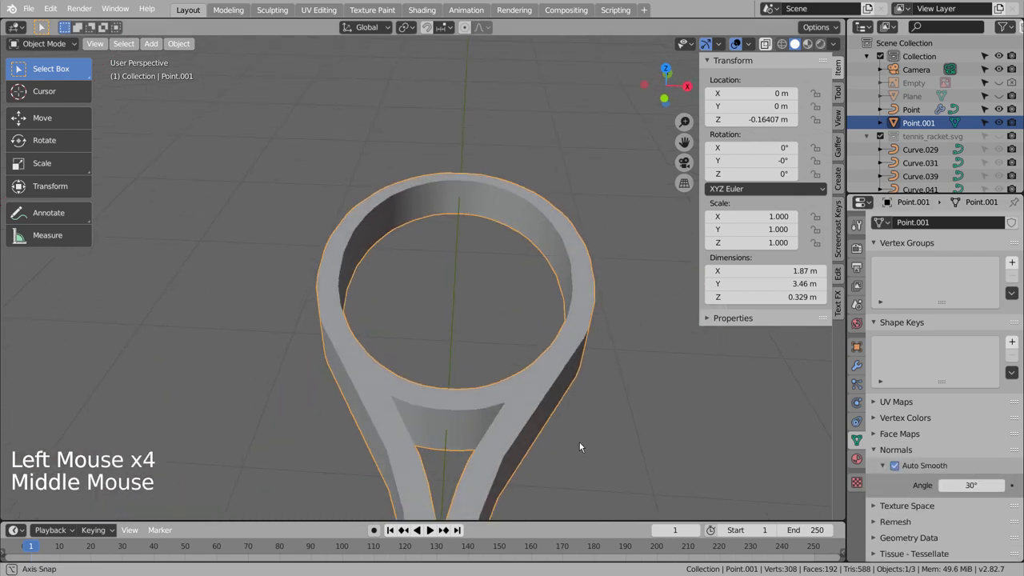
click(496, 391)
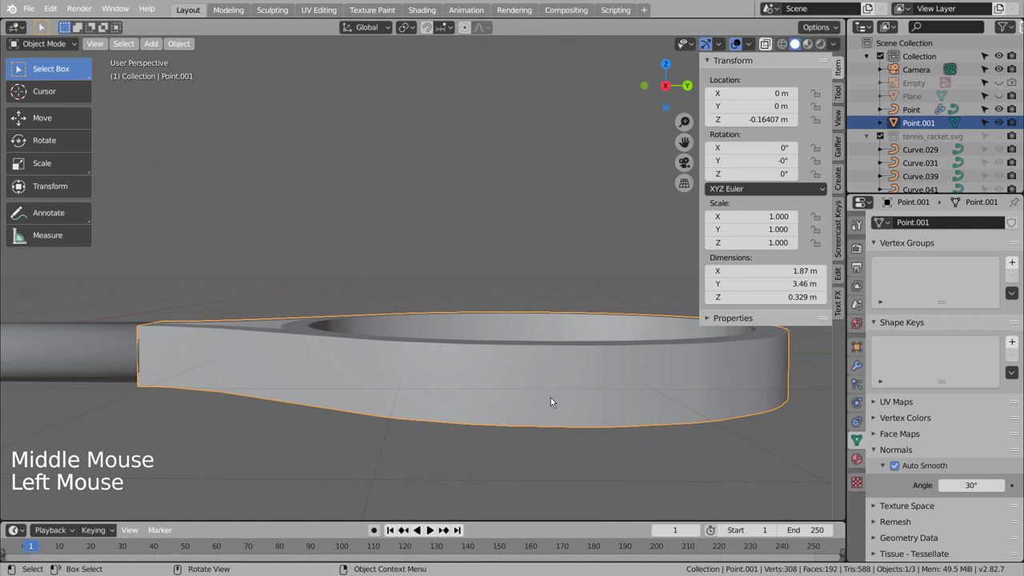
Scale Point.001 to about 0.735 on Z, lift it in right view, nudge Point, collapse tennis_racket.svg
key(s)
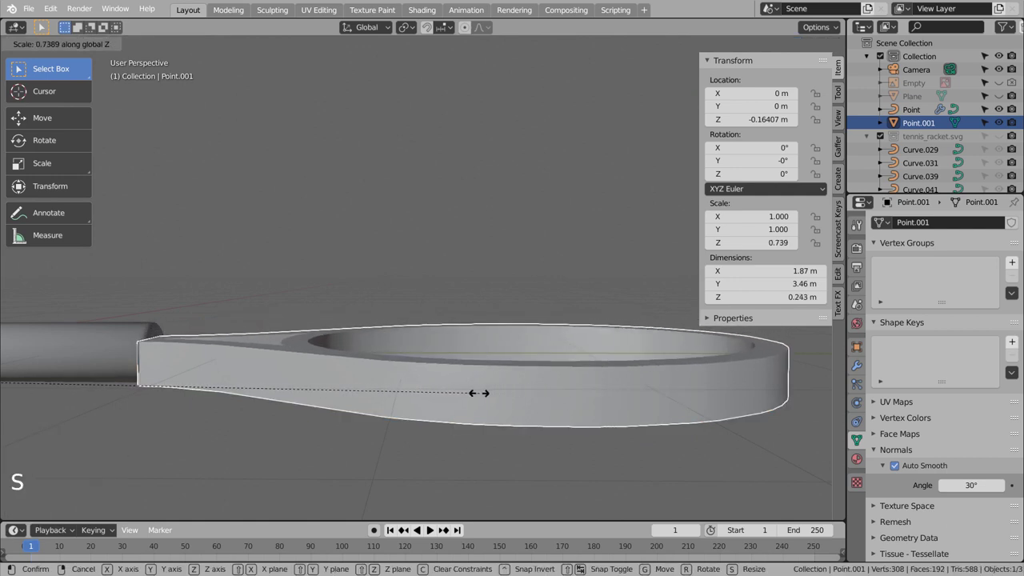
key(KP_3)
key(g)
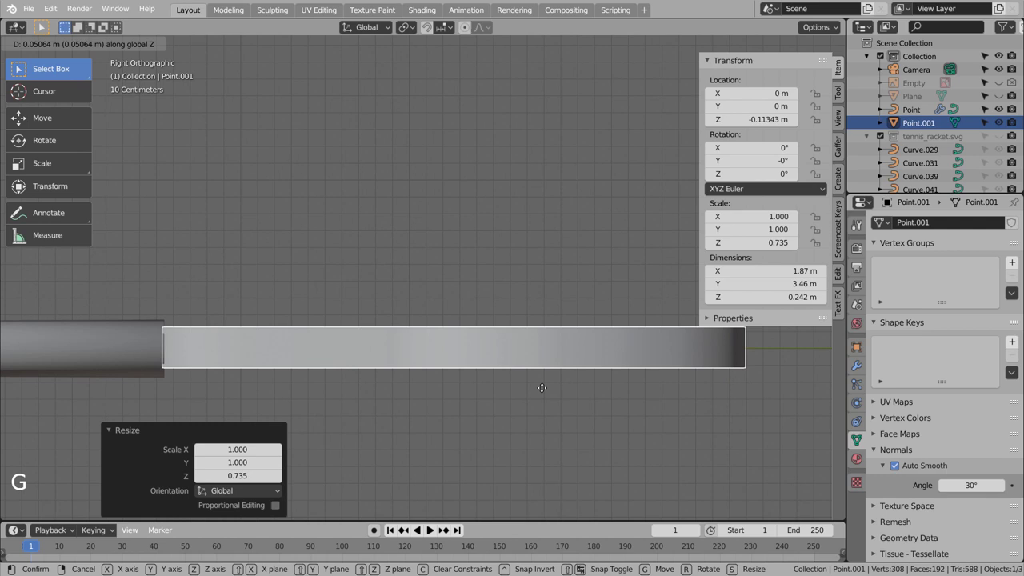
click(127, 359)
key(g)
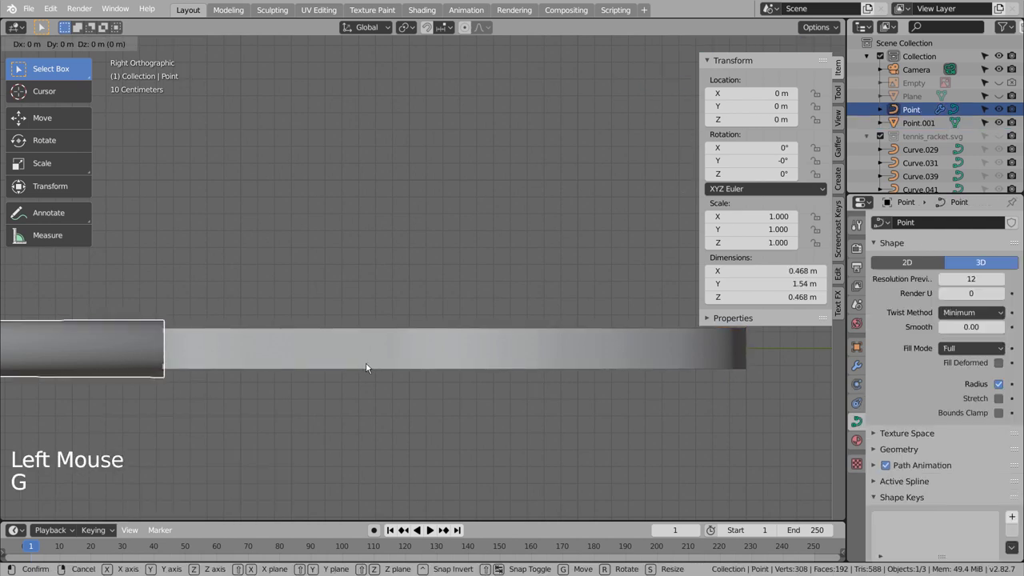
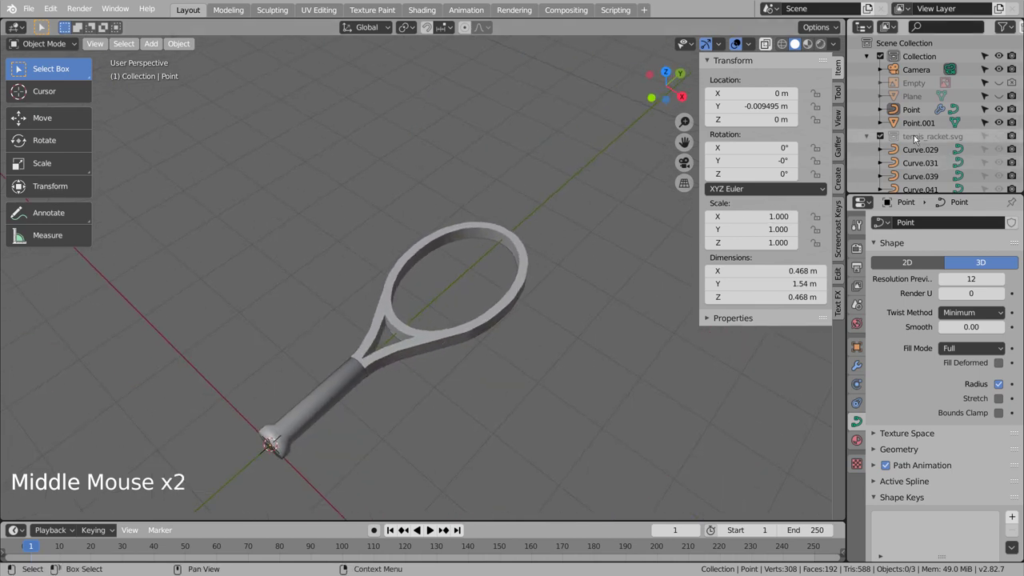
click(871, 134)
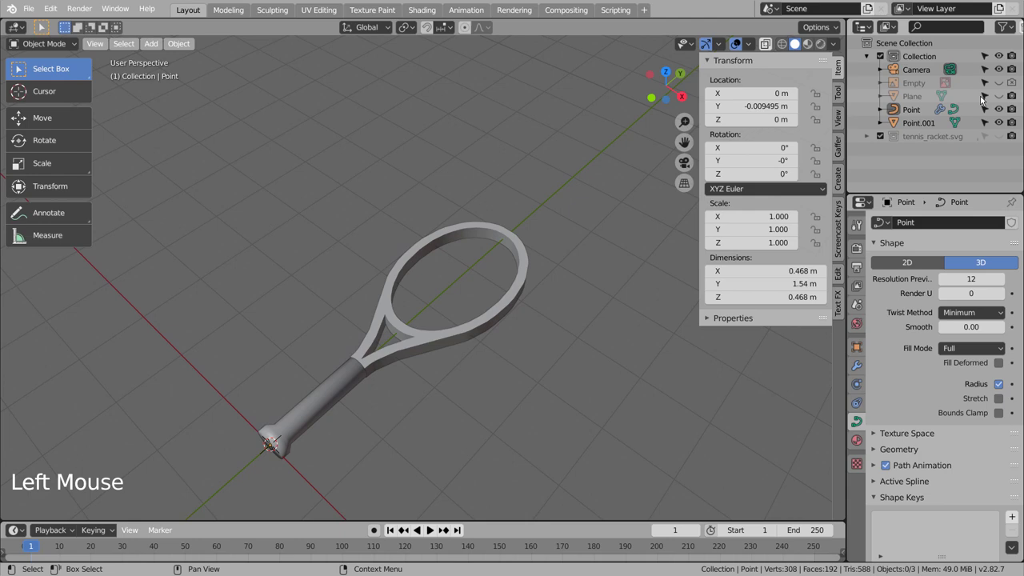
Unhide the string grid Plane and frame the racket head from top view
click(999, 96)
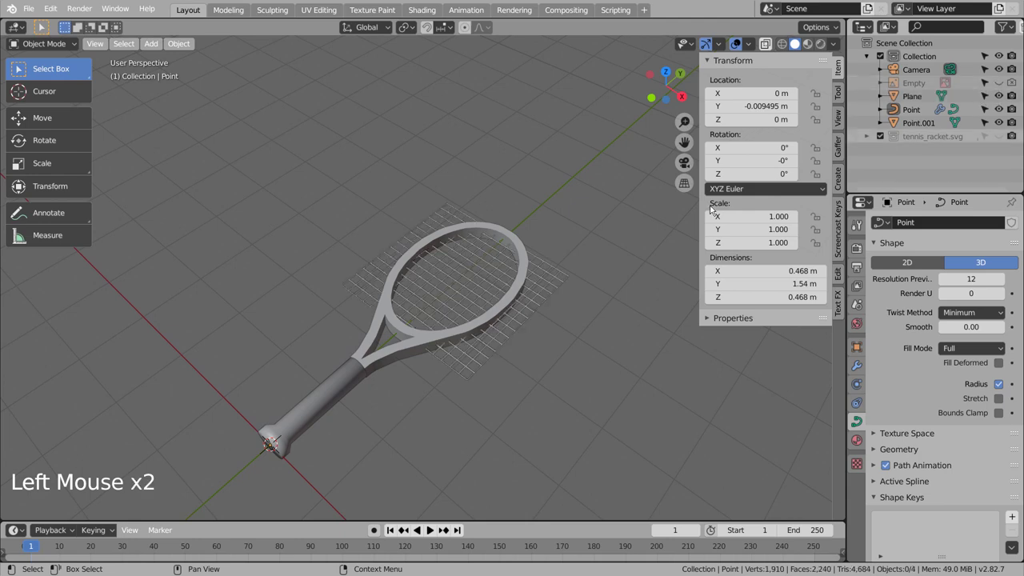
key(KP_1)
key(KP_7)
scroll(up, 3)
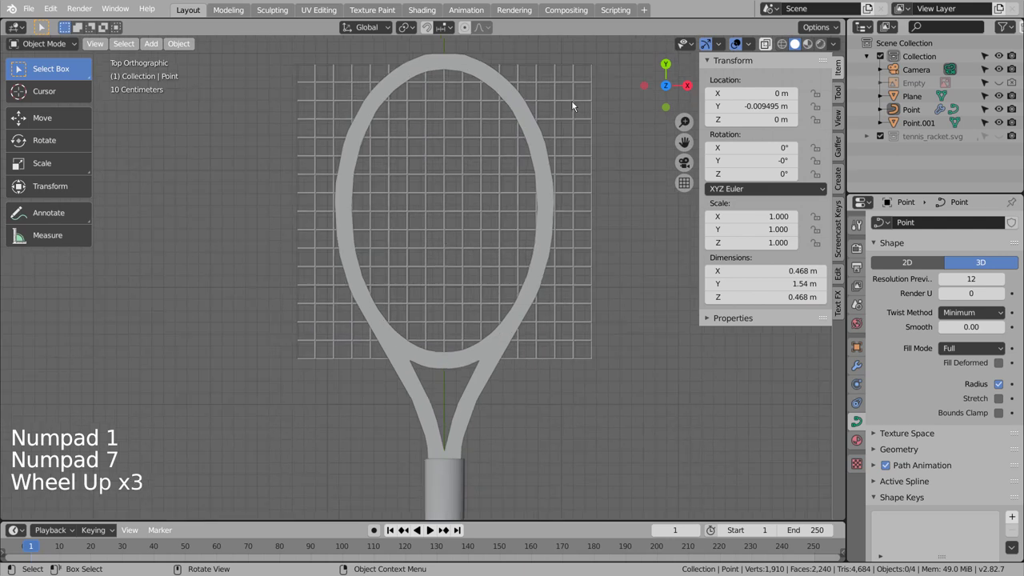
click(582, 92)
scroll(up, 3)
middle_click(597, 114)
middle_click(586, 202)
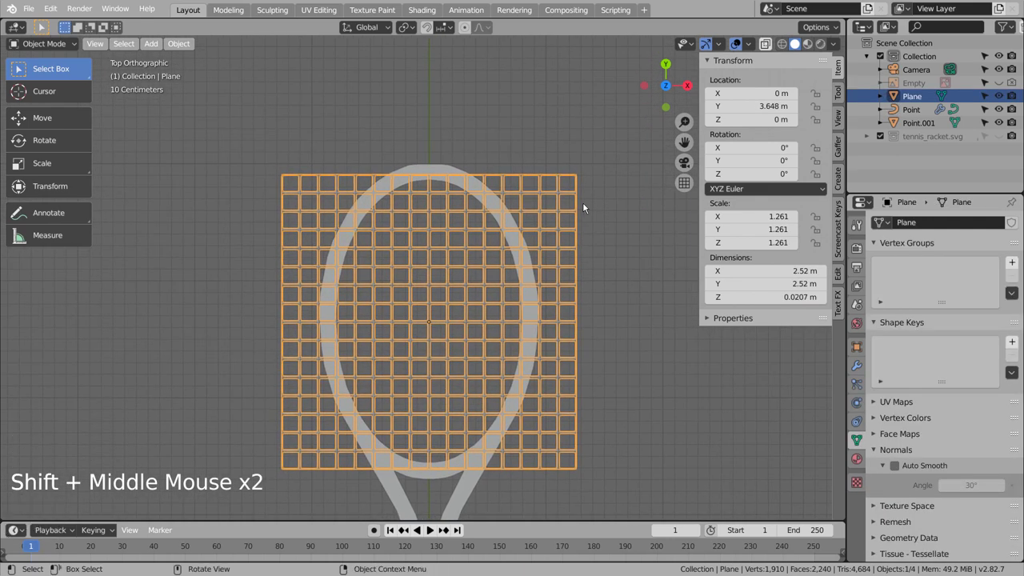
Select the Plane and enter edit mode on its vertex lattice
click(596, 202)
click(570, 211)
key(Tab)
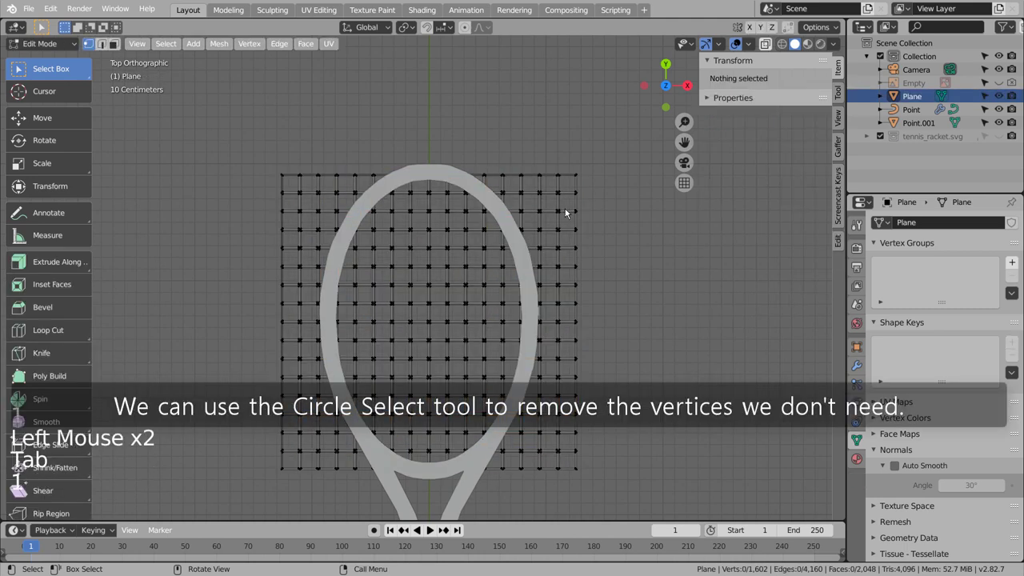
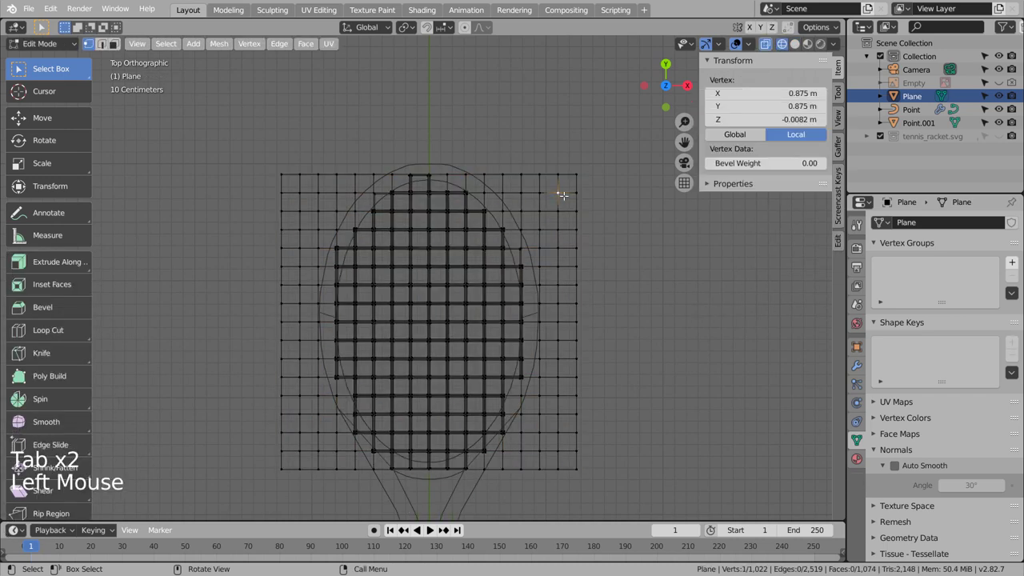
Delete the grid vertices outside the racket head, redoing the selection once, and return to Object Mode
key(c)
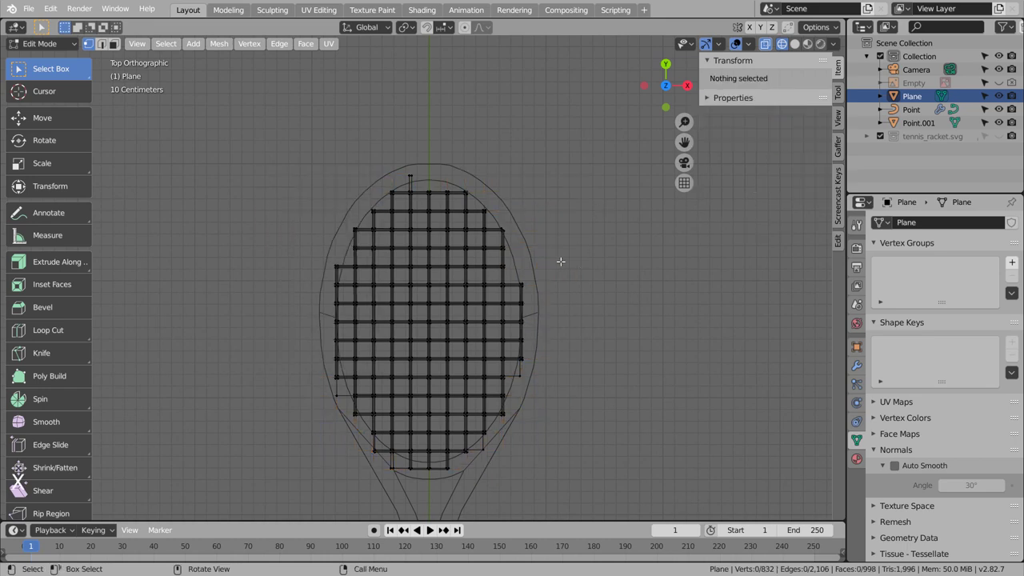
key(ctrl+z)
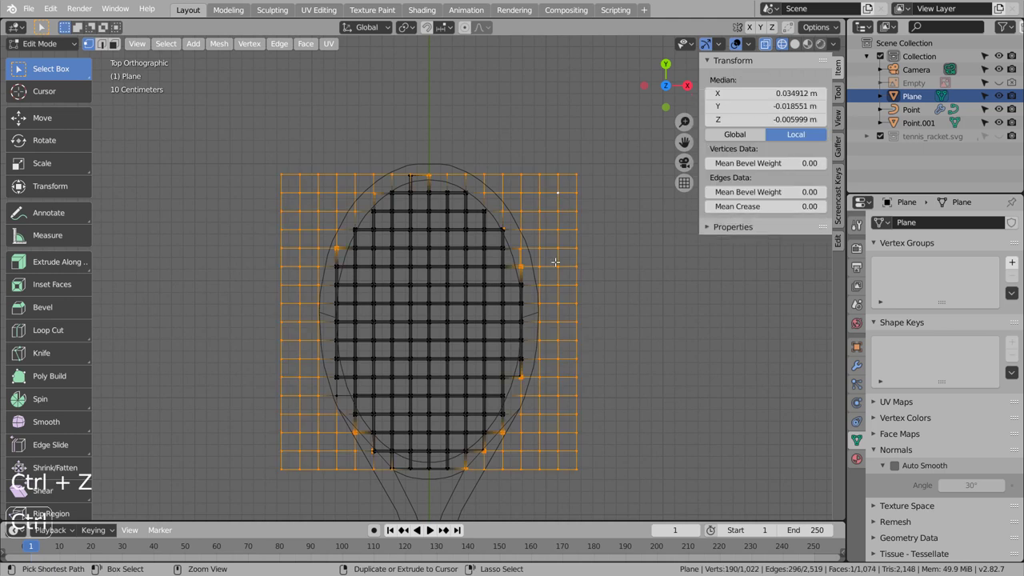
key(c)
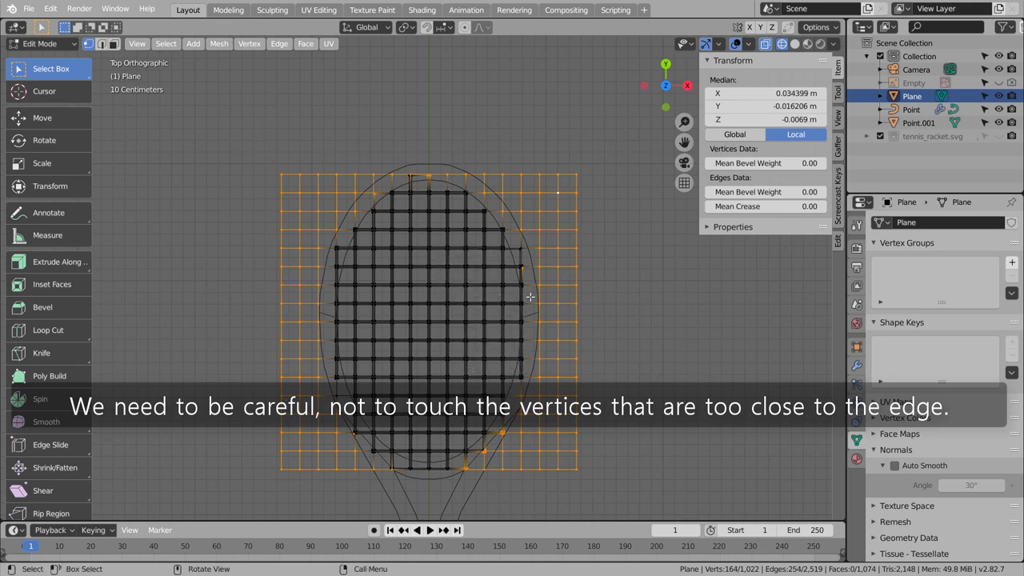
key(shift+z)
key(Tab)
click(594, 297)
Orbit to inspect the trimmed strings in perspective and select the string grid
middle_click(639, 368)
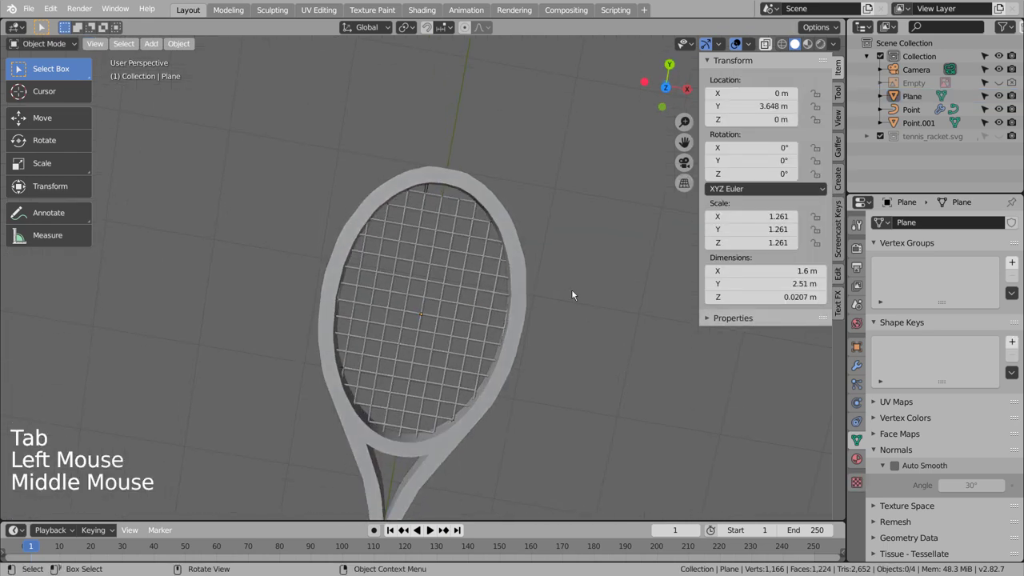
scroll(up, 3)
click(469, 194)
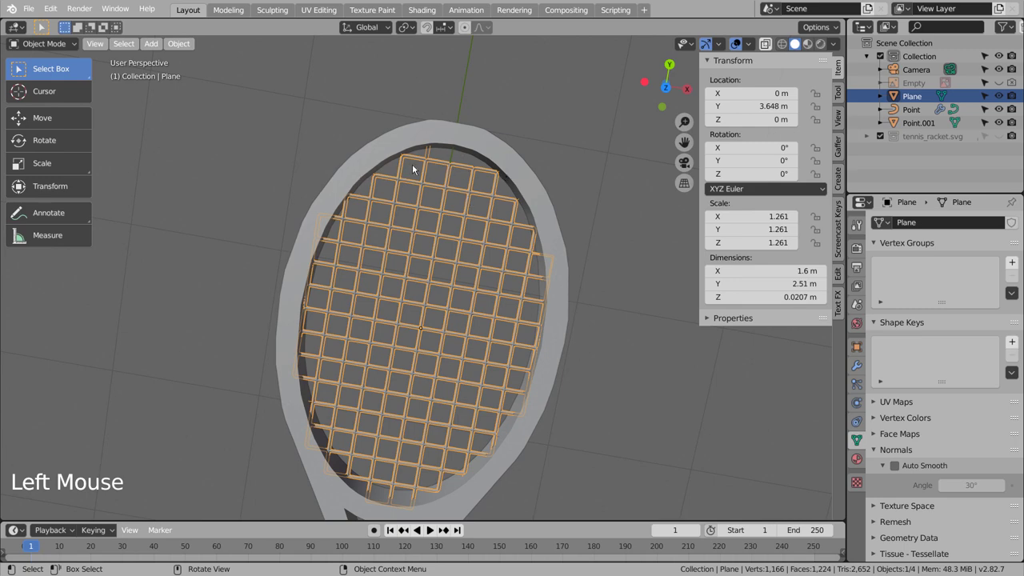
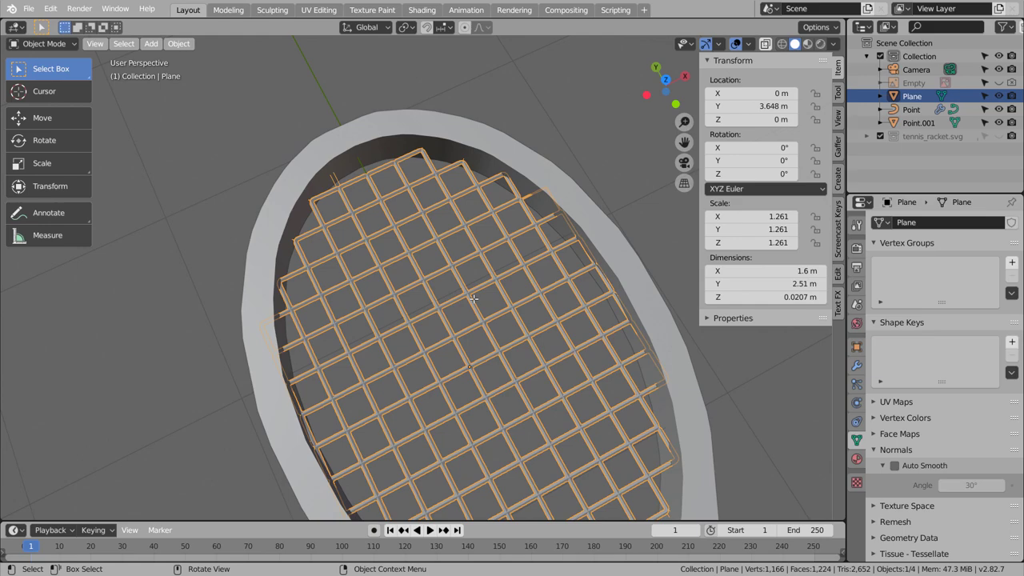
Undo the trimming until the string grid is back to its full square lattice
key(ctrl+z)
key(ctrl+z)
key(ctrl+z)
key(ctrl+z)
key(ctrl+z)
key(ctrl+z)
key(ctrl+z)
key(ctrl+z)
key(ctrl+z)
key(ctrl+z)
key(ctrl+z)
key(ctrl+z)
key(KP_1)
From top view in Edit Mode with X-ray, delete the grid vertices lying outside the racket frame
key(KP_7)
scroll(down, 3)
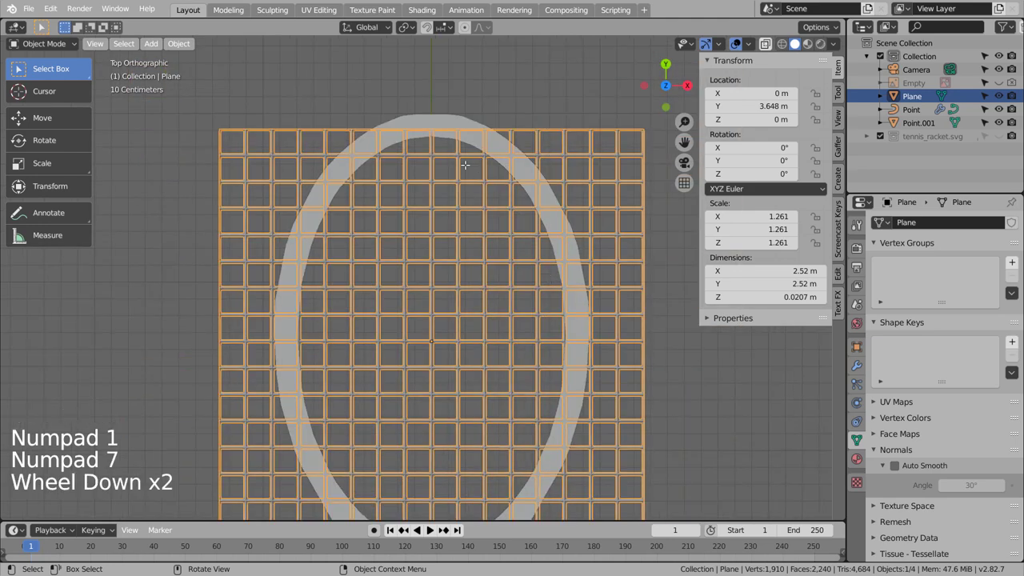
scroll(down, 3)
key(Tab)
scroll(down, 3)
key(shift+z)
key(c)
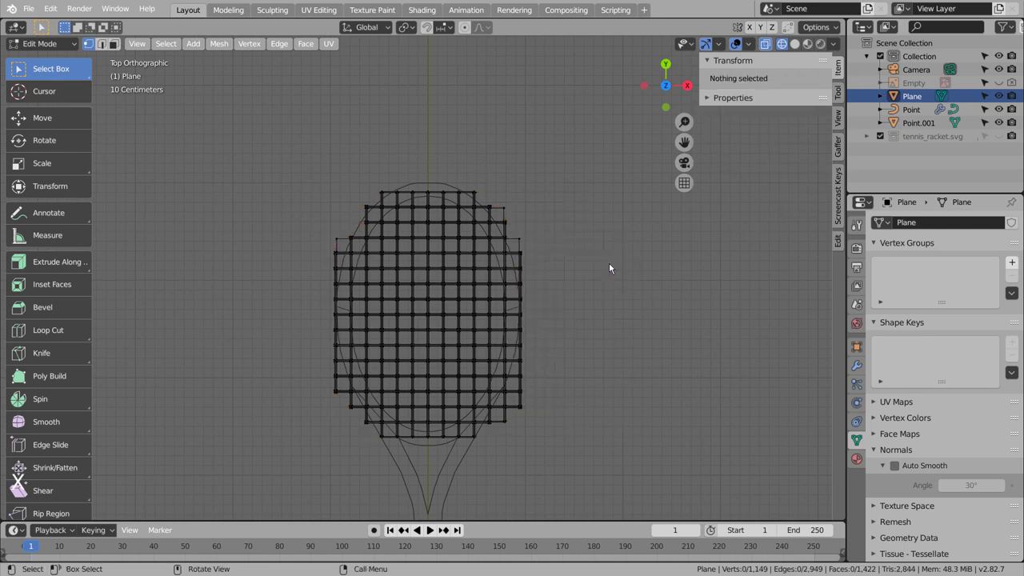
Toggling X-ray, circle-select and delete the leftover vertices touching the frame edge
key(shift+z)
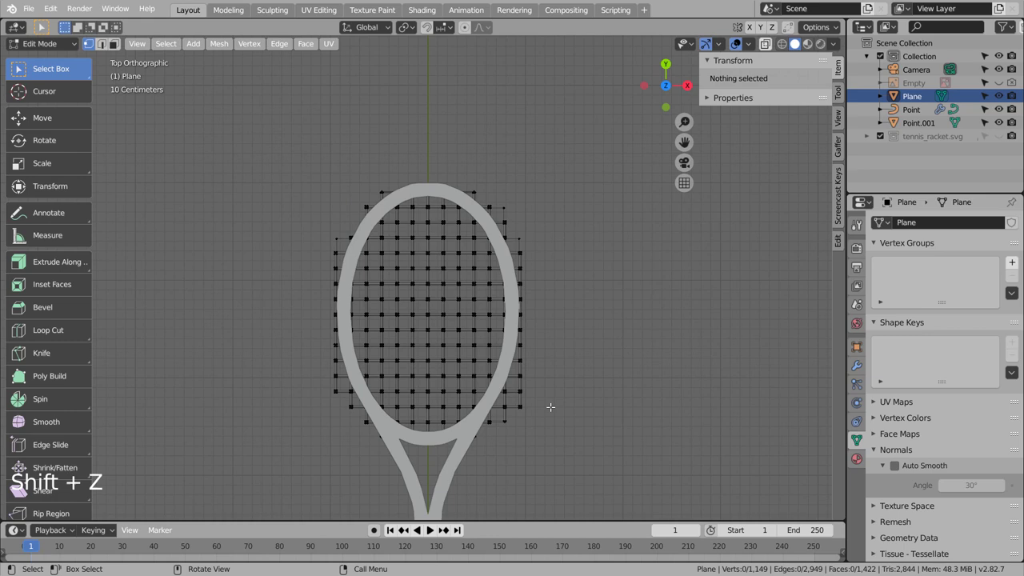
key(shift+z)
key(c)
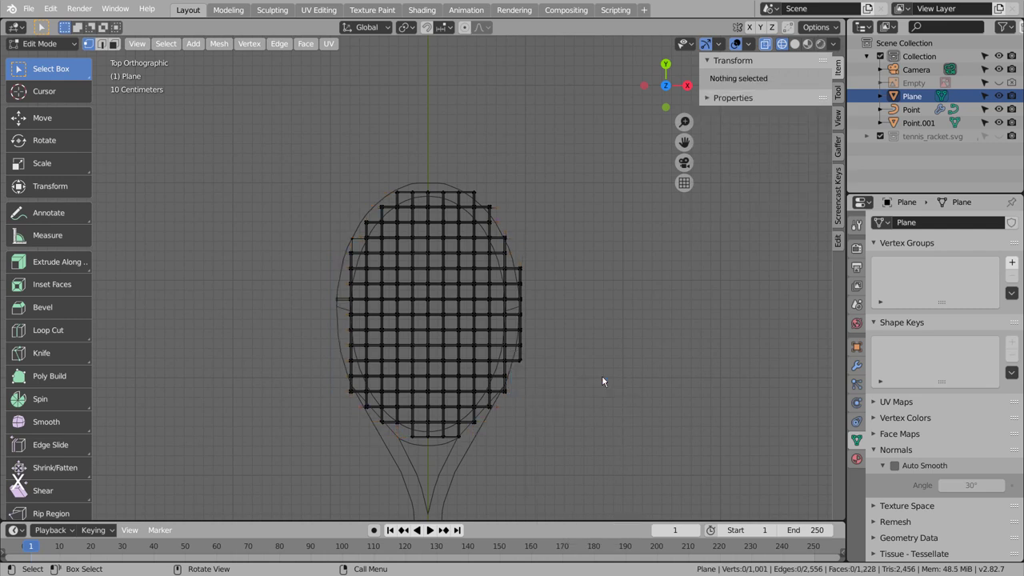
key(shift+z)
key(shift+z)
key(c)
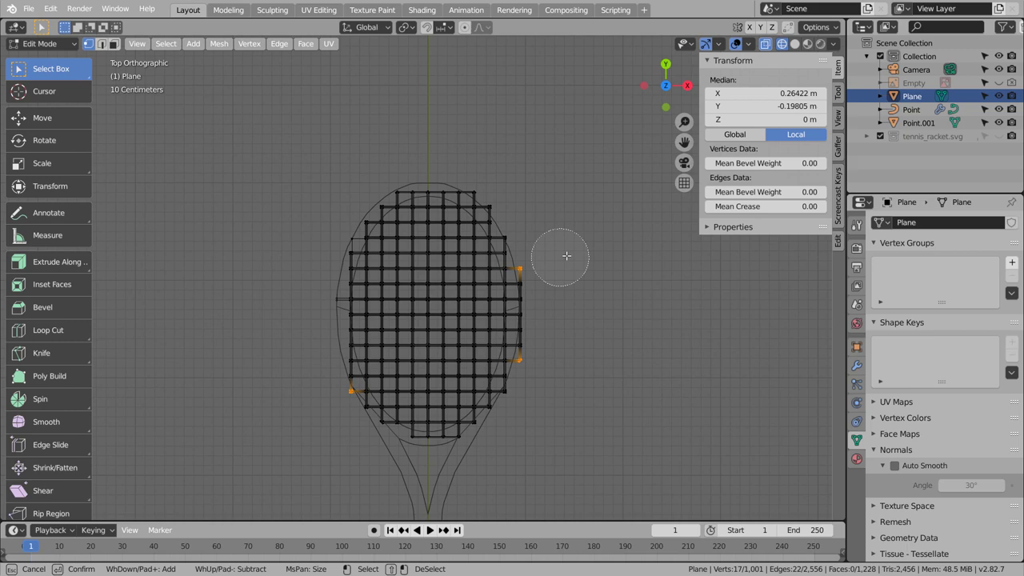
Delete the stray vertex near the left edge and the edge vertices along the right side
key(shift+z)
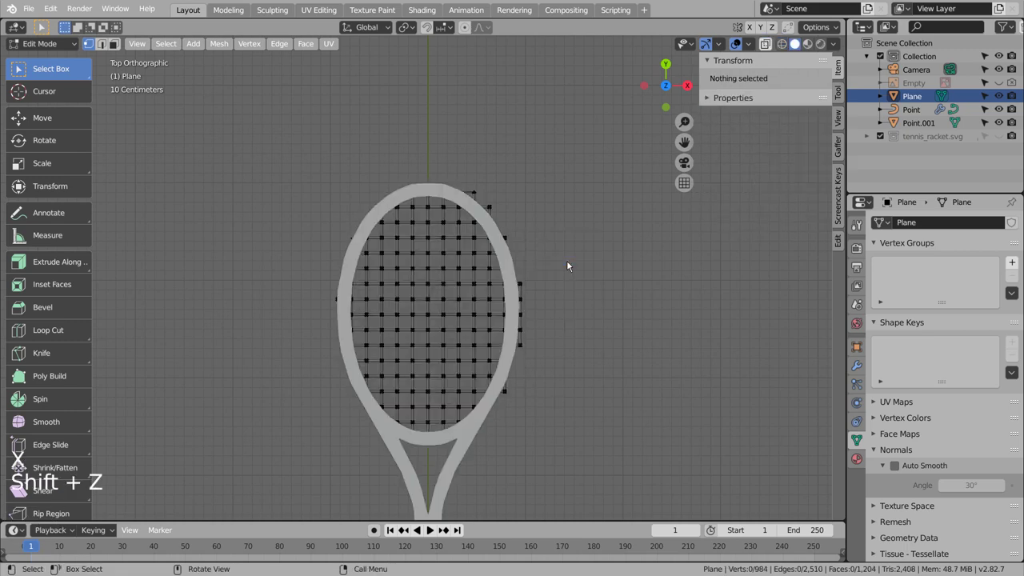
key(shift+z)
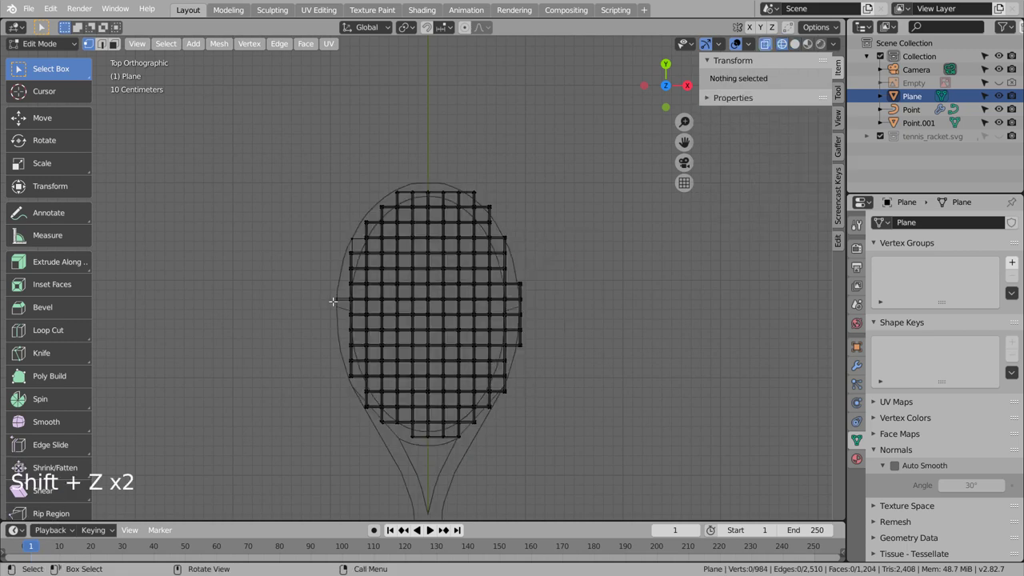
key(c)
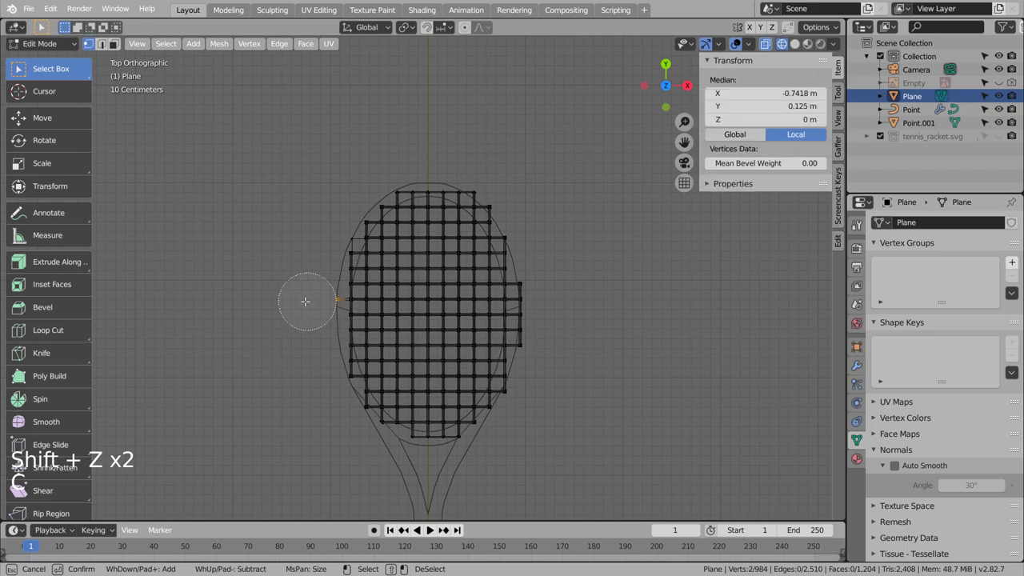
key(x)
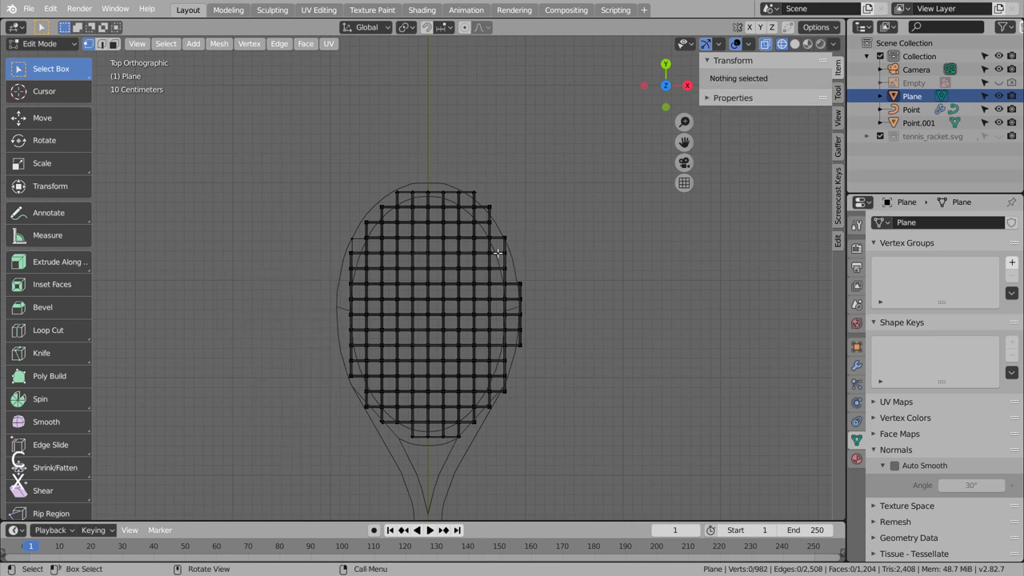
key(c)
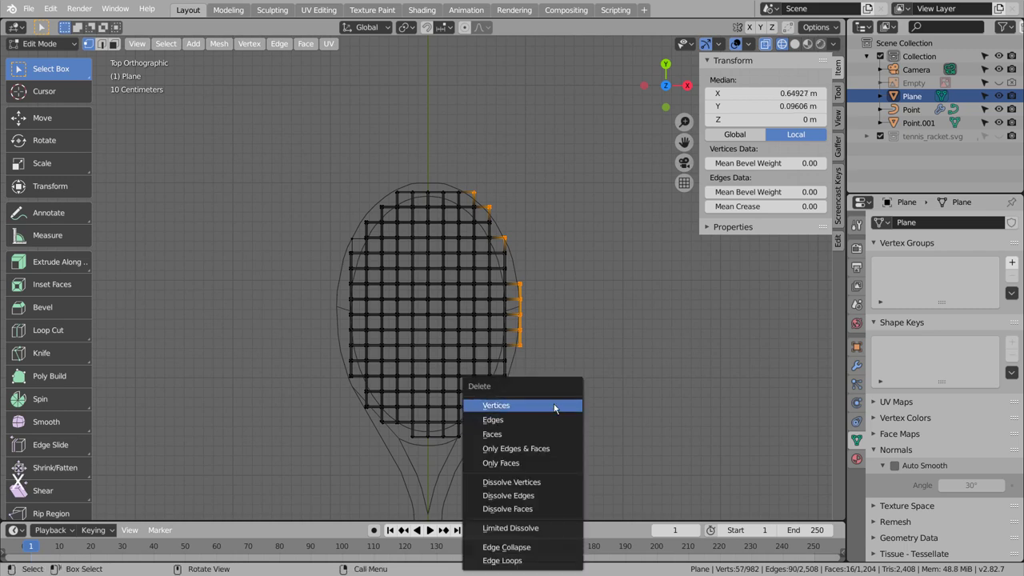
key(shift+z)
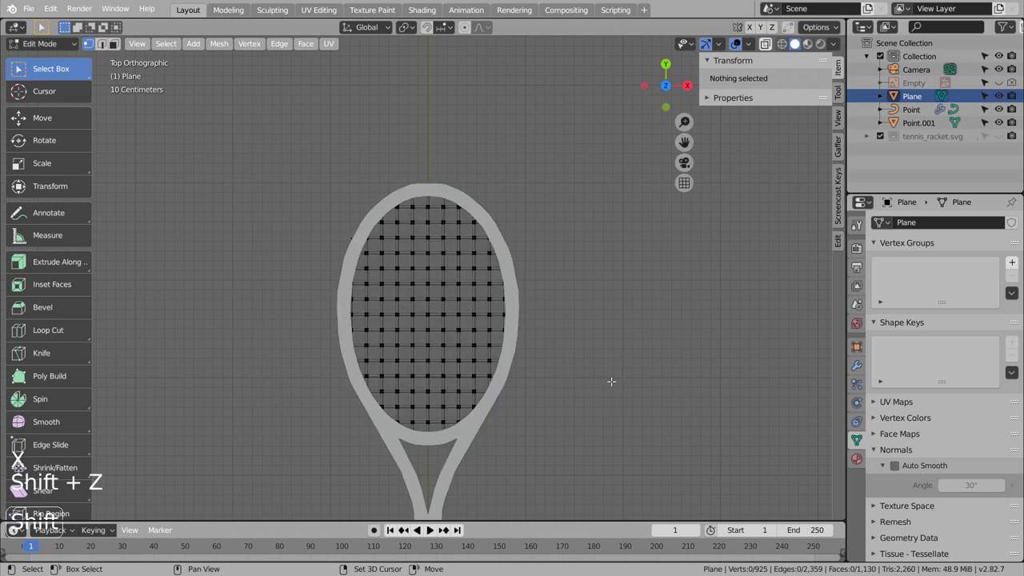
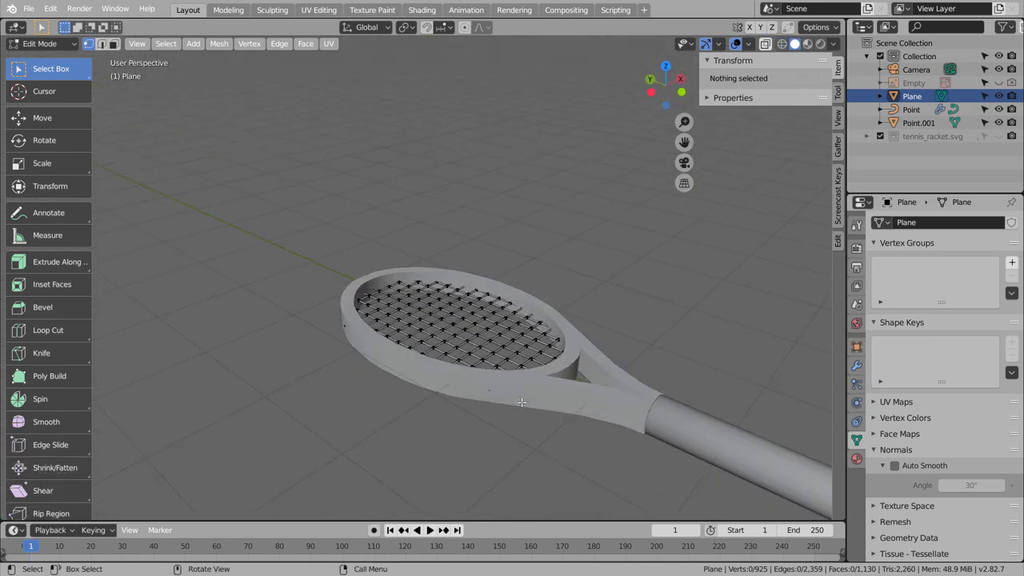
Delete the remaining stray vertices near the racket throat
key(shift+z)
key(c)
key(x)
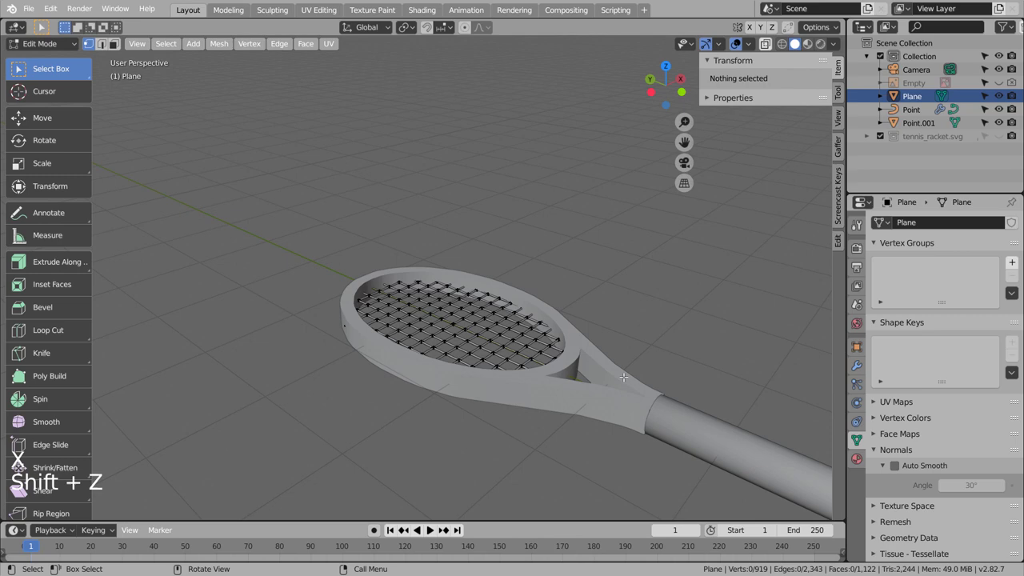
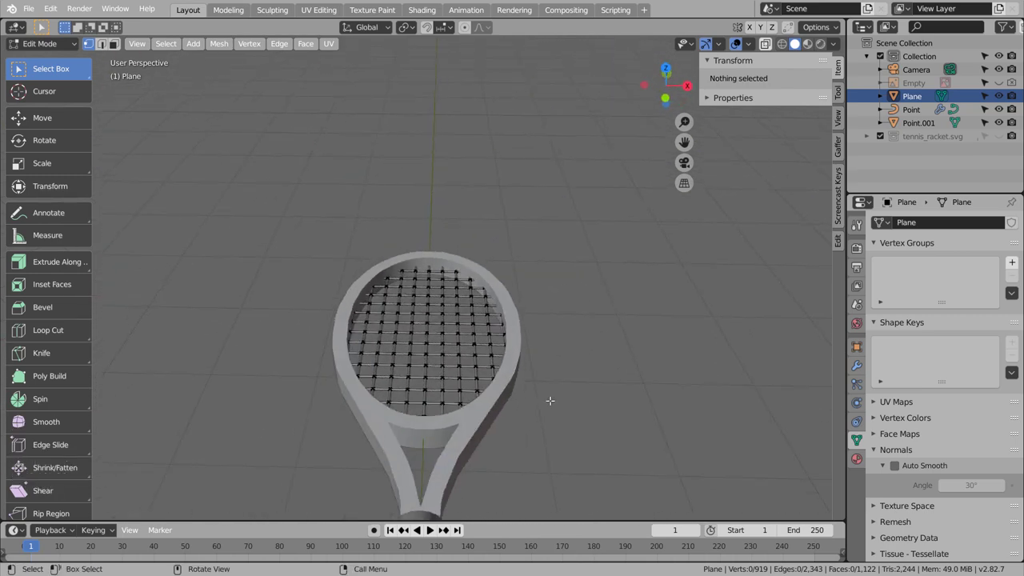
Check the trimmed lattice in solid display from front and top, then box-select its vertices
key(Tab)
scroll(down, 3)
key(shift+z)
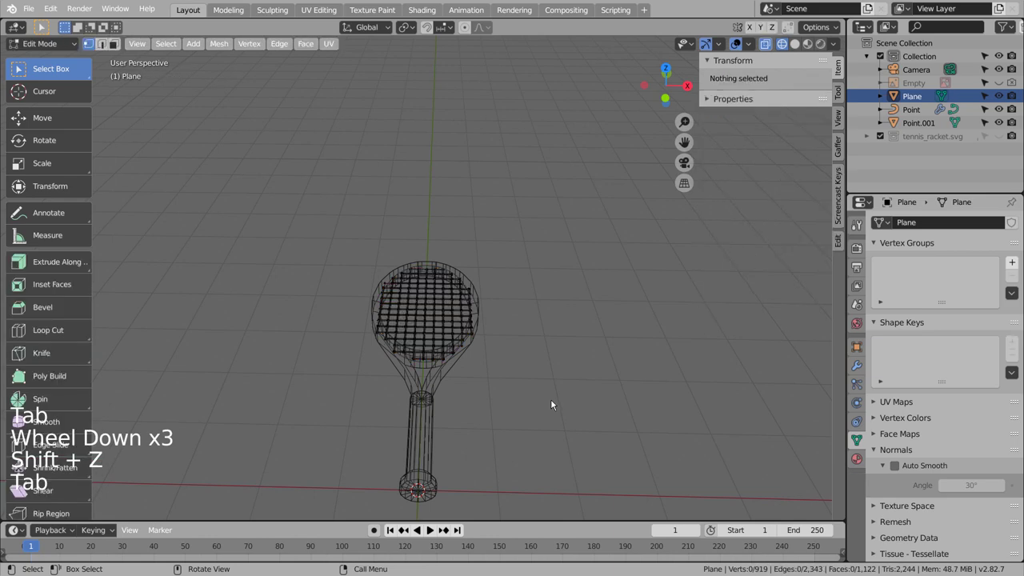
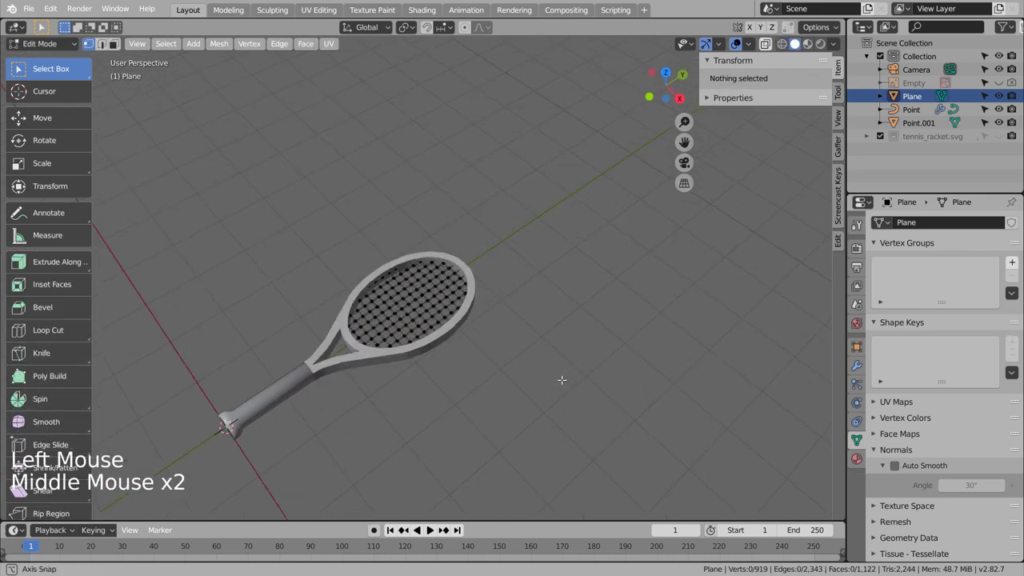
key(KP_1)
key(KP_7)
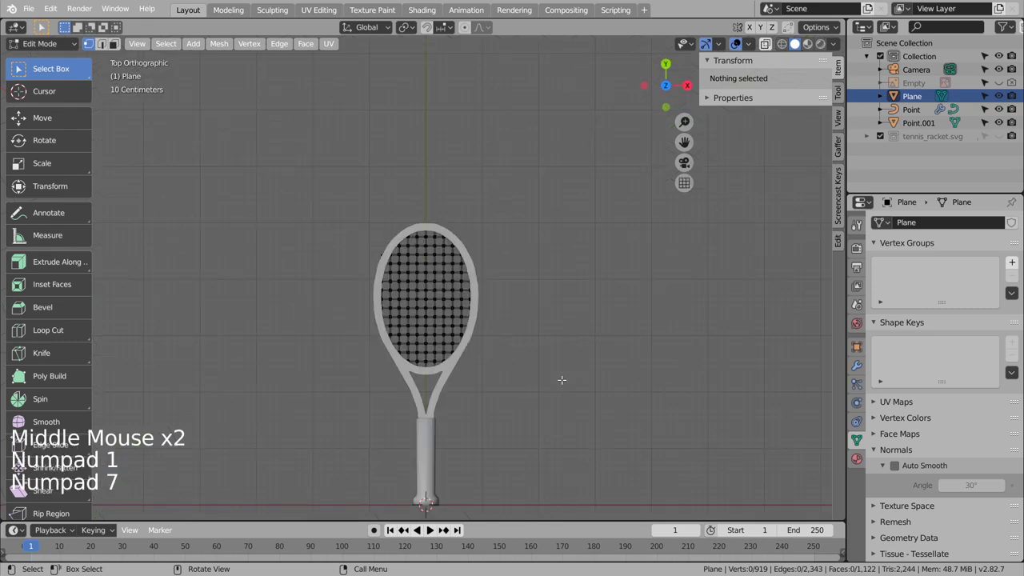
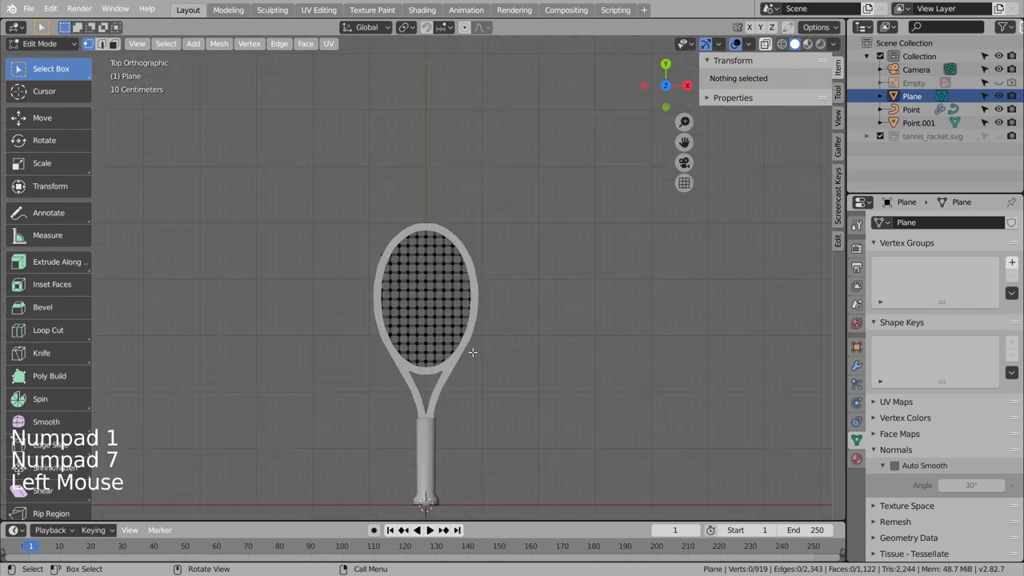
key(b)
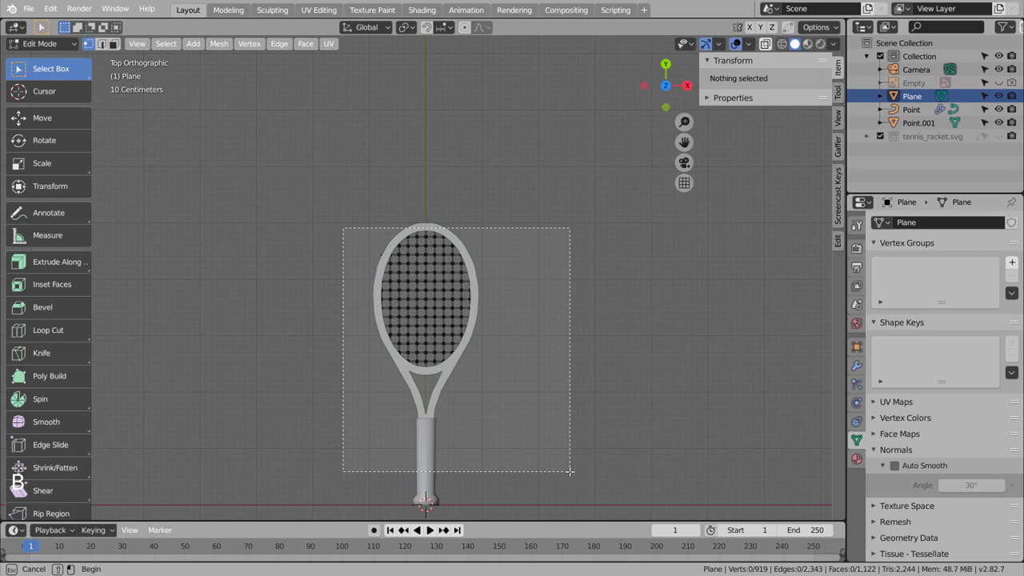
Select the string grid, view its modifiers and leave Edit Mode
click(917, 108)
click(861, 367)
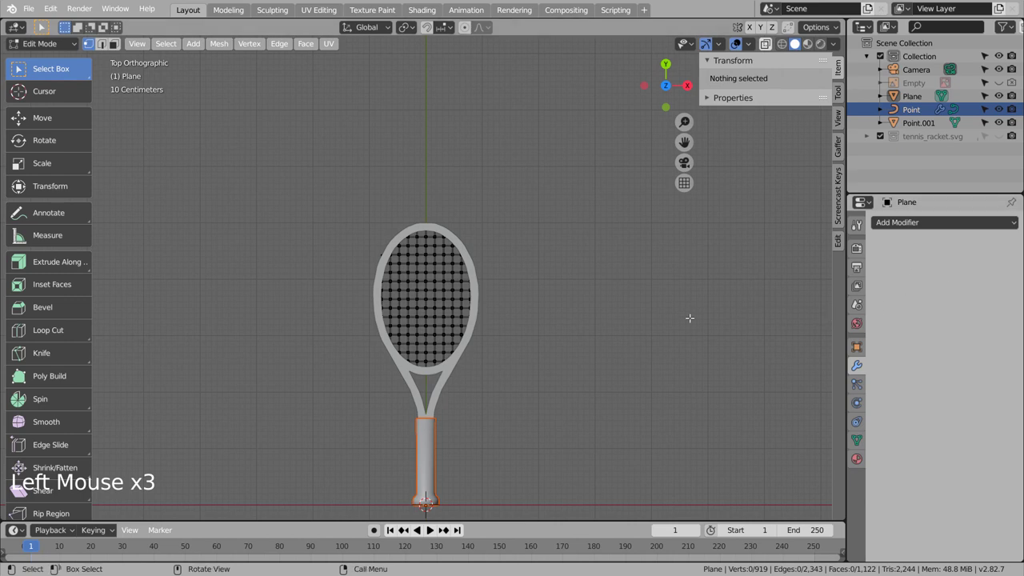
key(Tab)
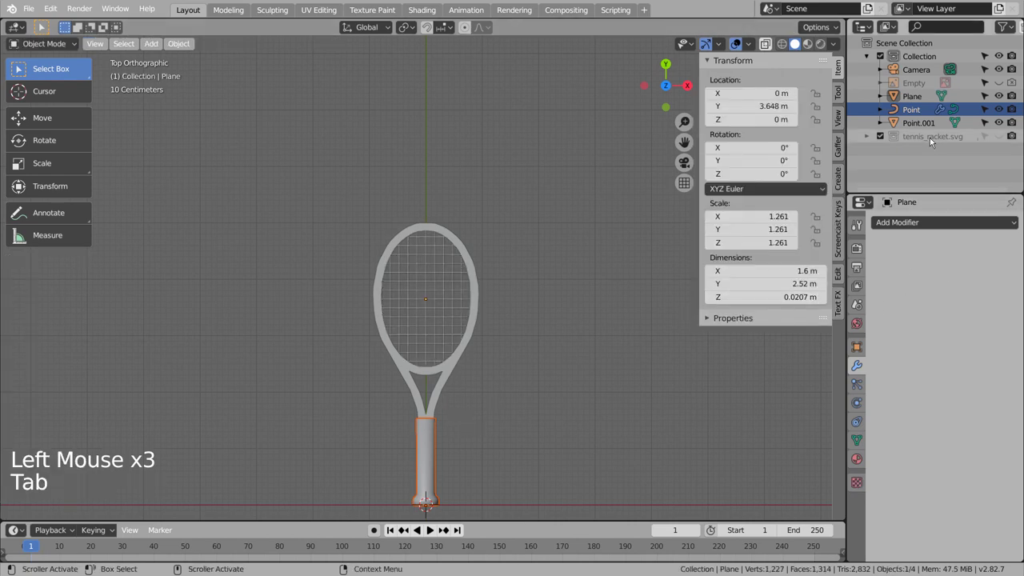
Select the handle curve Point and reset its scale from the context menu
click(936, 114)
click(925, 259)
right_click(438, 428)
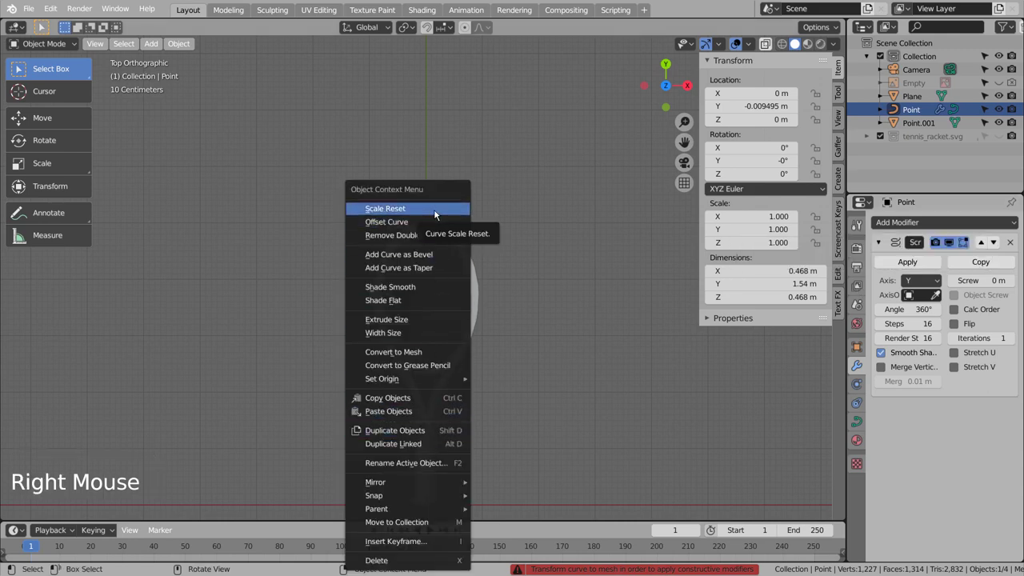
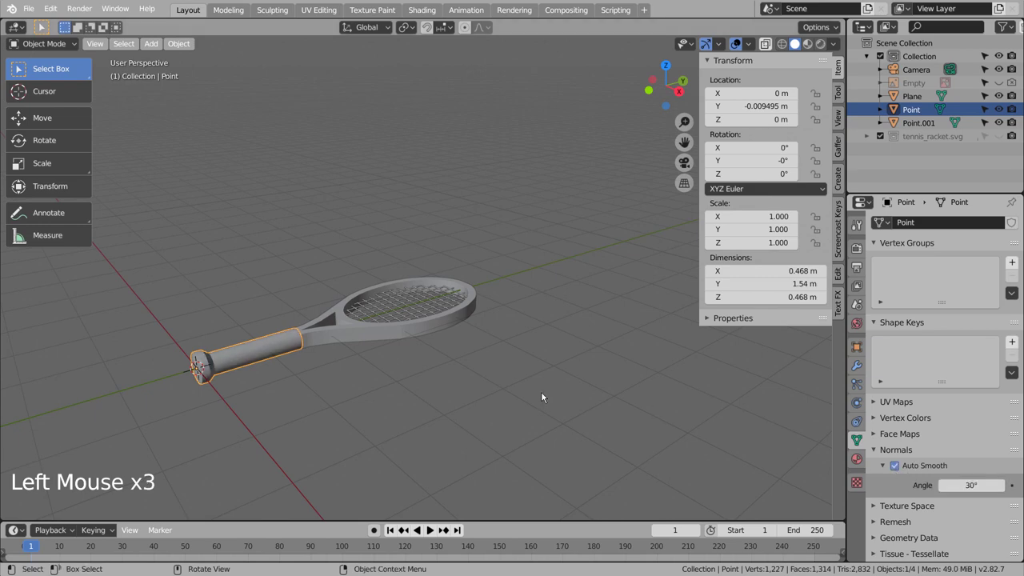
Enlarge the handle slightly and move it along Y so it sits under the frame
middle_click(444, 337)
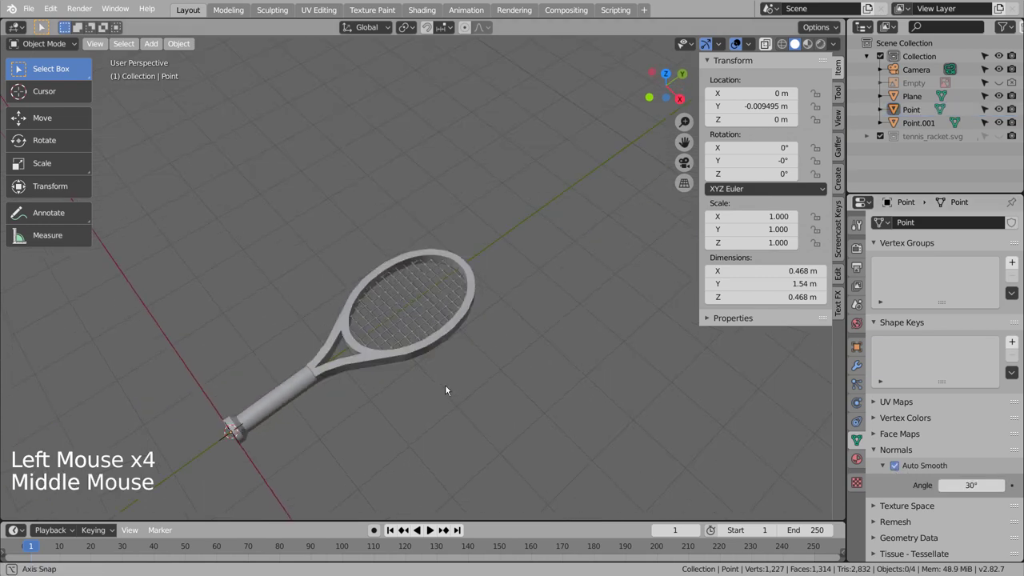
middle_click(448, 385)
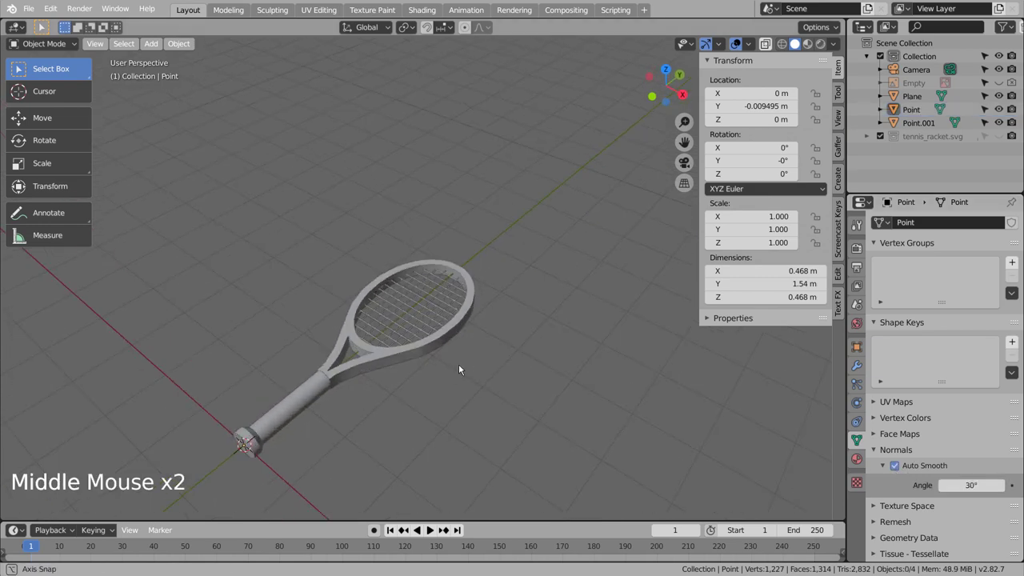
click(313, 390)
middle_click(404, 389)
middle_click(482, 334)
scroll(up, 3)
key(s)
scroll(up, 3)
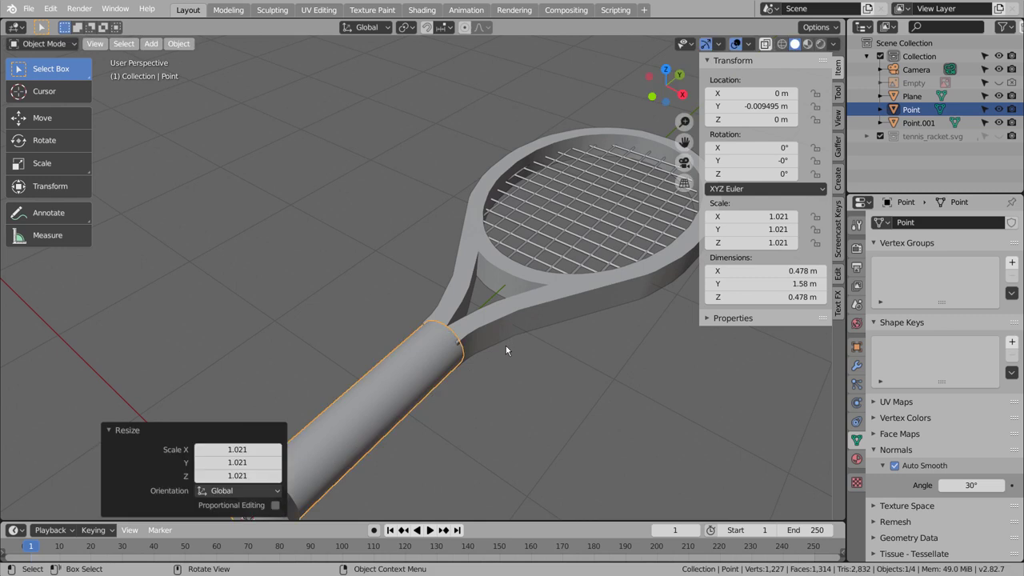
key(KP_1)
key(KP_7)
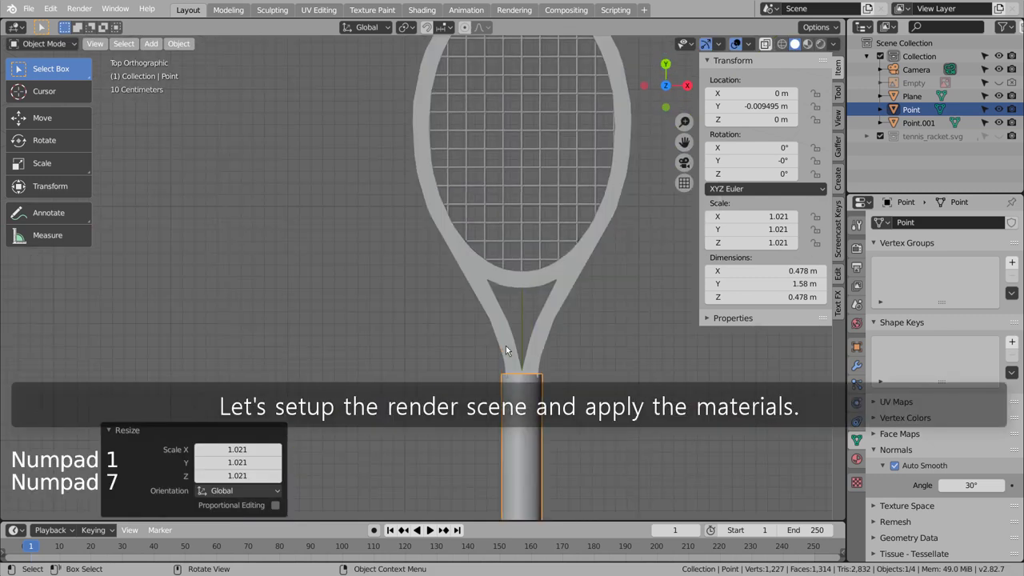
key(g)
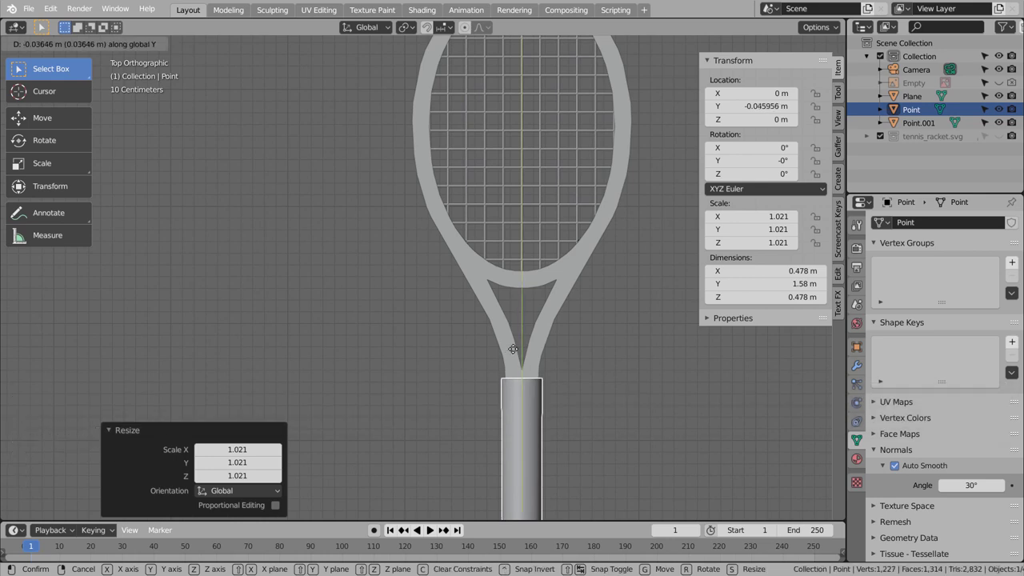
click(607, 384)
Give the racket frame a metallic blue Principled BSDF material
middle_click(631, 440)
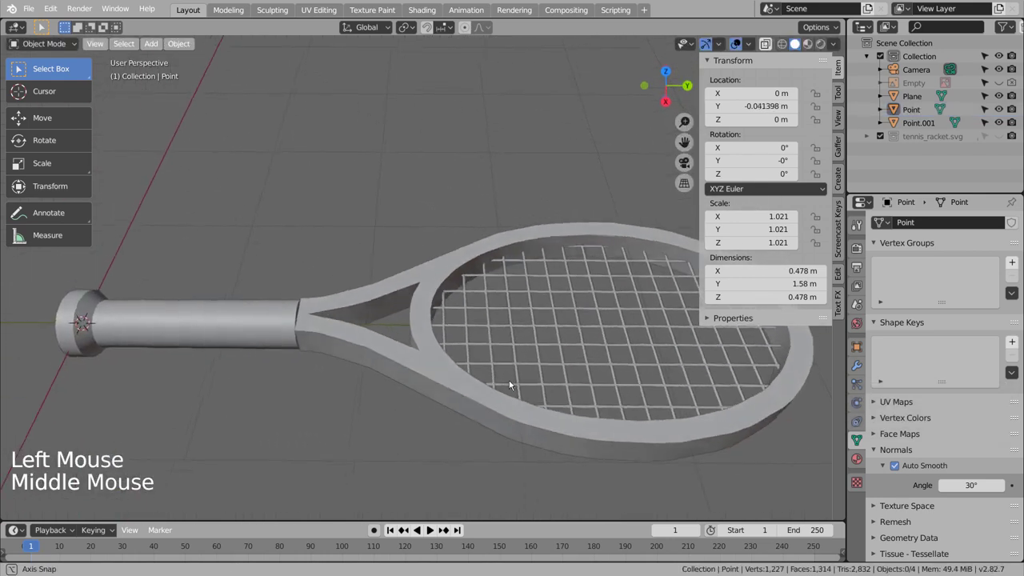
scroll(down, 3)
middle_click(506, 380)
scroll(down, 3)
scroll(down, 3)
key(b)
click(383, 280)
scroll(up, 3)
click(537, 290)
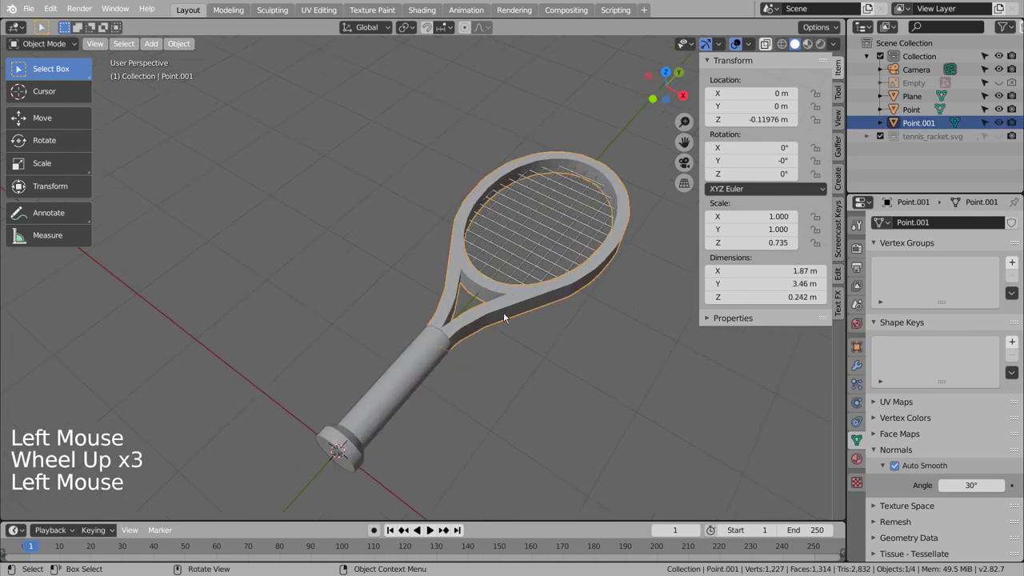
click(438, 360)
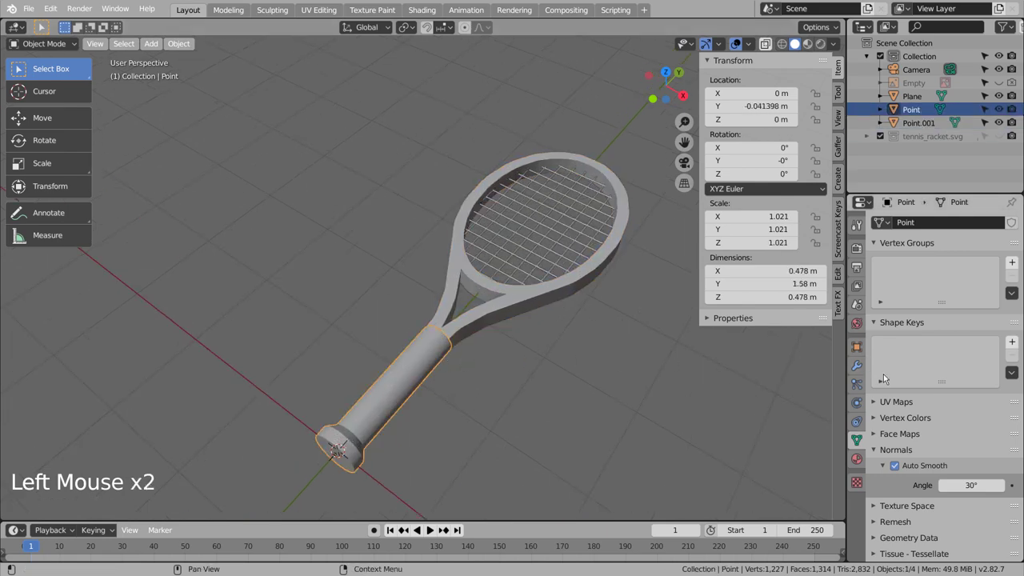
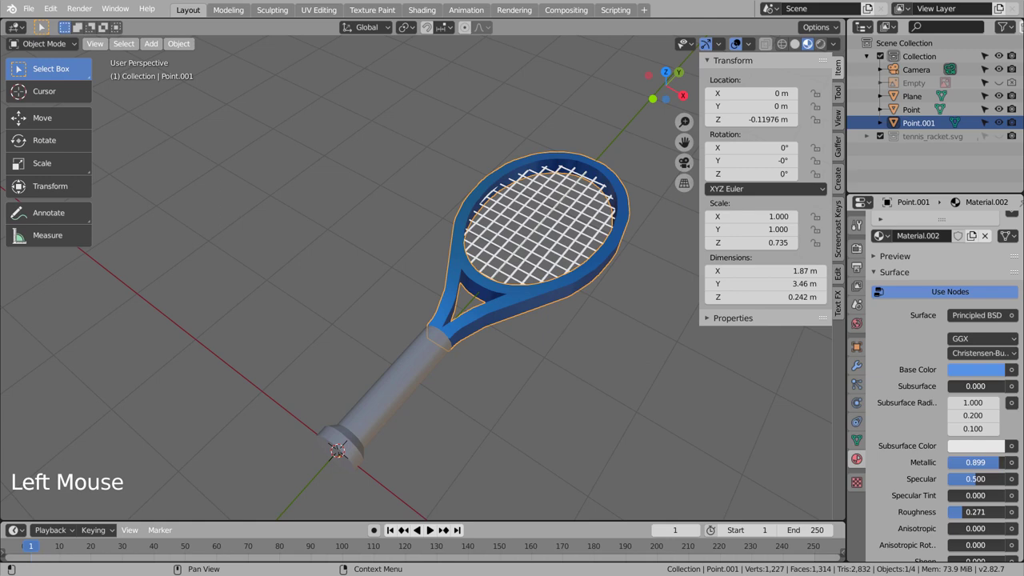
click(596, 425)
middle_click(571, 422)
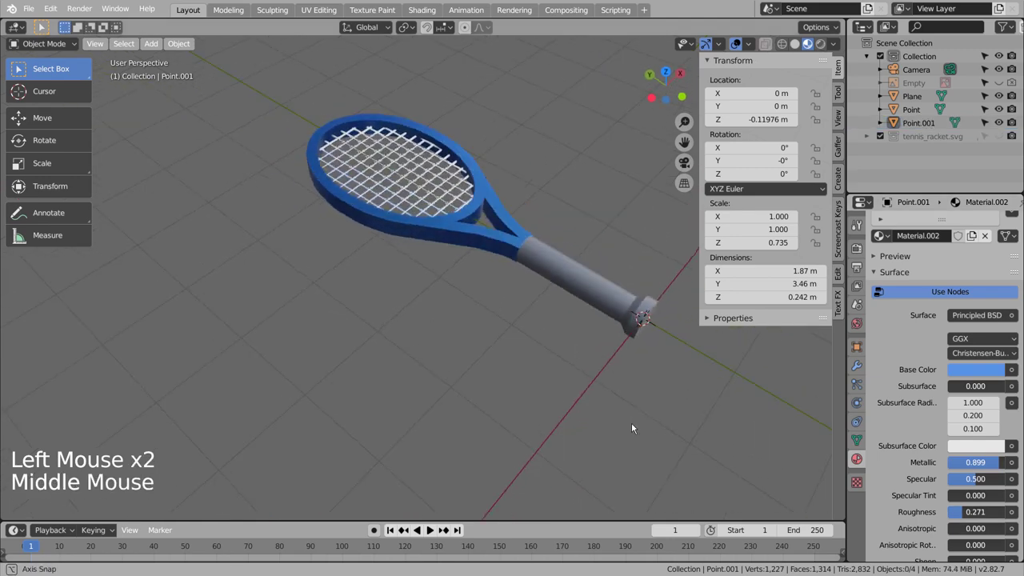
click(543, 418)
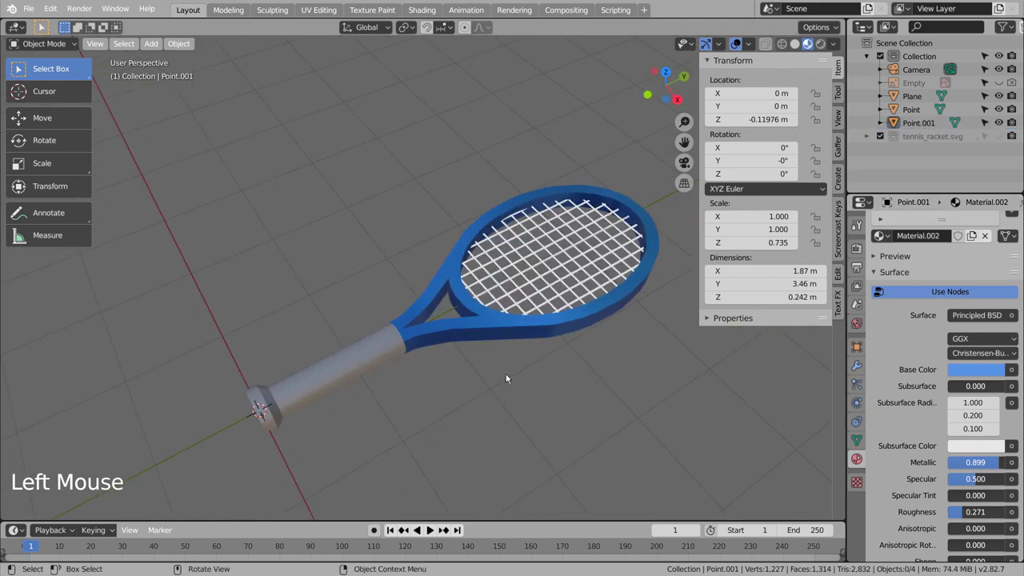
Select frame, strings and handle together and join them into one object with Ctrl+J
key(b)
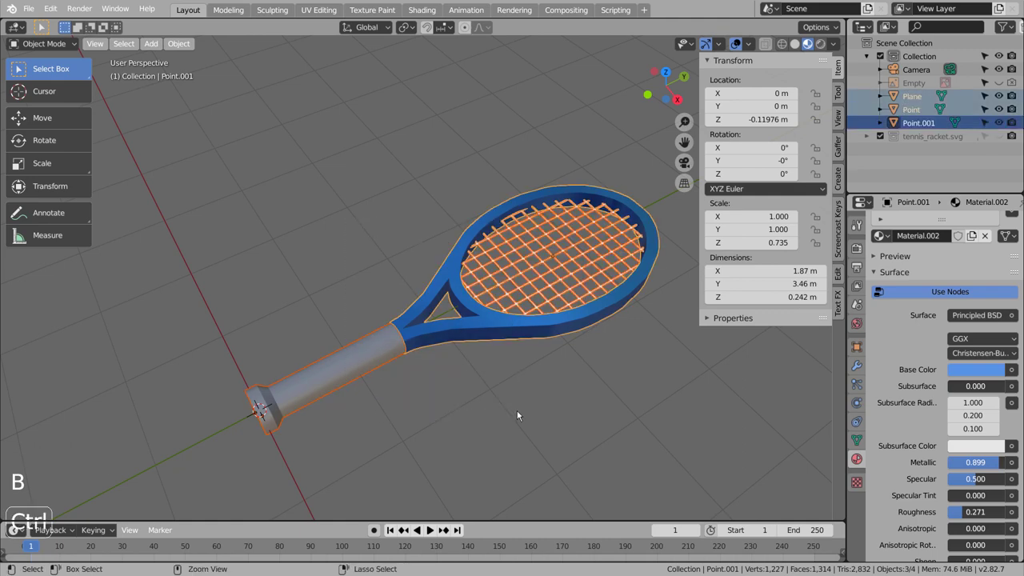
key(ctrl+j)
click(405, 340)
key(KP_1)
key(KP_7)
key(KP_3)
Rotate the joined racket 90° to stand upright and deselect it
key(r)
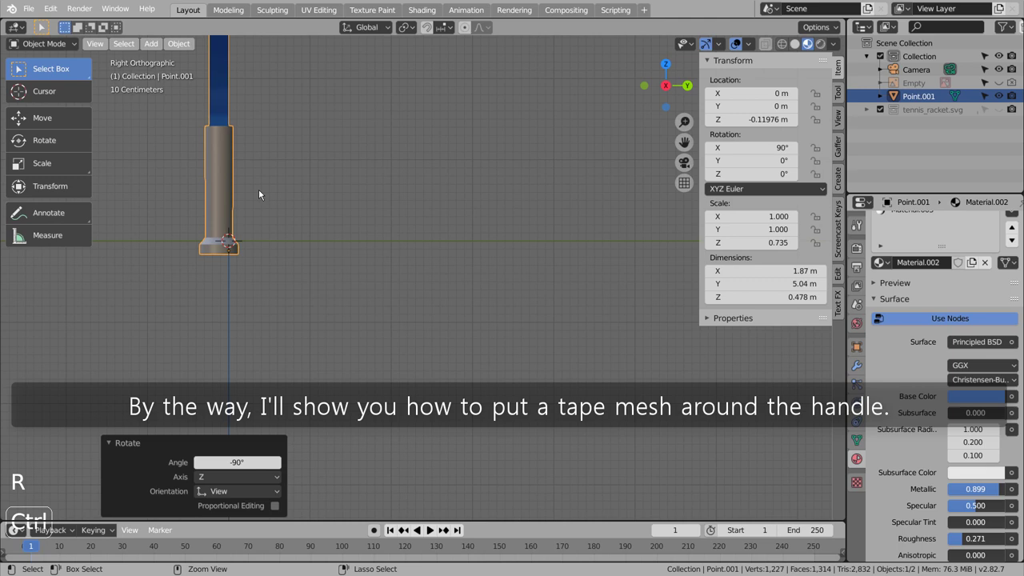
middle_click(270, 261)
middle_click(395, 266)
key(KP_1)
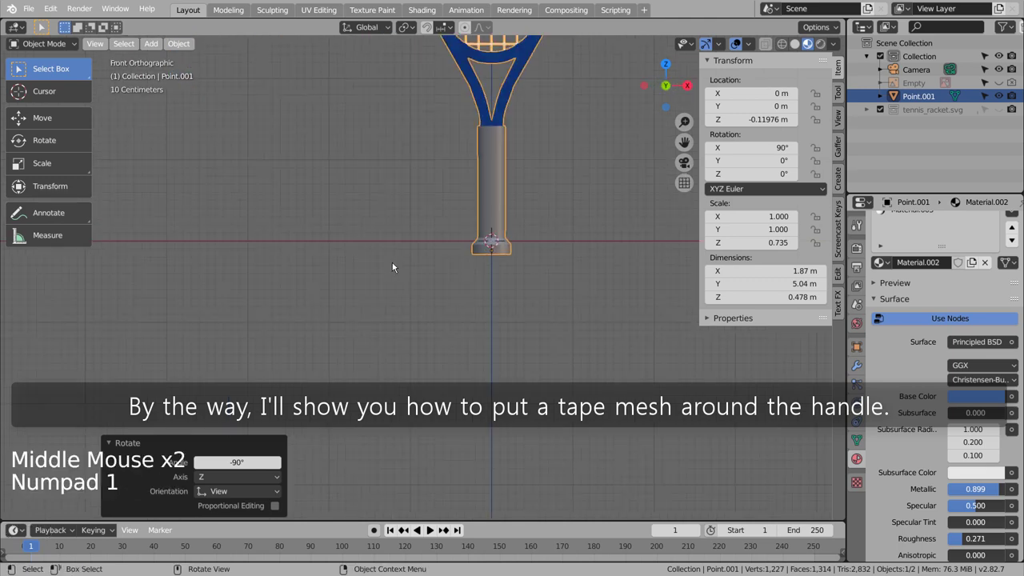
middle_click(519, 233)
middle_click(470, 387)
click(513, 365)
middle_click(549, 376)
middle_click(525, 332)
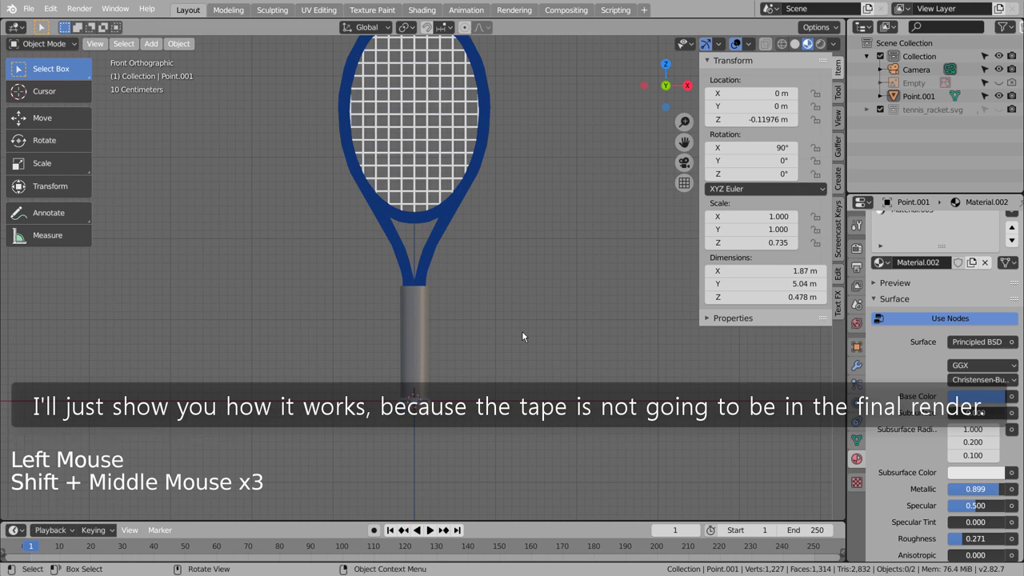
Add a plane, rotate it upright, scale it to about 0.34 m and raise it ~0.25 m along Z onto the handle
key(shift+a)
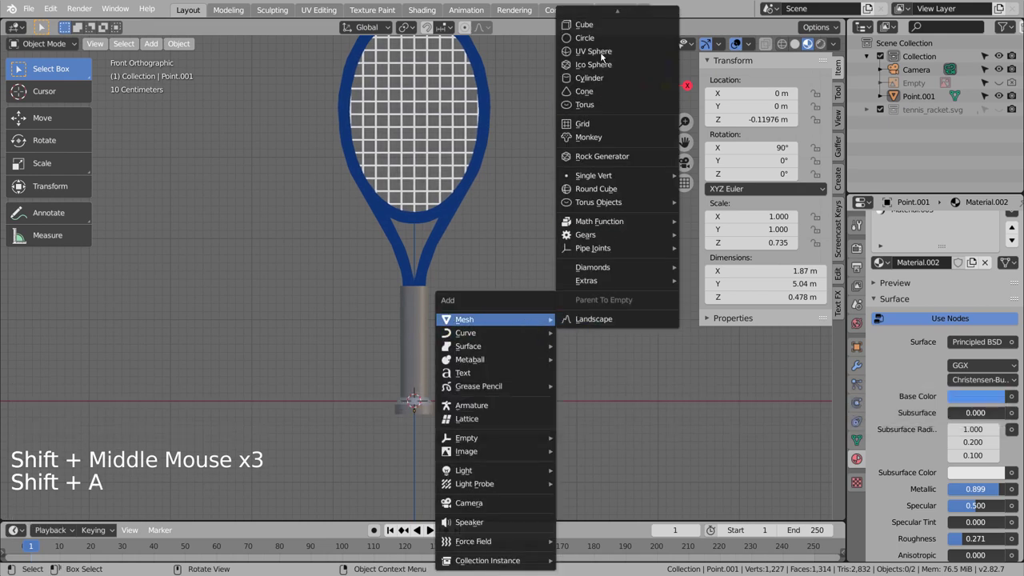
key(r)
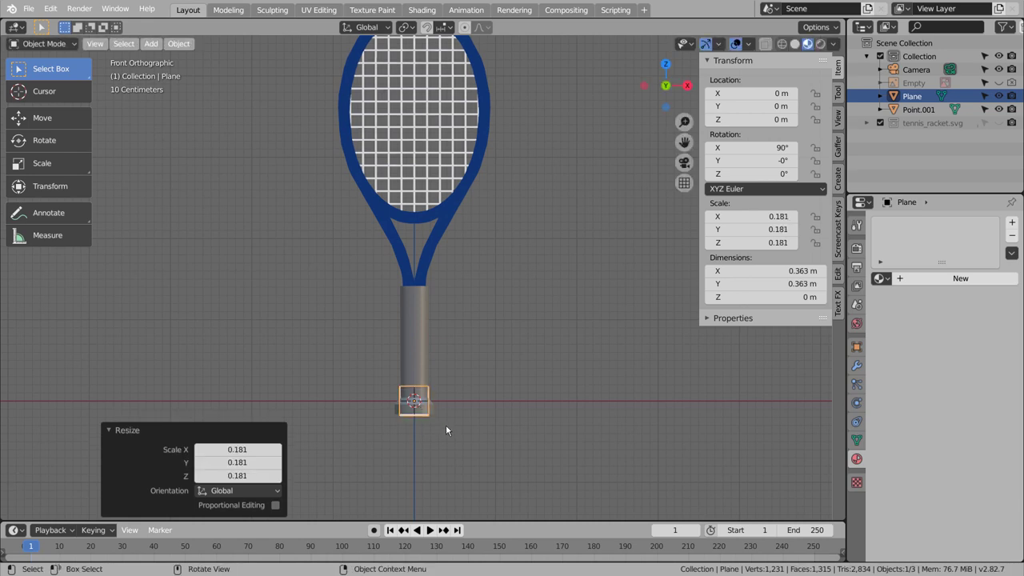
scroll(up, 3)
middle_click(468, 415)
scroll(up, 3)
key(s)
scroll(up, 3)
key(s)
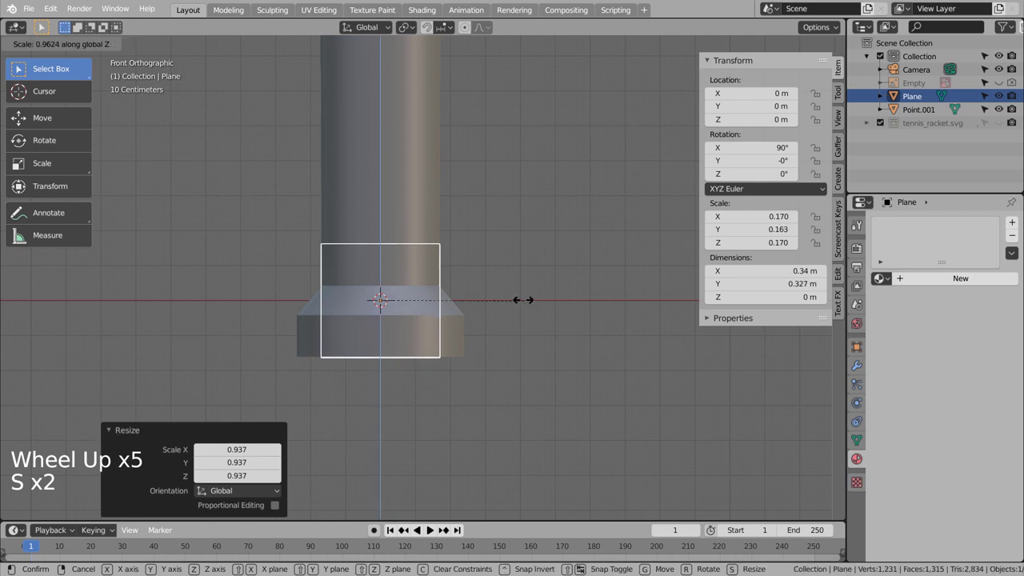
key(g)
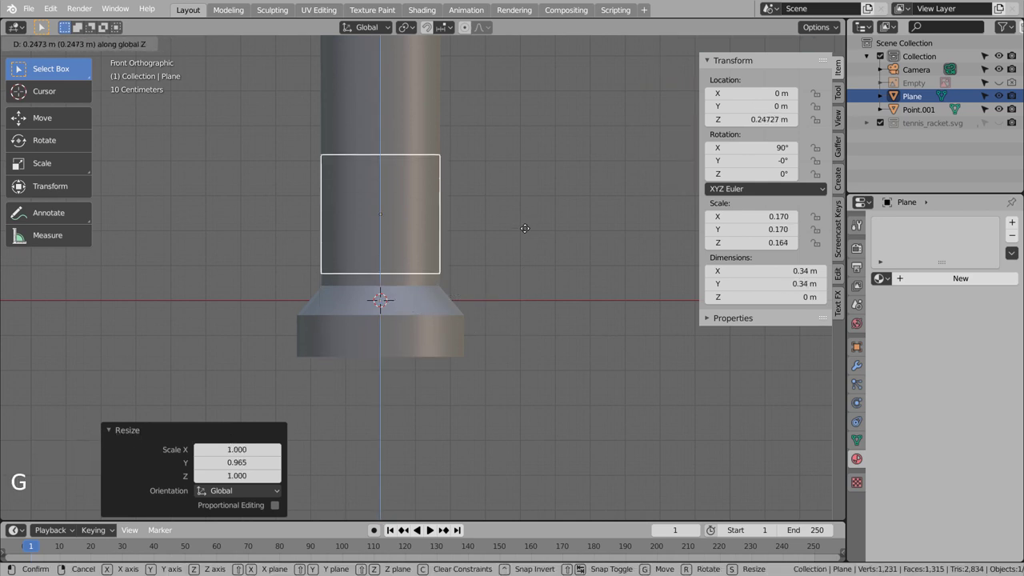
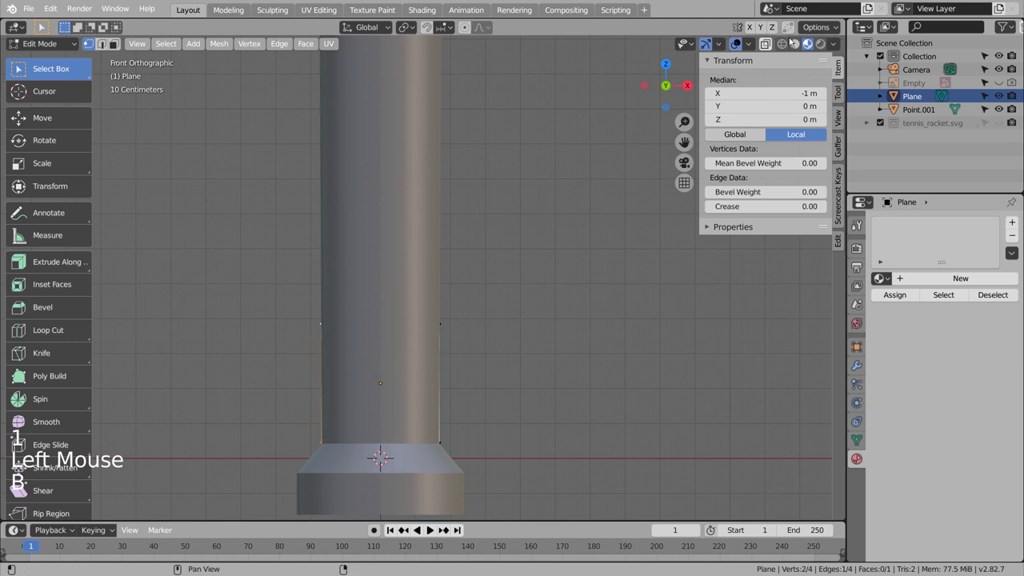
Reduce the grip plane to a single 0.34 m edge and leave Edit Mode
click(787, 44)
key(x)
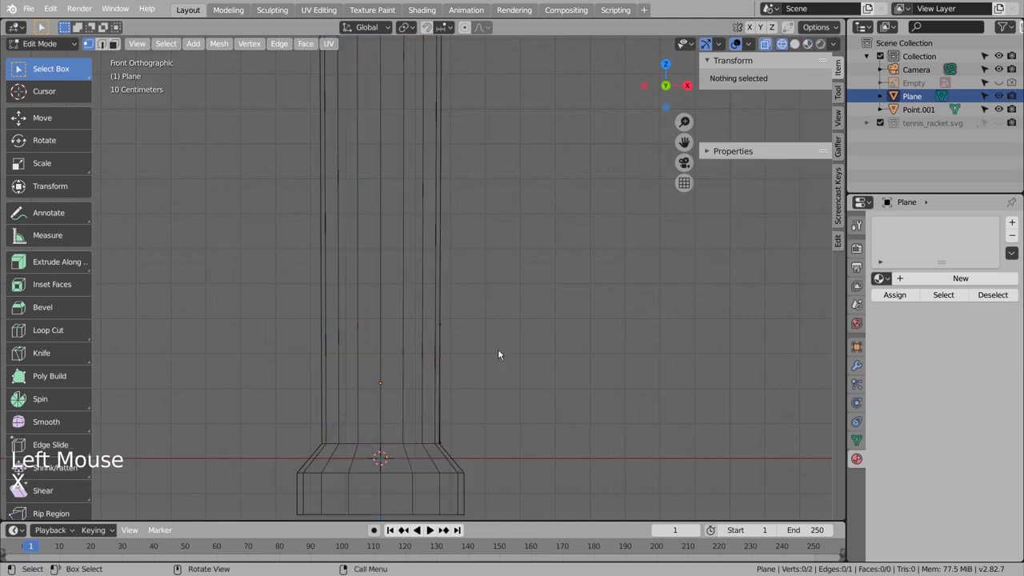
key(Tab)
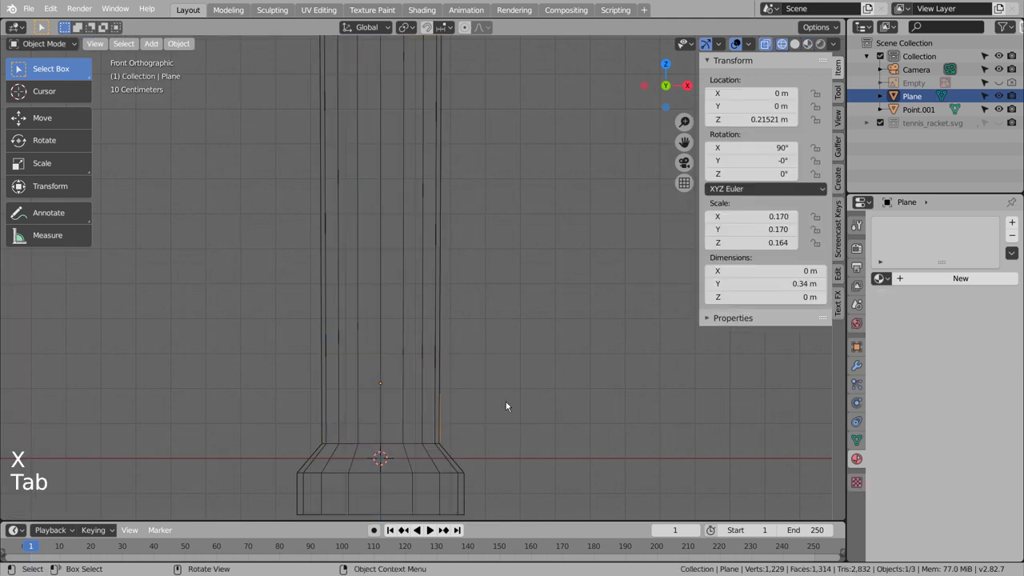
Frame the grip edge on the handle and view it straight from the front
middle_click(505, 403)
scroll(down, 3)
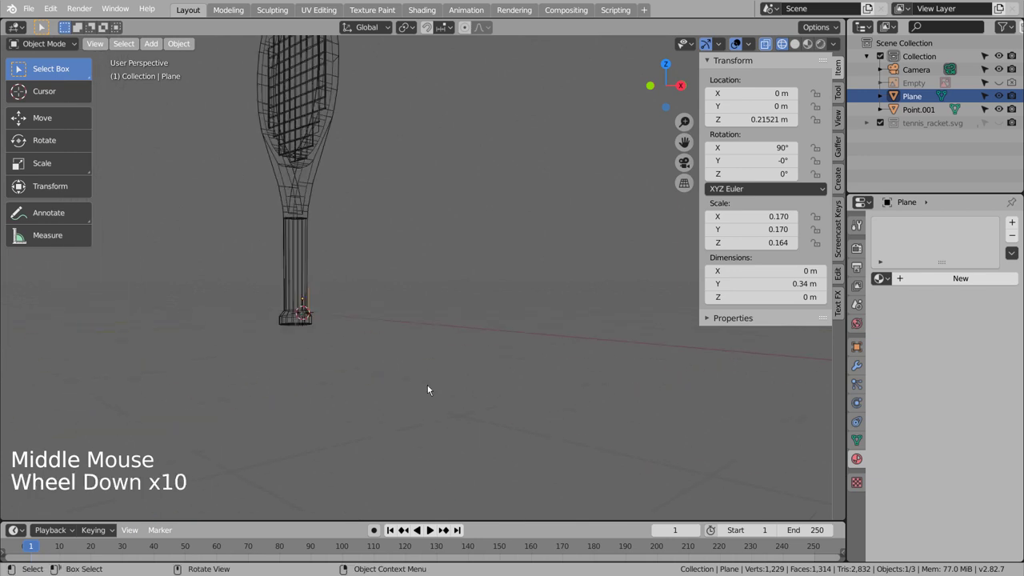
middle_click(370, 362)
key(KP_Decimal)
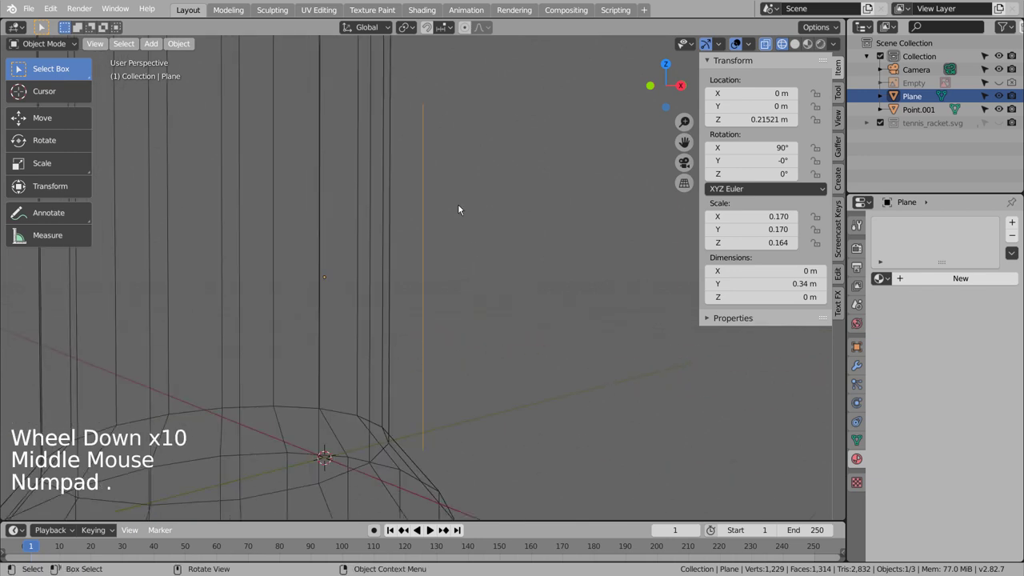
middle_click(463, 215)
middle_click(469, 226)
middle_click(461, 230)
key(KP_1)
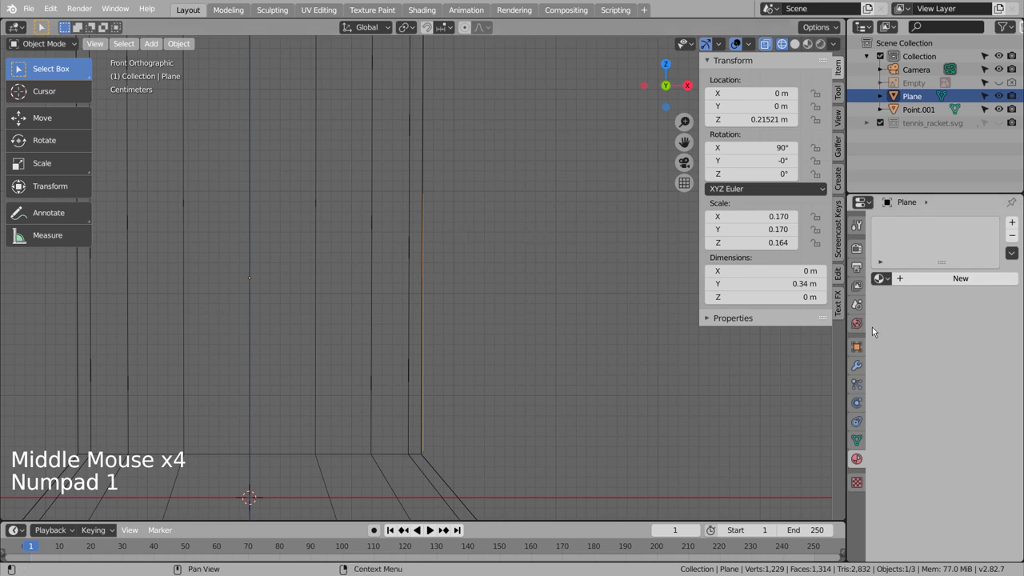
Add a Screw modifier to the Plane spun around the Y axis and inspect the result along the handle
click(860, 365)
click(944, 226)
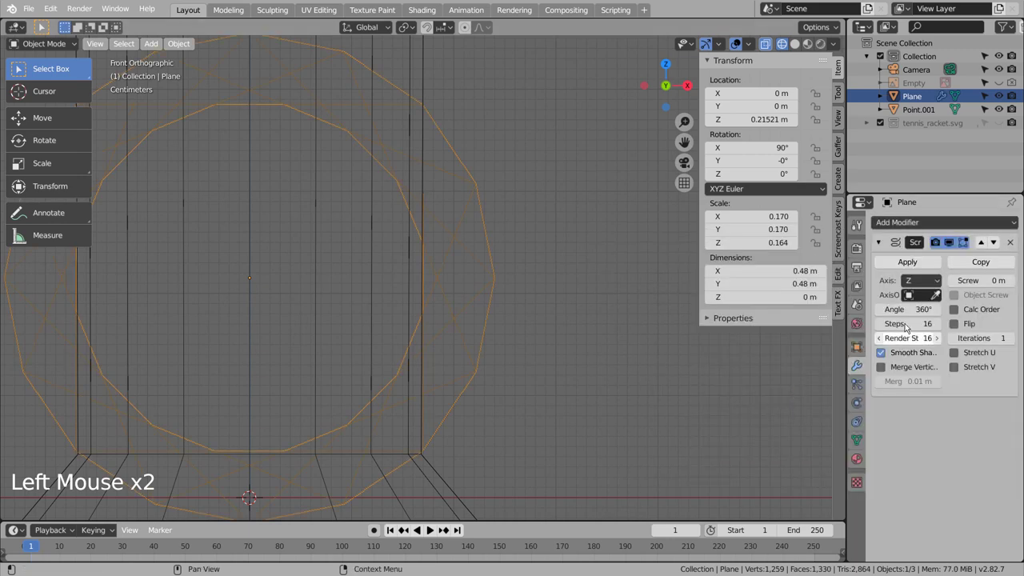
click(946, 276)
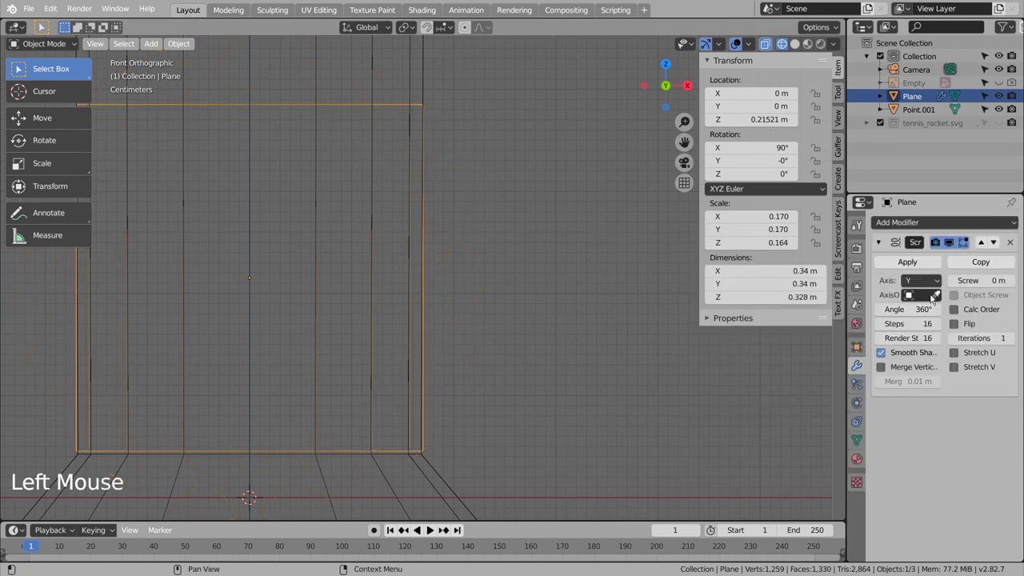
click(936, 278)
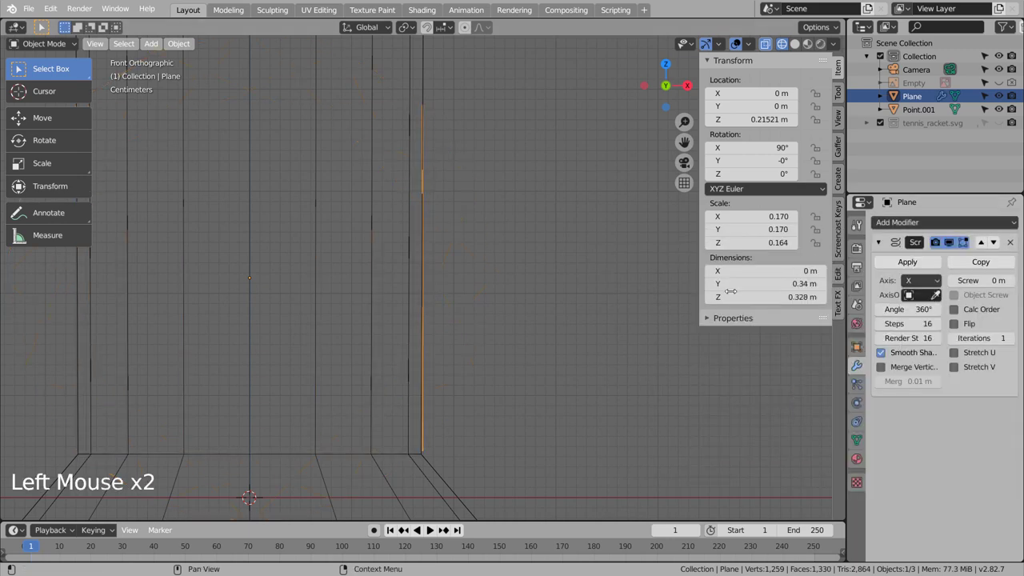
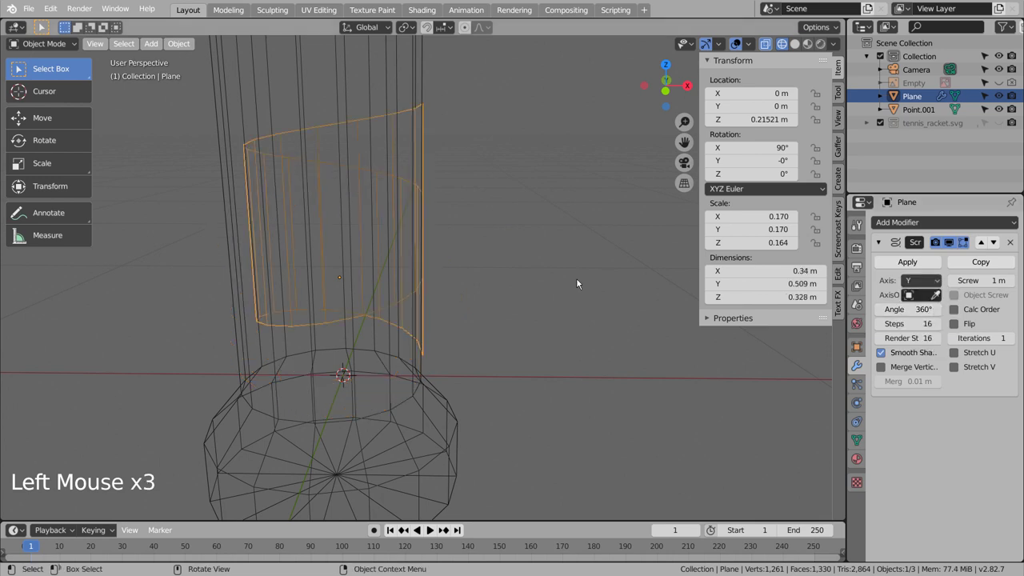
middle_click(532, 268)
key(KP_1)
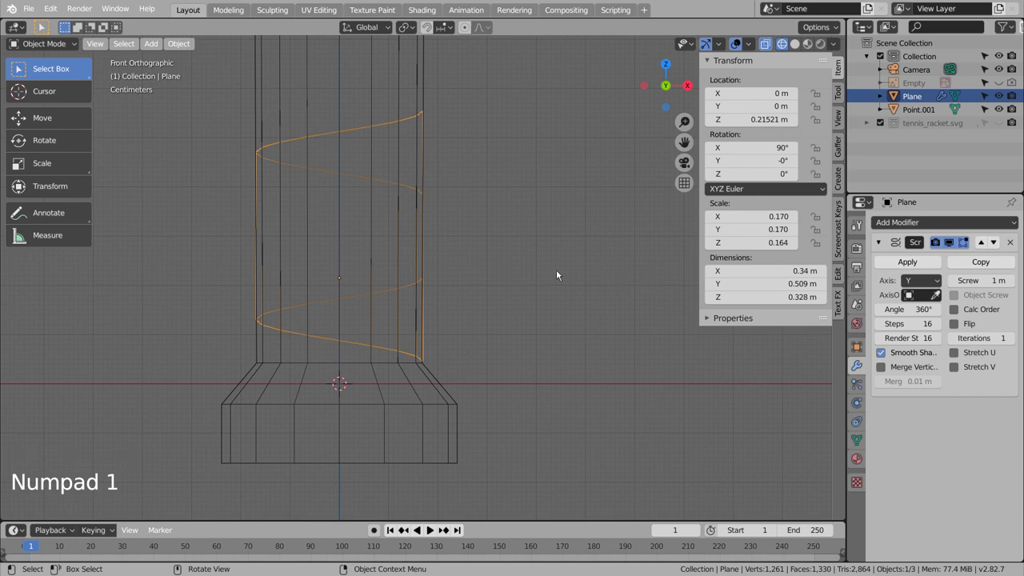
scroll(down, 3)
middle_click(550, 191)
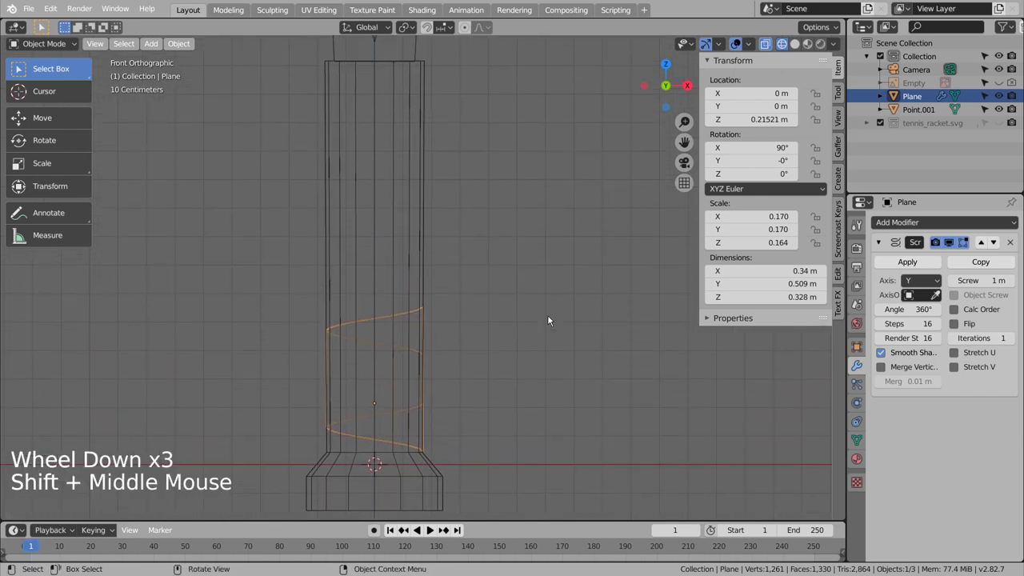
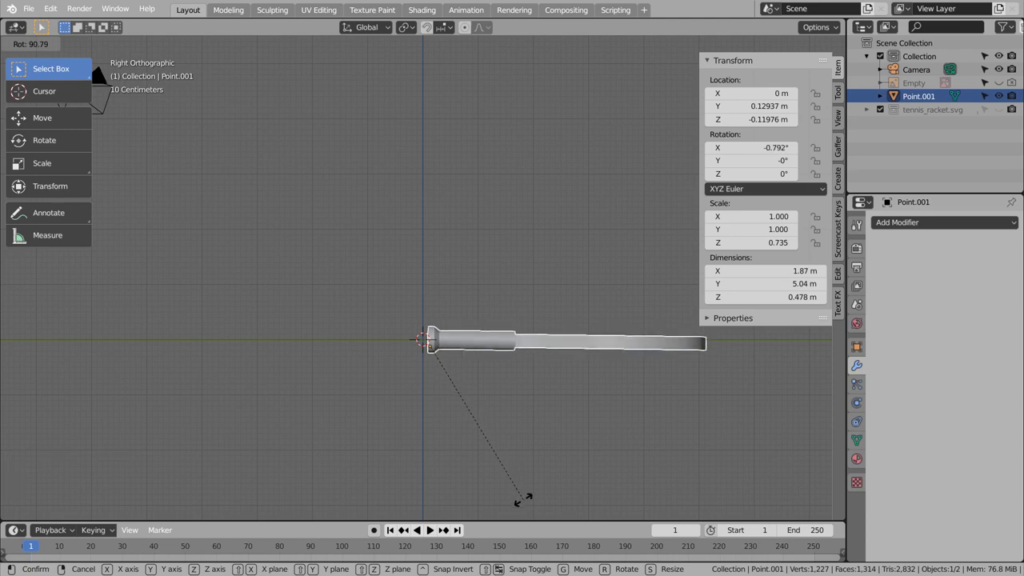
Select the racket, show it in Material Preview and view it from above
middle_click(530, 423)
click(813, 46)
middle_click(589, 221)
click(360, 325)
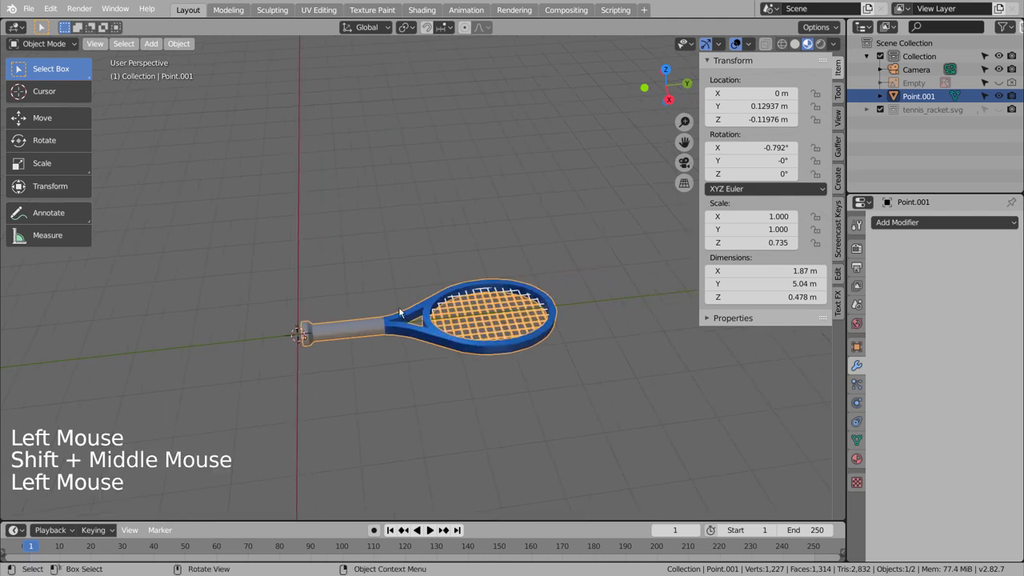
middle_click(403, 320)
key(KP_1)
Rotate the racket about 52° on Z and duplicate it as Point.002, constrained to X
key(r)
middle_click(432, 339)
key(shift+d)
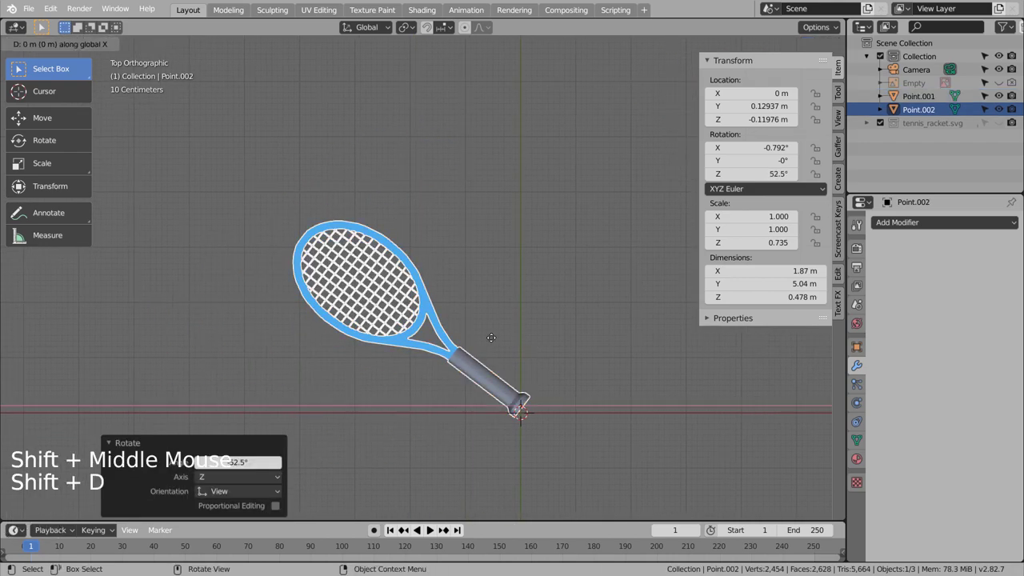
Place the copy about 3.27 m along −X and give its frame a pink material, Material.004
middle_click(423, 357)
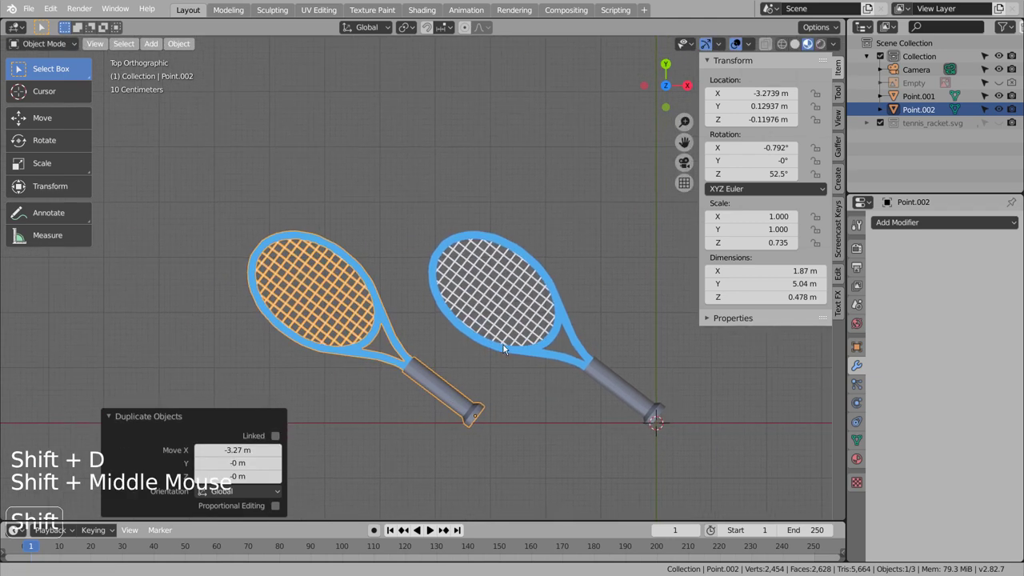
middle_click(507, 326)
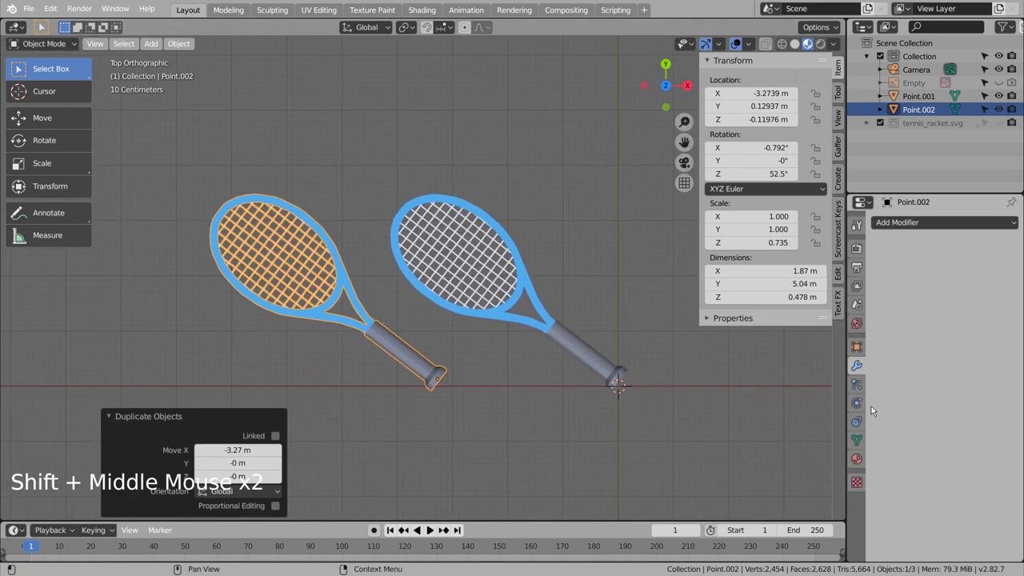
click(857, 456)
click(950, 311)
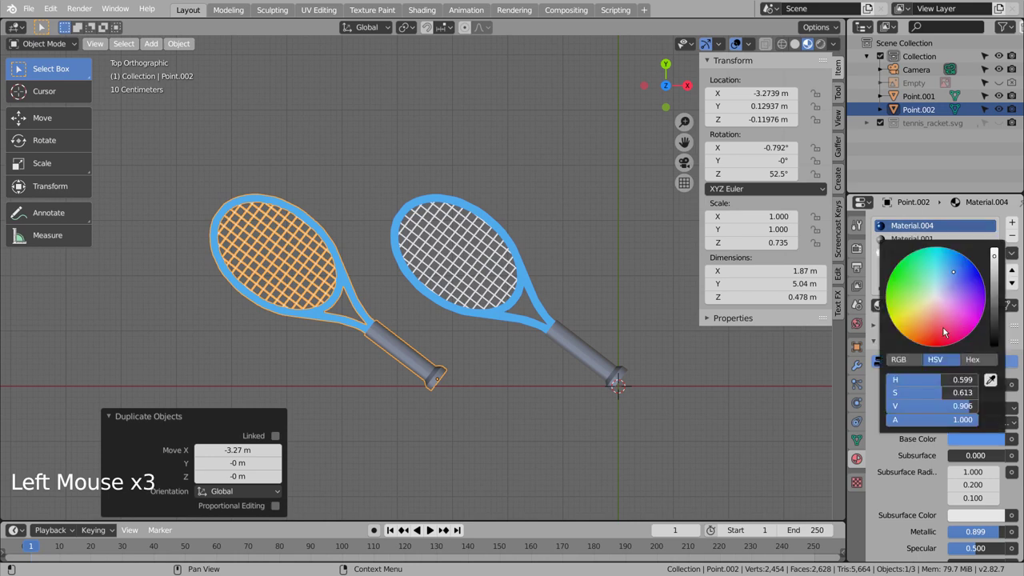
middle_click(508, 432)
middle_click(505, 406)
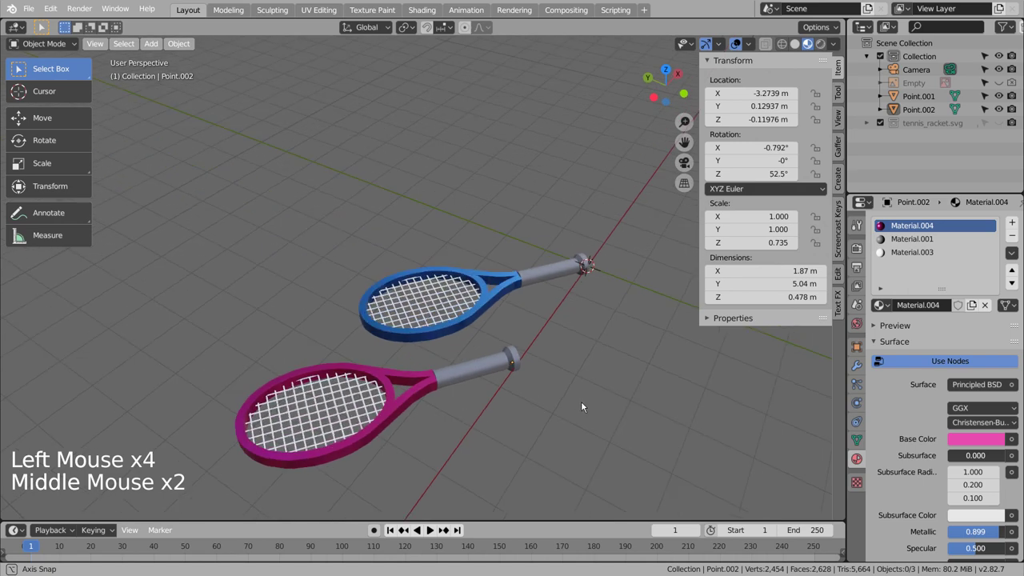
Look through the scene camera and walk-navigate it to frame both rackets
key(ctrl+alt+KP_0)
key(shift+`)
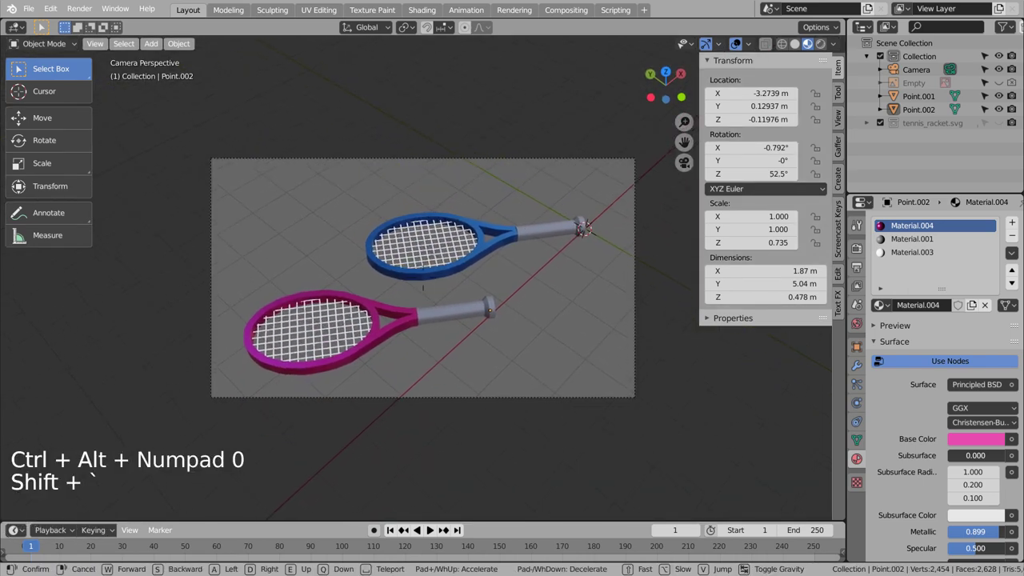
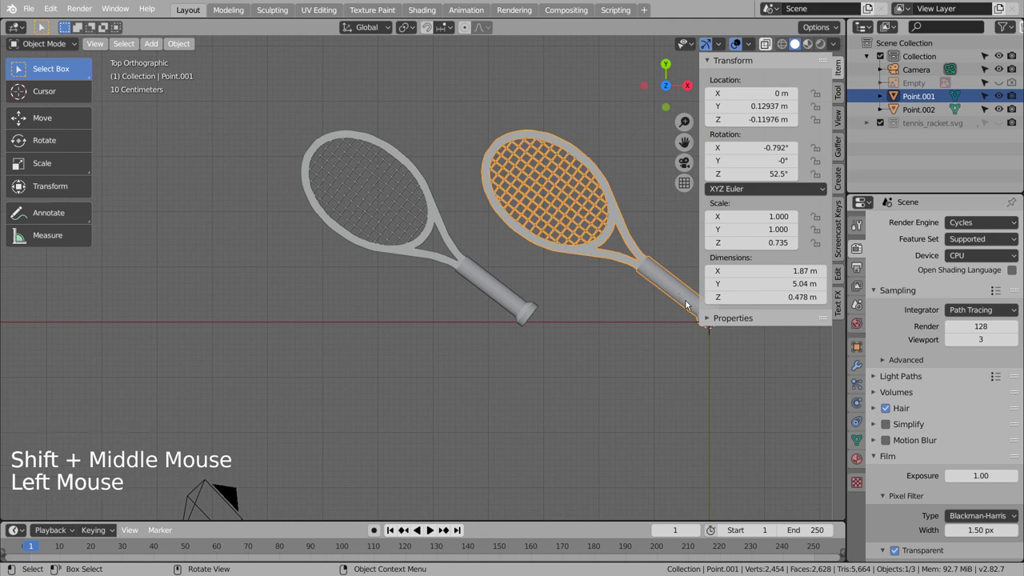
Orbit the view while arranging Point.001 beside the other racket
middle_click(671, 356)
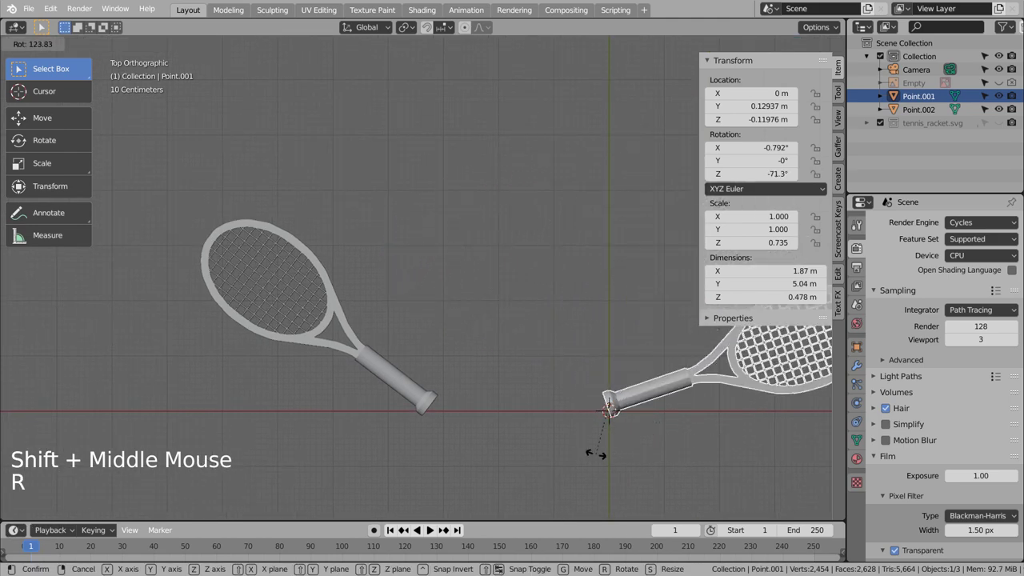
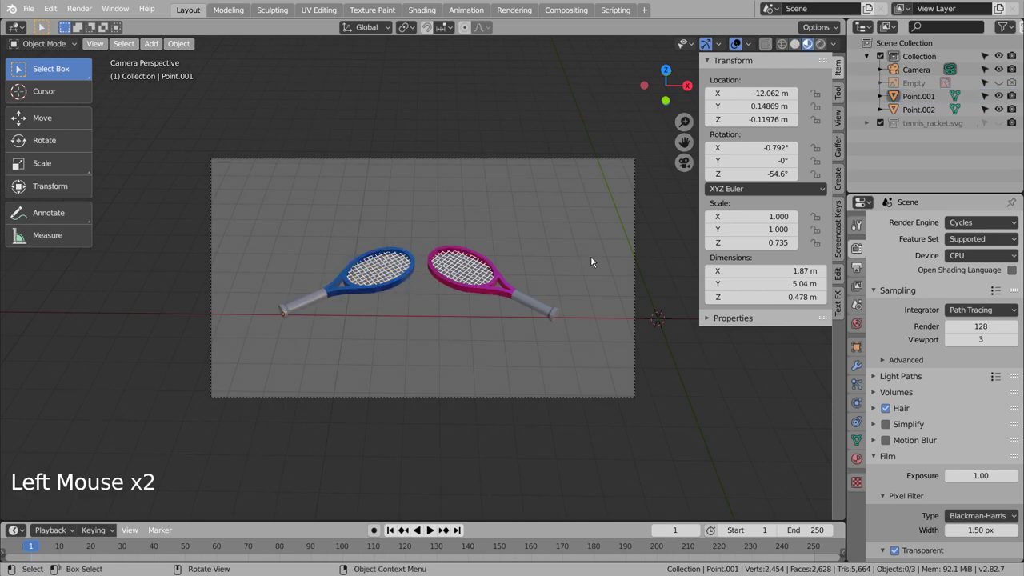
Reframe the camera with walk navigation and check the shot in Rendered shading
key(shift+`)
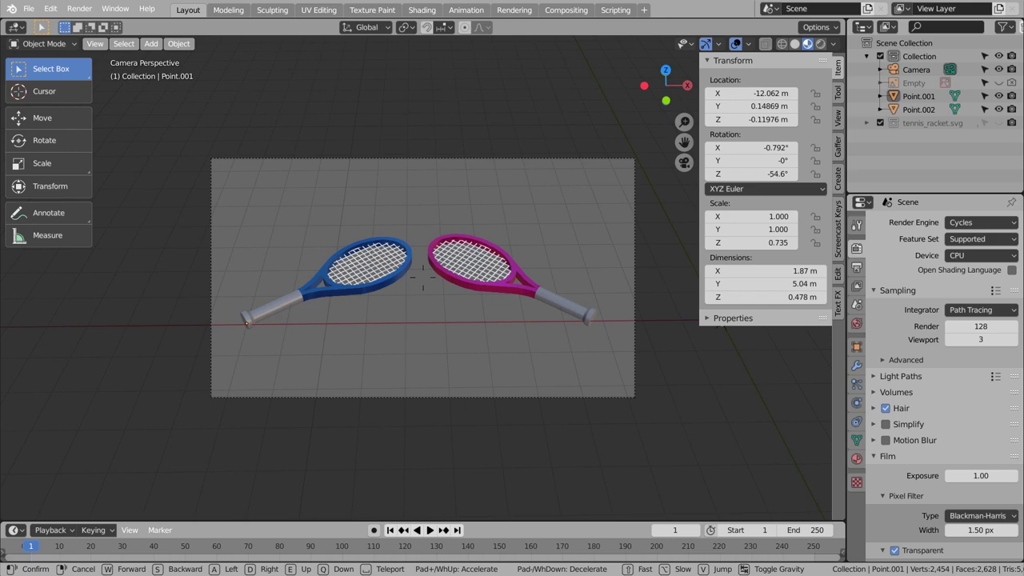
click(547, 224)
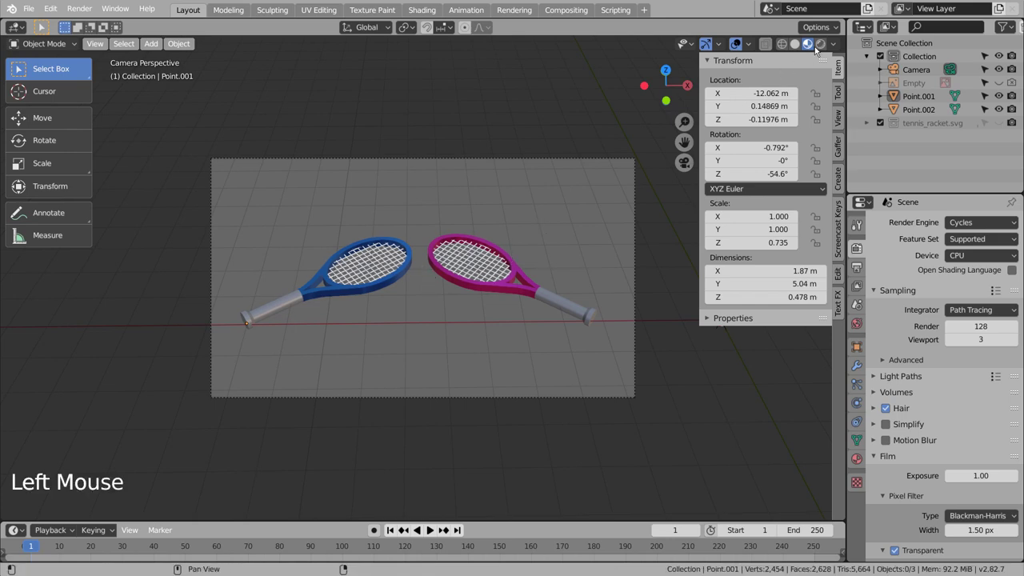
click(820, 44)
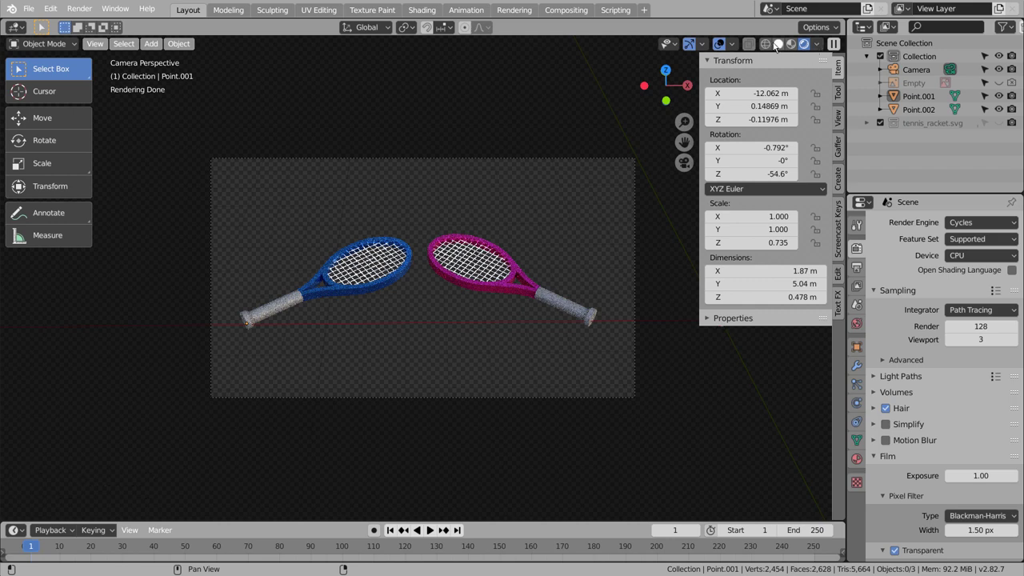
click(777, 45)
Save the scene as blueprint.blend
click(545, 183)
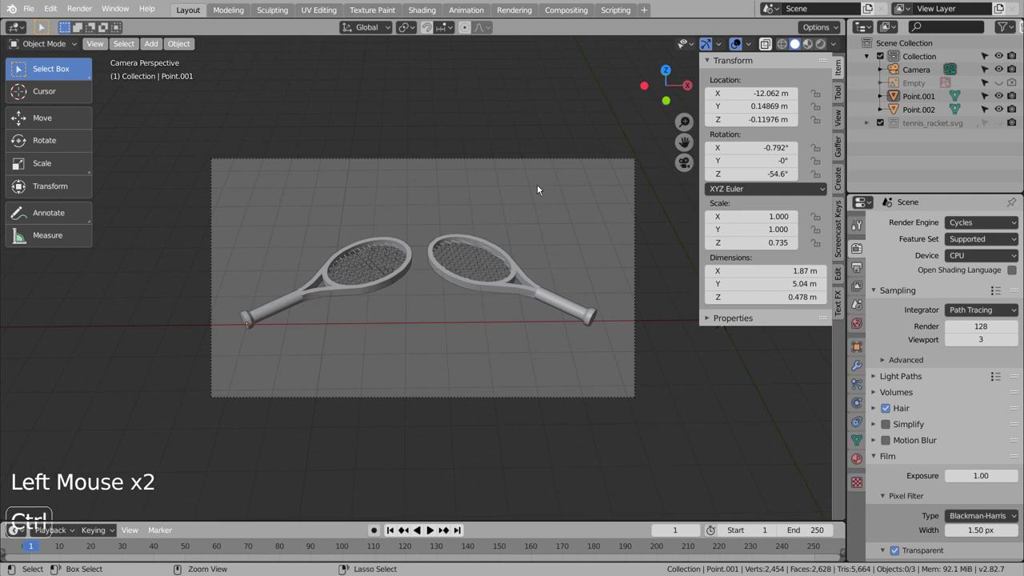
key(ctrl+s)
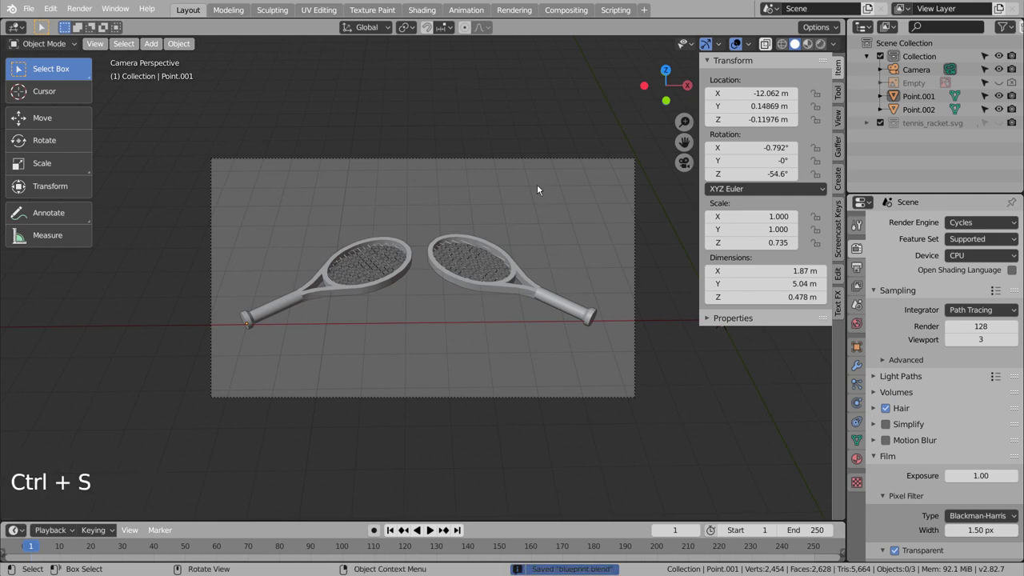